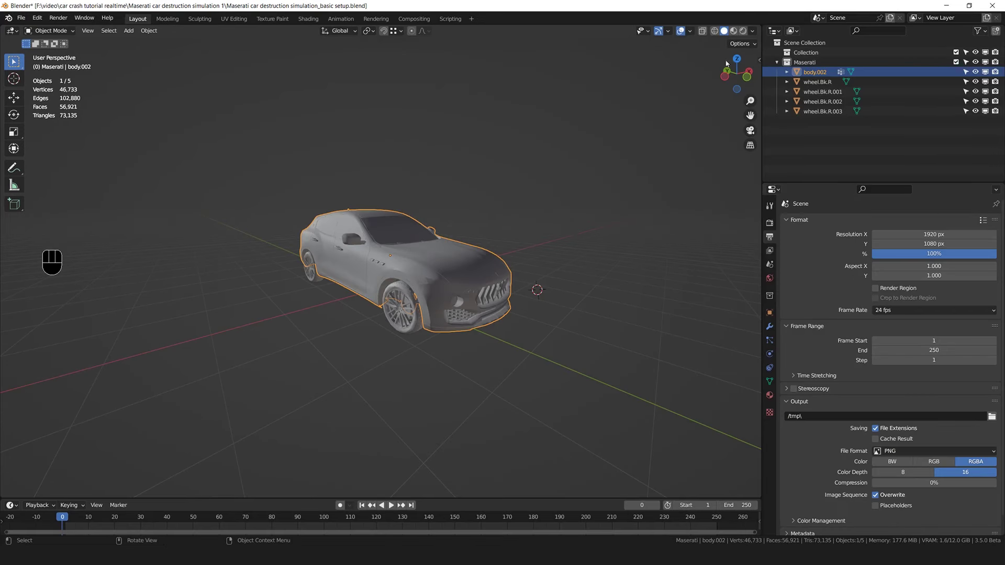
View the Maserati straight on in front orthographic, then orbit around the car
left_click(738, 78)
left_click(738, 77)
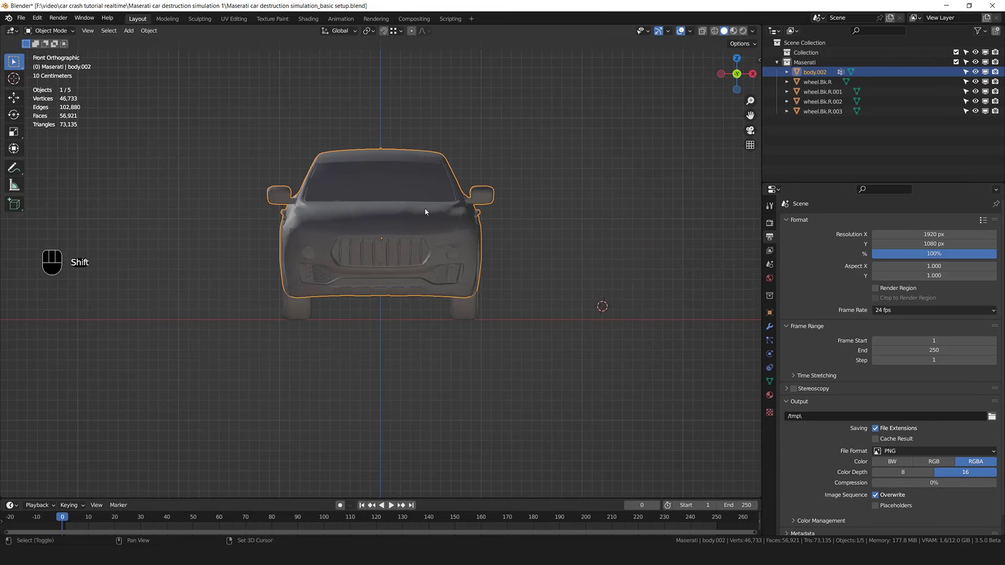
middle_click(14, 61)
scroll("down", 3)
scroll("up", 3)
middle_click(14, 61)
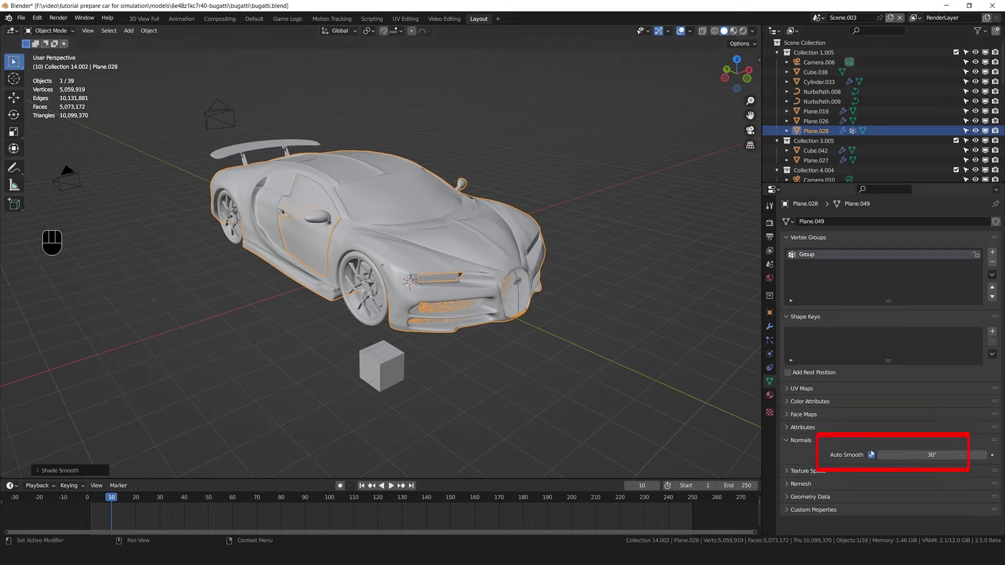
Grab the Bugatti body shell and move it off the chassis to expose the interior
double_click(14, 61)
key("g")
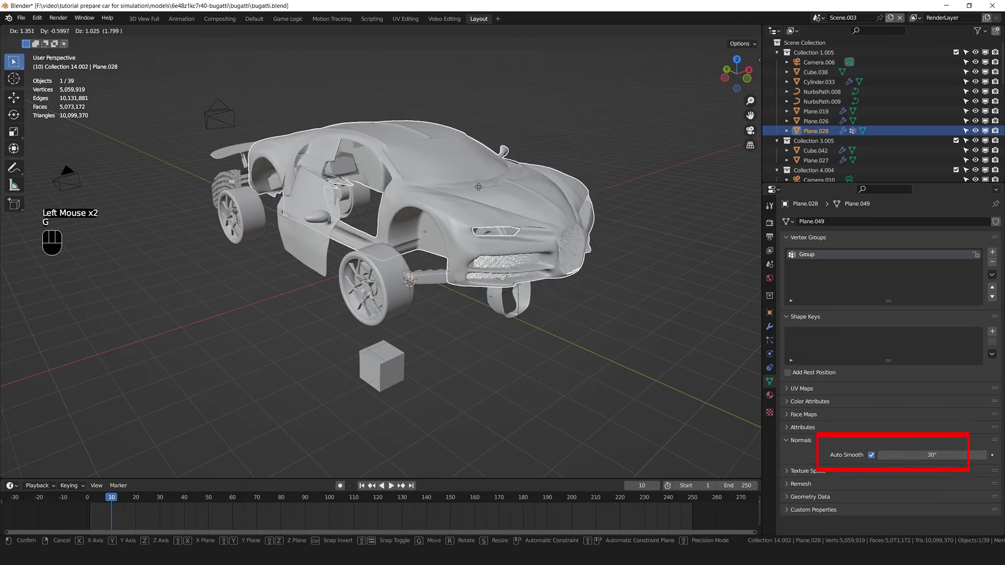
middle_click(14, 61)
scroll("up", 3)
key("g")
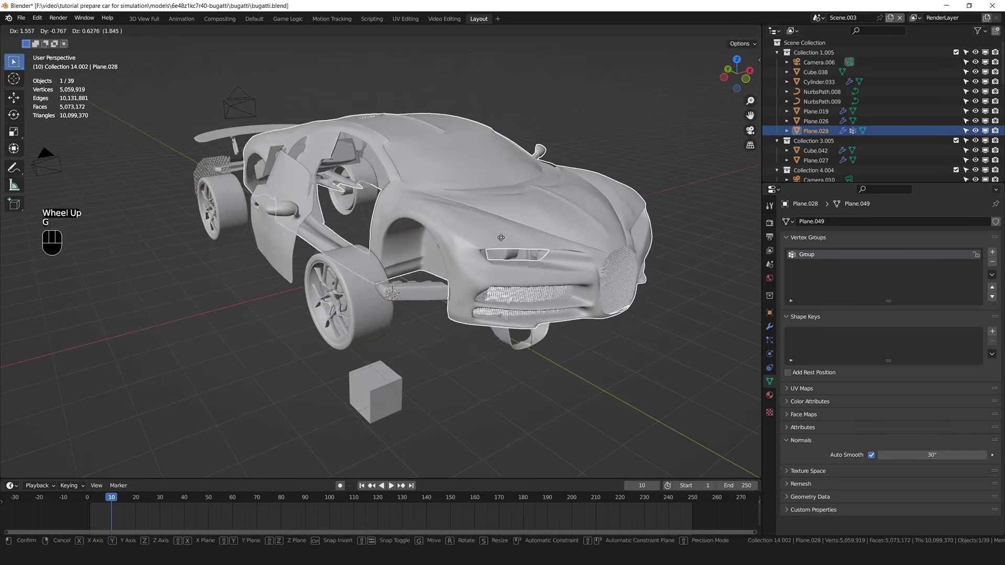
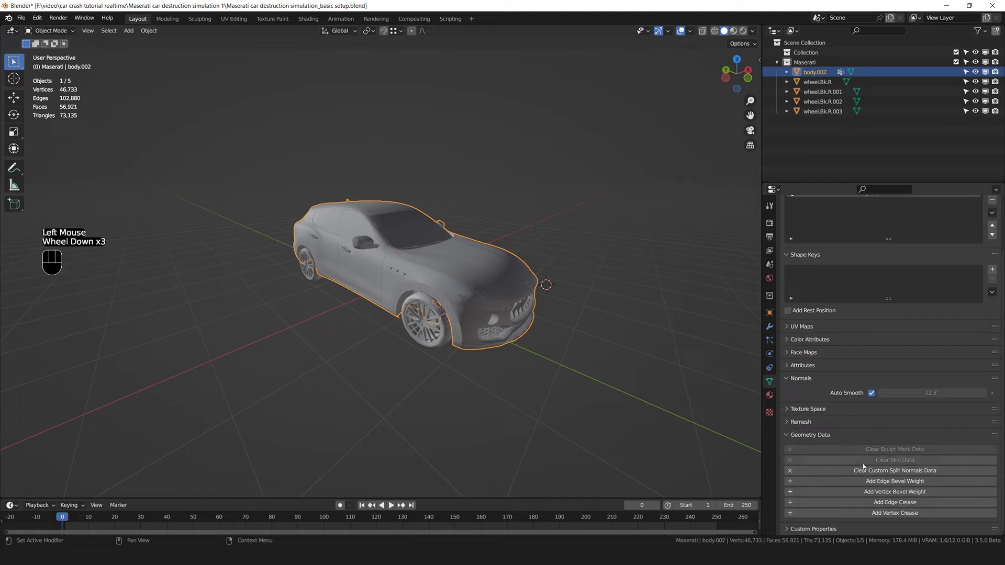
Clear the body's custom split normals, turn Auto Smooth off and shade it smooth
scroll("down", 3)
left_click(918, 471)
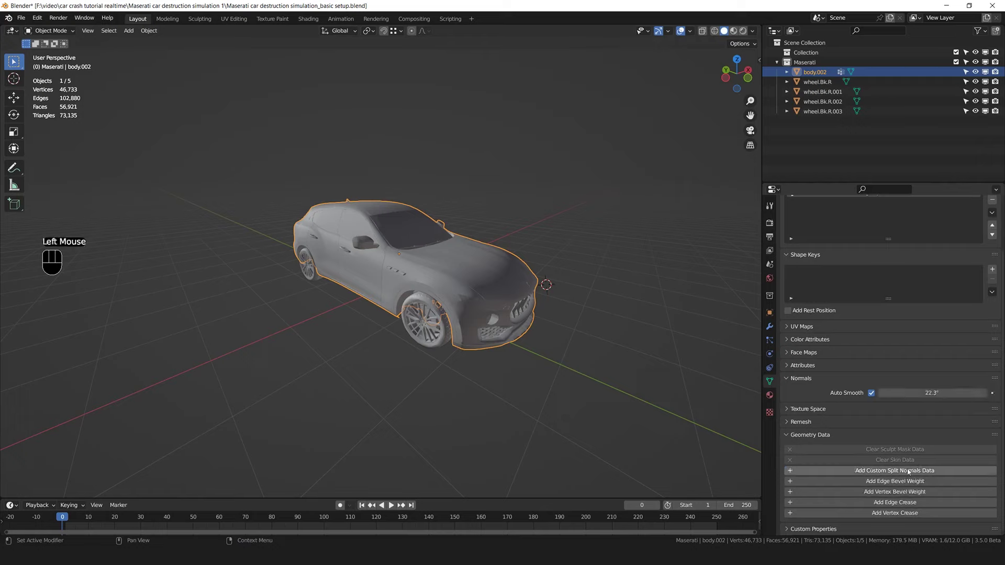
left_click(874, 398)
right_click(585, 279)
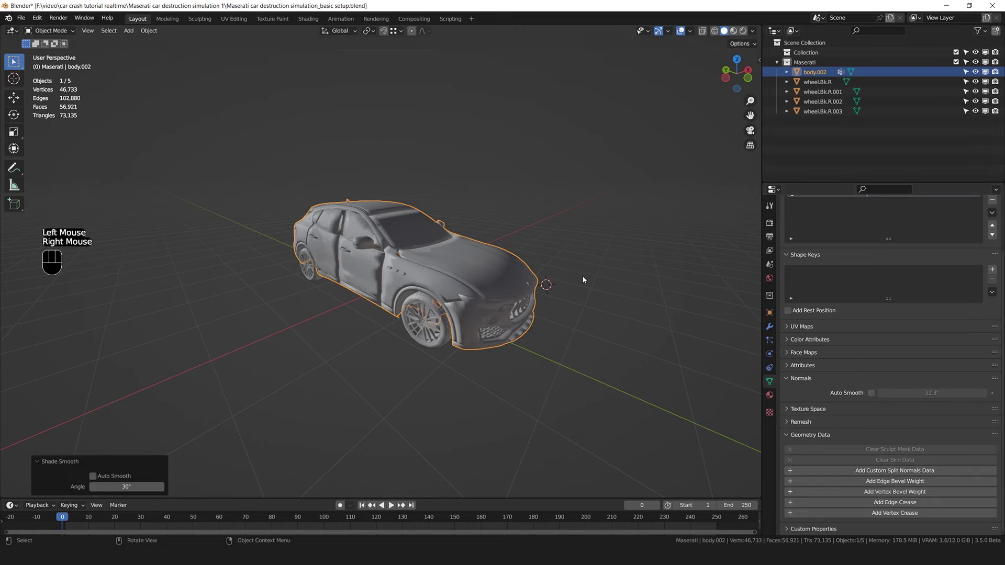
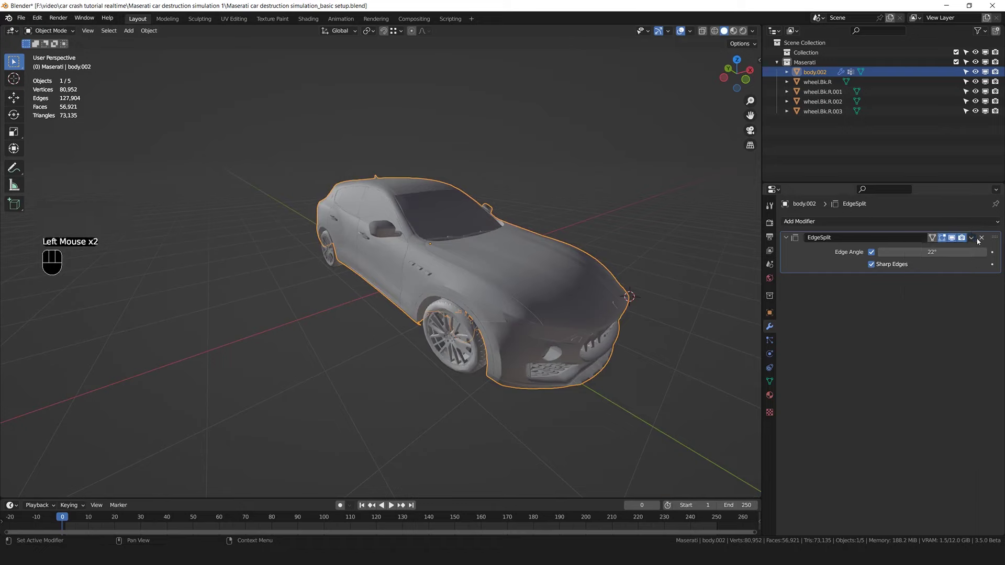
Apply the Edge Split modifier permanently to the Maserati body mesh
left_click_drag(974, 242, 943, 256)
key("g")
middle_click(943, 256)
scroll("down", 3)
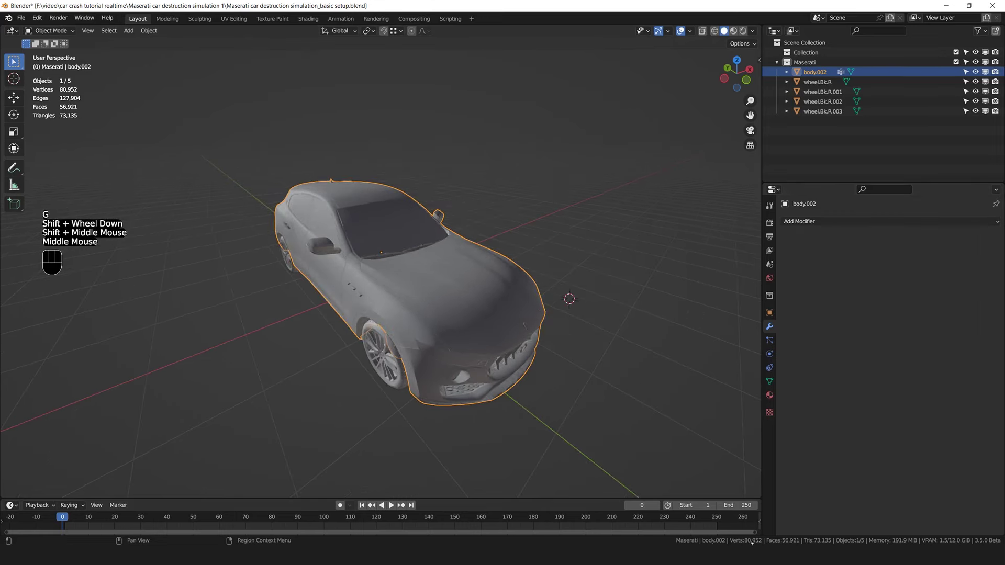
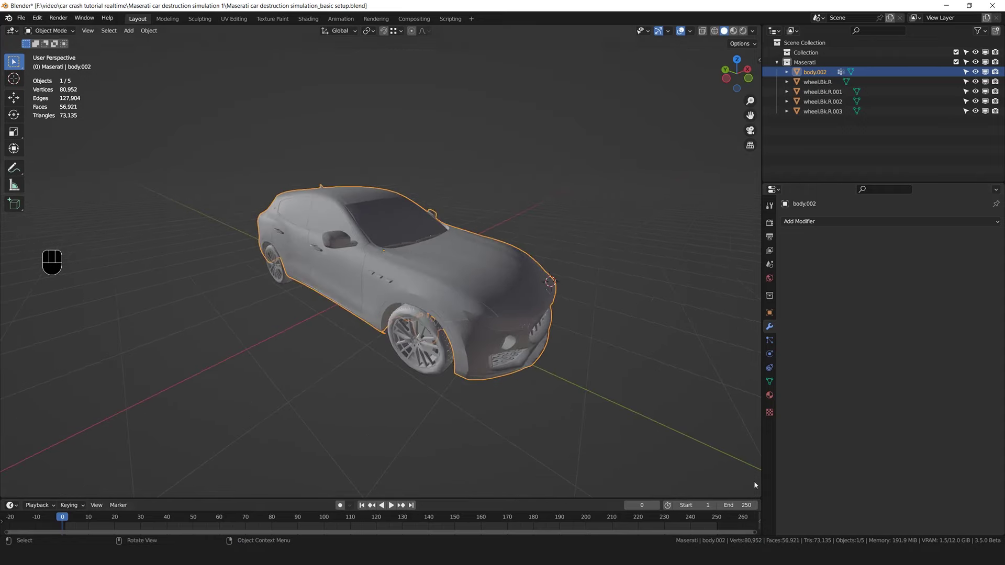
Select the wheel.Bk.R wheel and remove it from view with H
middle_click(549, 329)
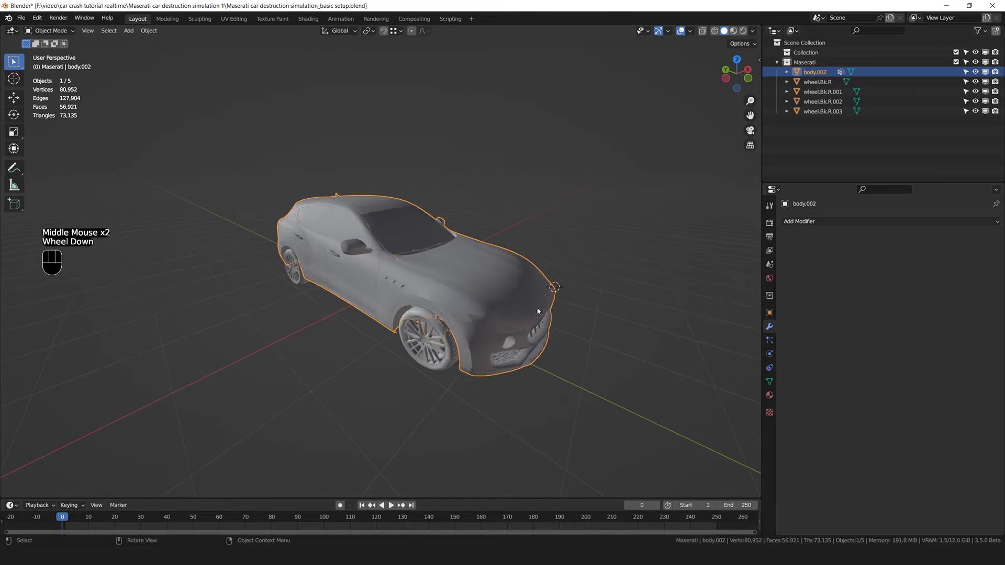
scroll("down", 3)
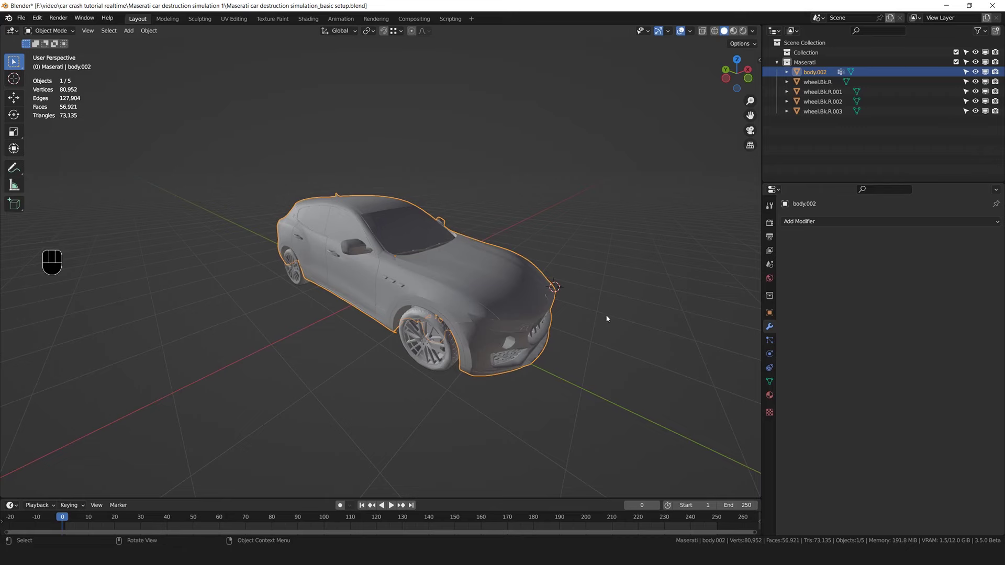
scroll("down", 3)
left_click_drag(481, 282, 496, 278)
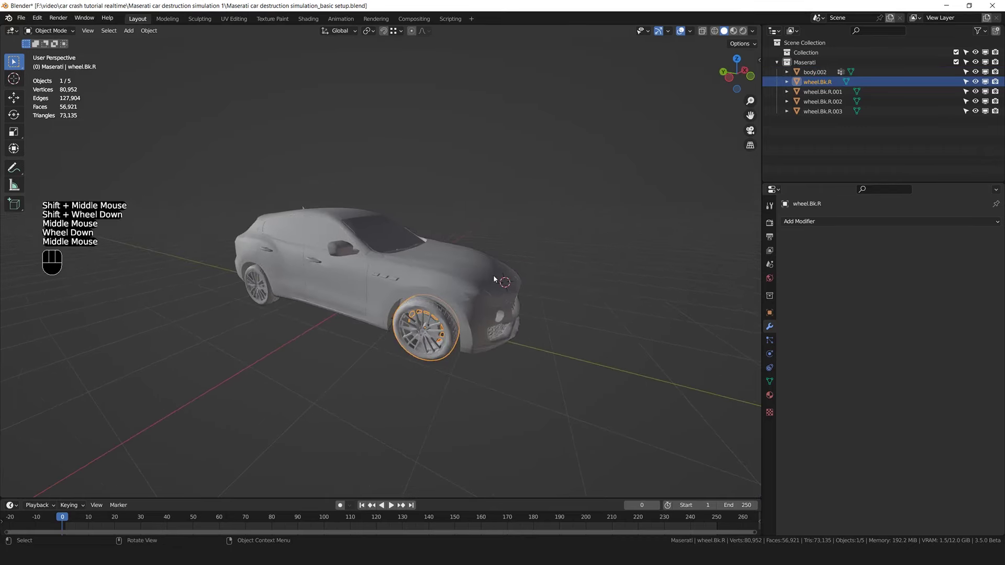
left_click(431, 338)
key("h")
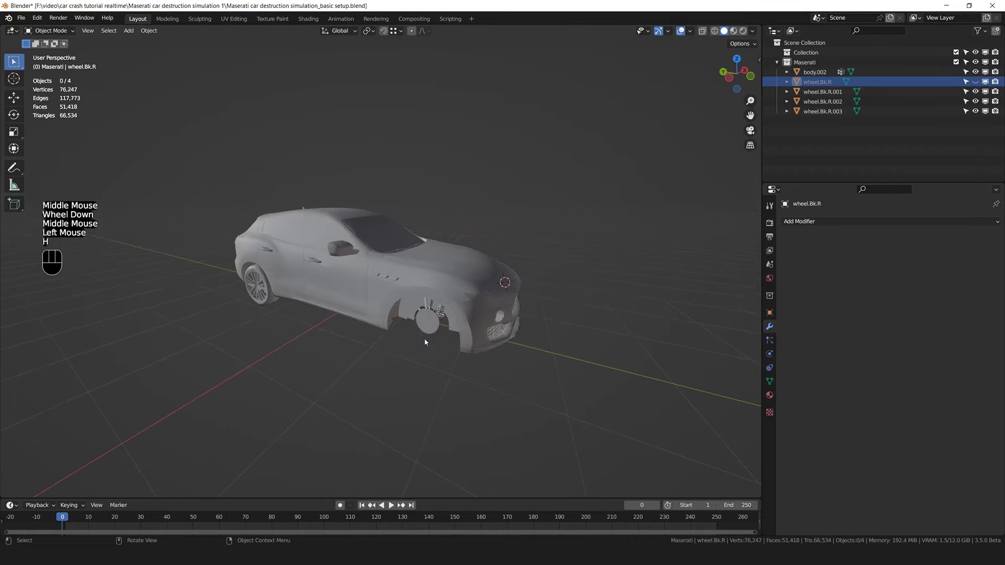
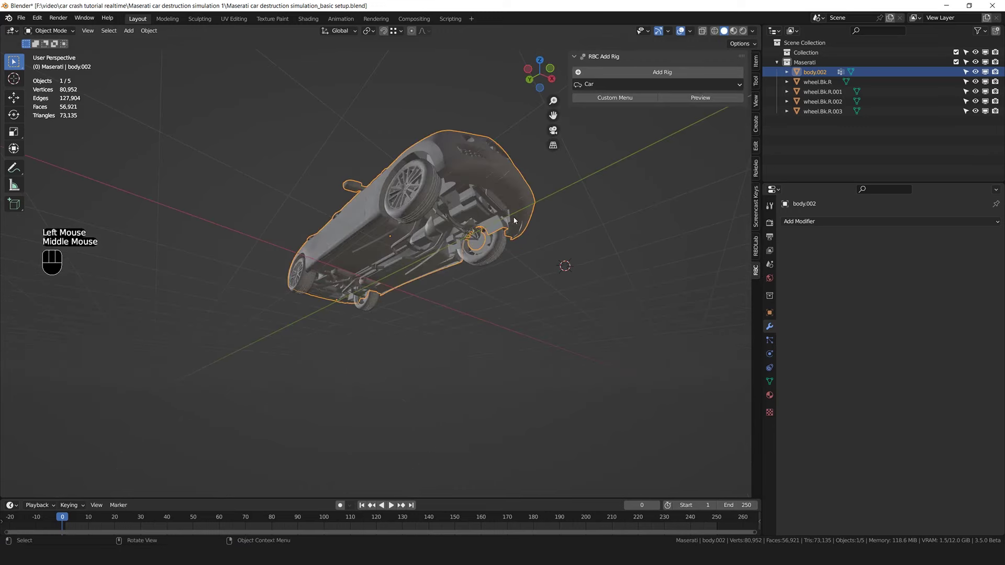
Select all car parts and add a Car-type RBC rig, 10989.Rig, with ground plane
key("g")
left_click(366, 206)
left_click(213, 95)
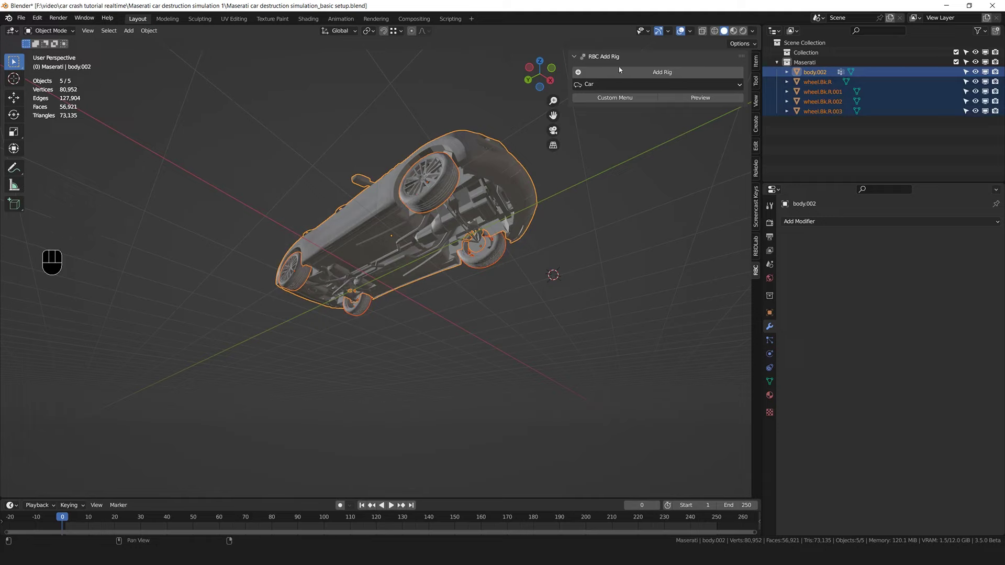
left_click_drag(618, 84, 609, 100)
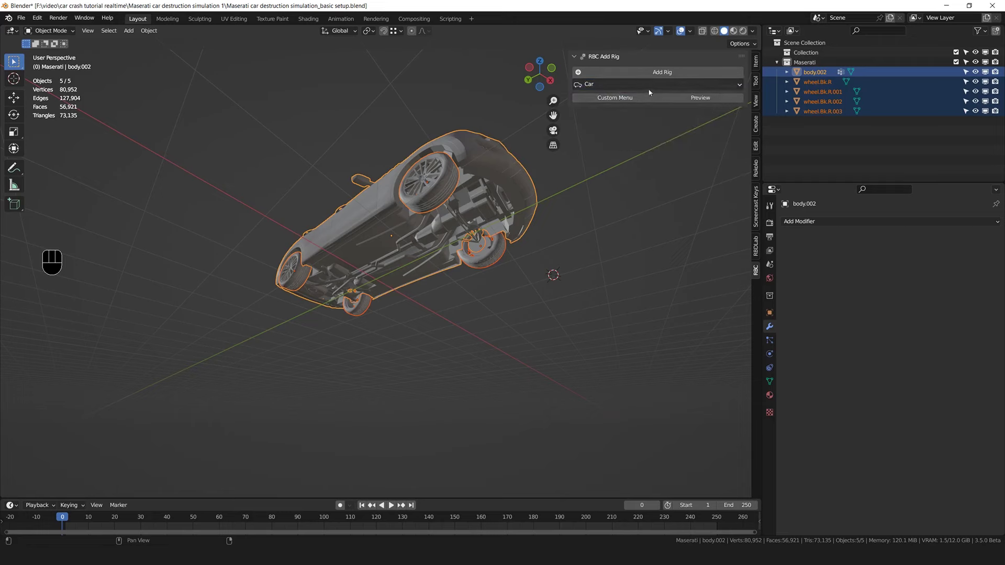
left_click(641, 77)
left_click_drag(436, 214, 437, 230)
left_click(436, 230)
left_click_drag(352, 267, 477, 280)
Assign the body as Vehicle Body and each wheel to its FL/FR/BL/BR position
key("g")
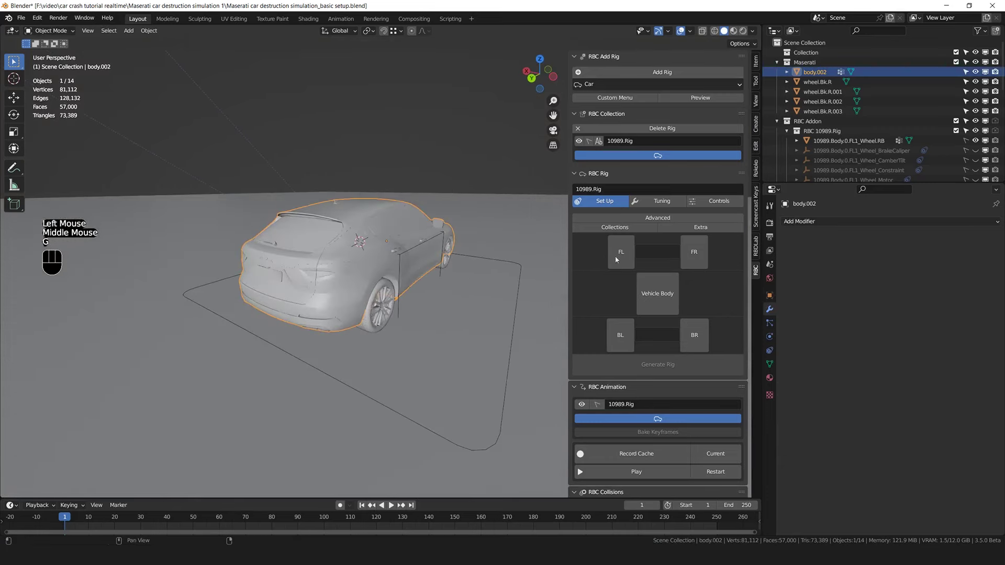
left_click(656, 288)
left_click(450, 252)
scroll("up", 3)
scroll("down", 3)
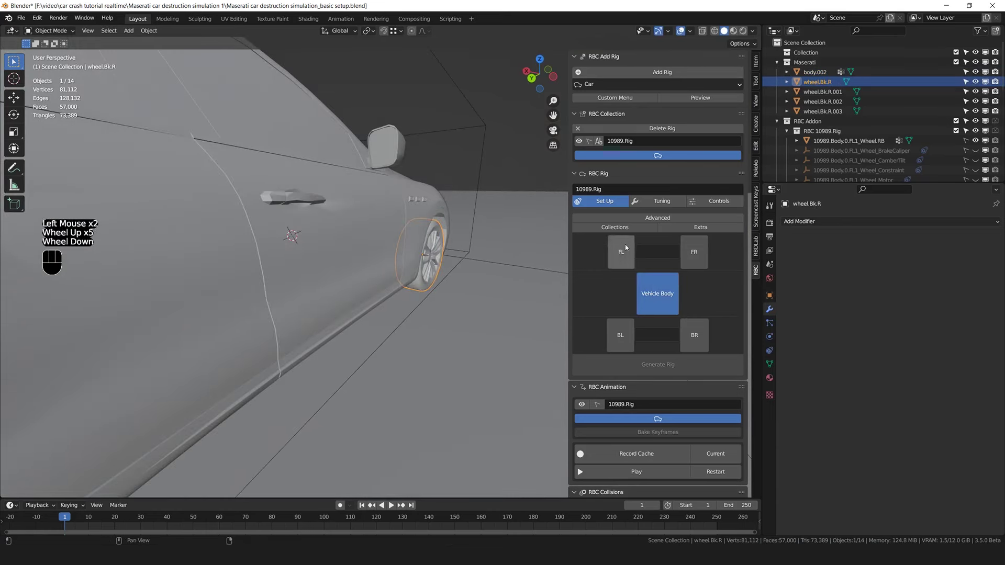
left_click(696, 255)
scroll("down", 3)
left_click(384, 319)
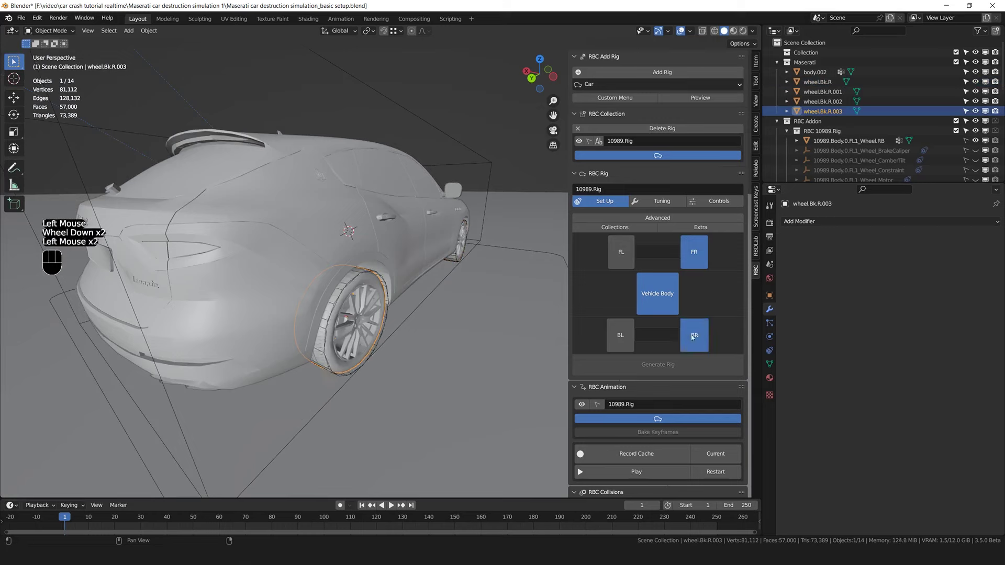
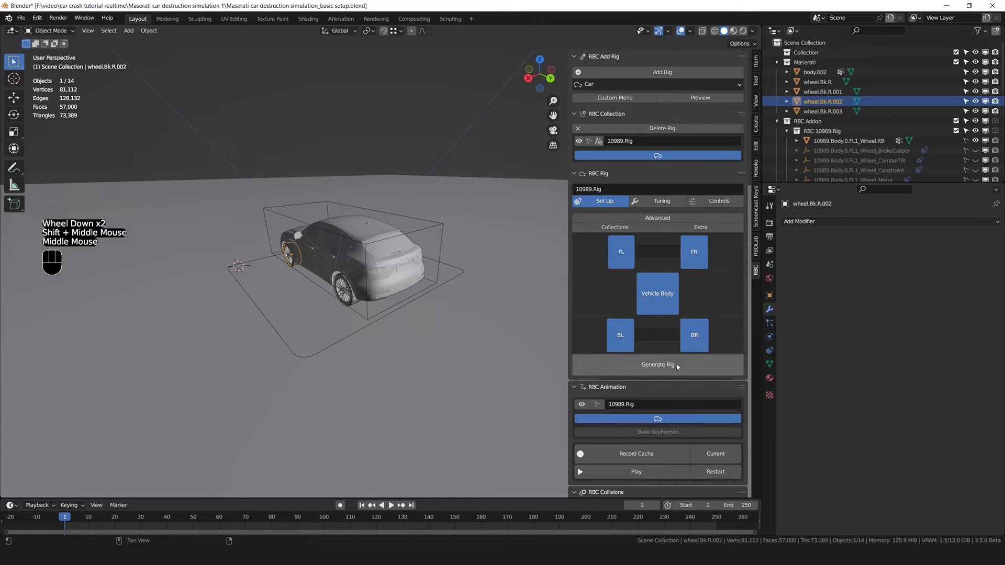
Generate the car rig, preview playback, and show its tuning settings
left_click(660, 367)
left_click_drag(373, 269, 404, 260)
key("space")
scroll("down", 3)
key("space")
left_click(49, 522)
key("space")
key("space")
left_click(692, 220)
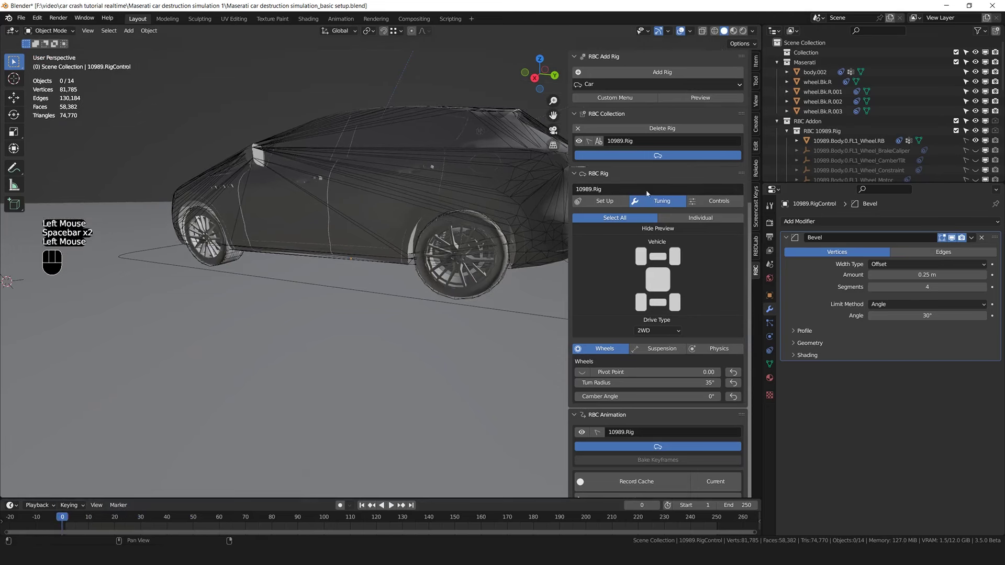
Show the Maserati rig's Controls tab with drive, steering and brake settings
left_click(718, 200)
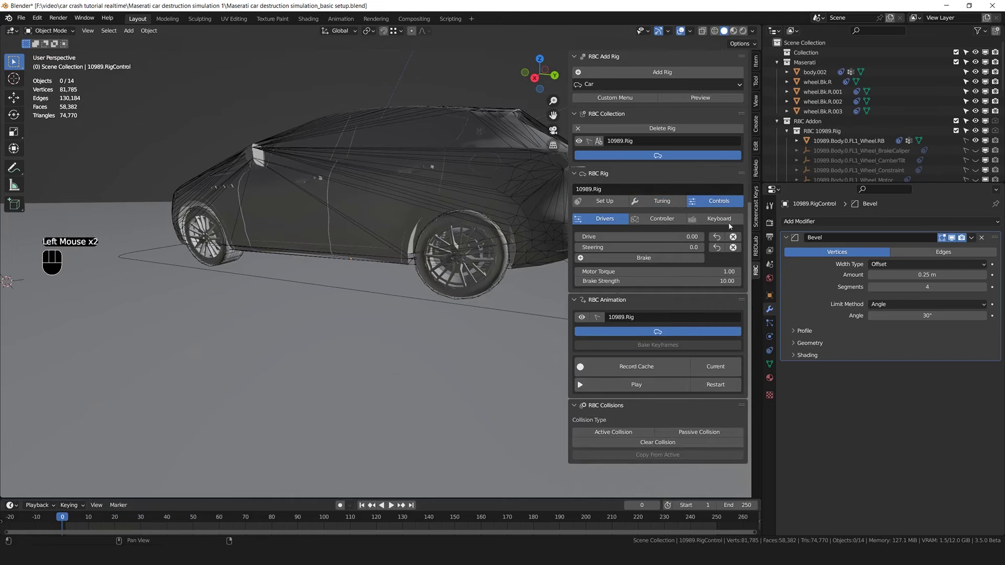
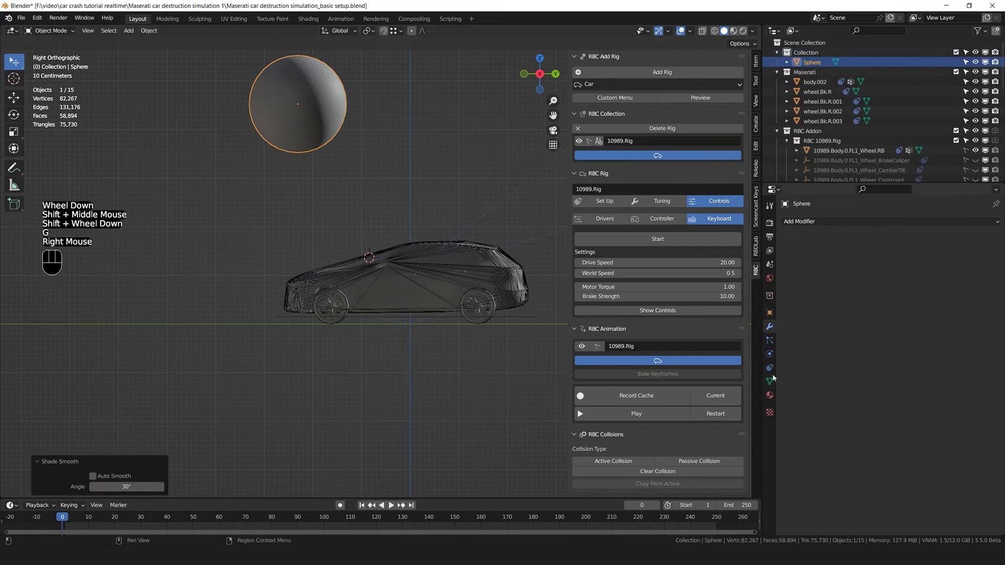
left_click(768, 355)
left_click(960, 281)
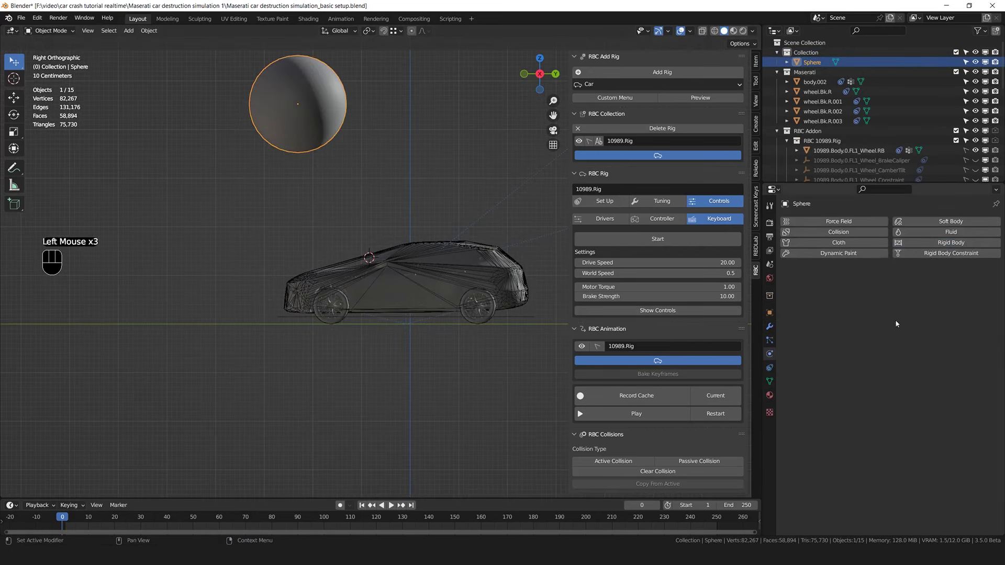
left_click(955, 247)
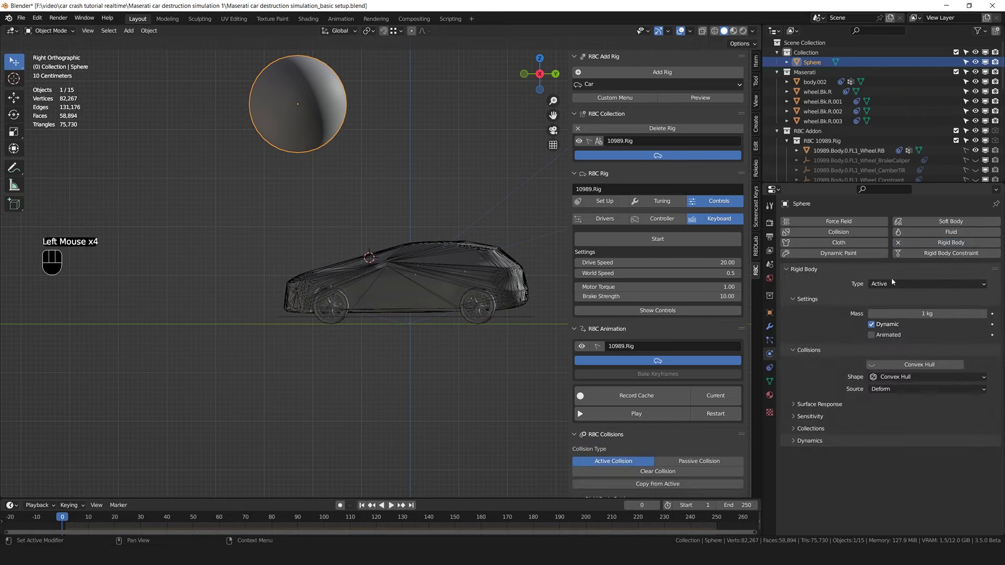
left_click_drag(888, 286, 880, 308)
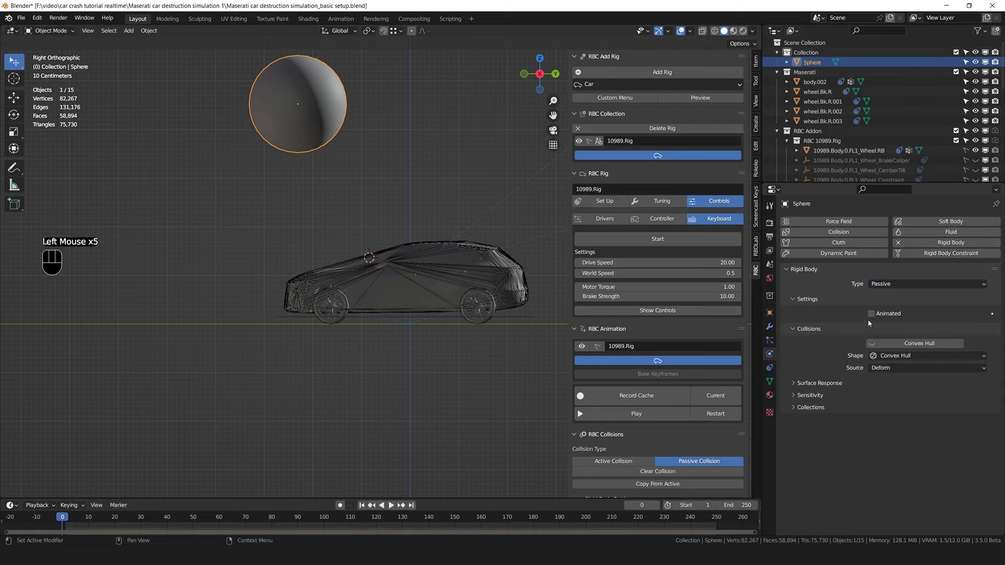
left_click(875, 319)
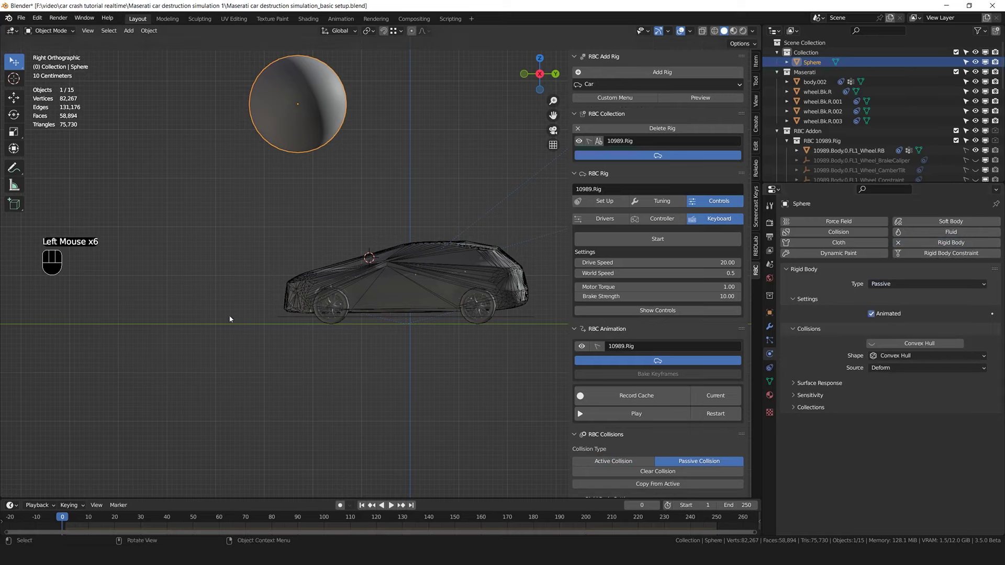
key("space")
left_click(283, 99)
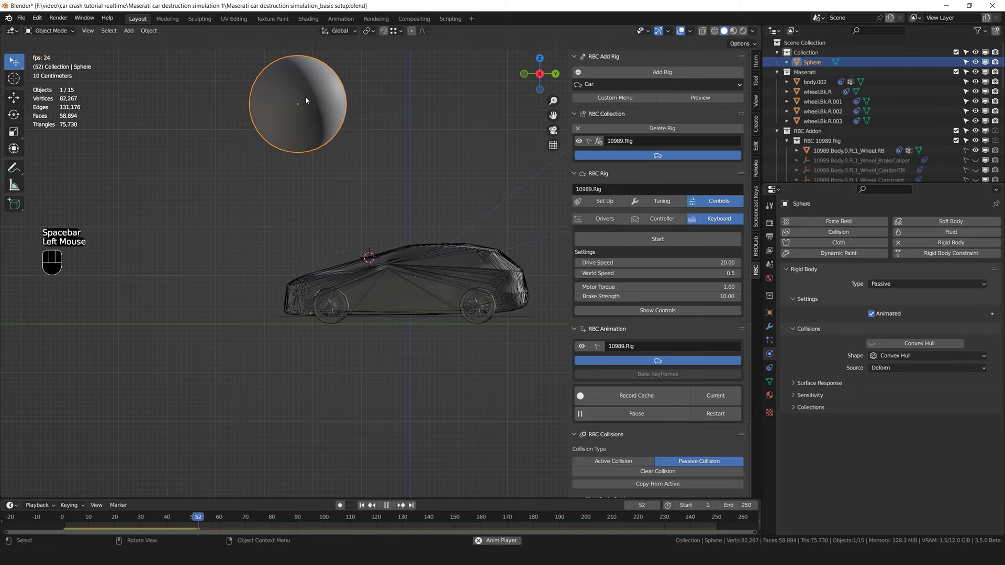
key("g")
middle_click(384, 328)
scroll("down", 3)
scroll("up", 3)
scroll("down", 3)
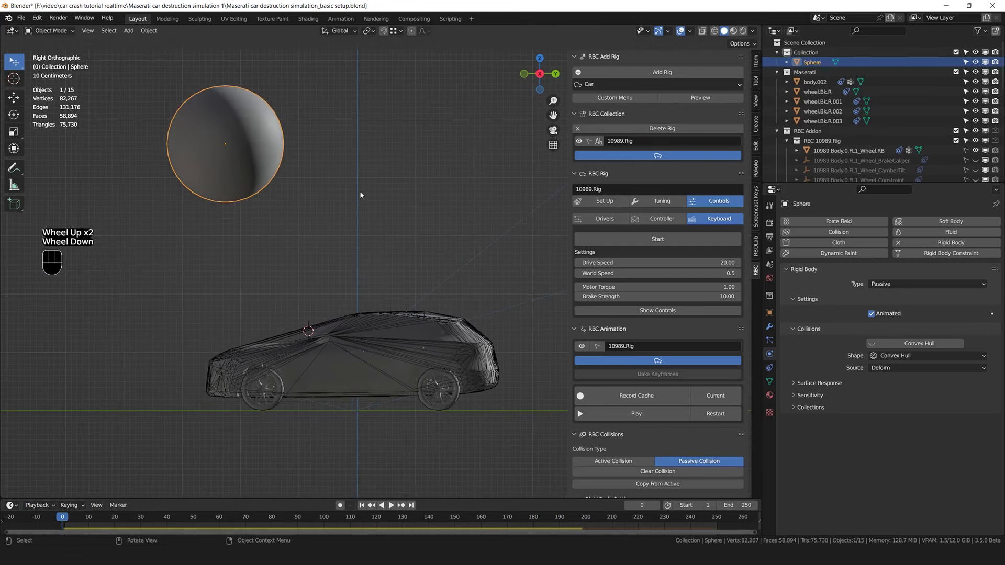
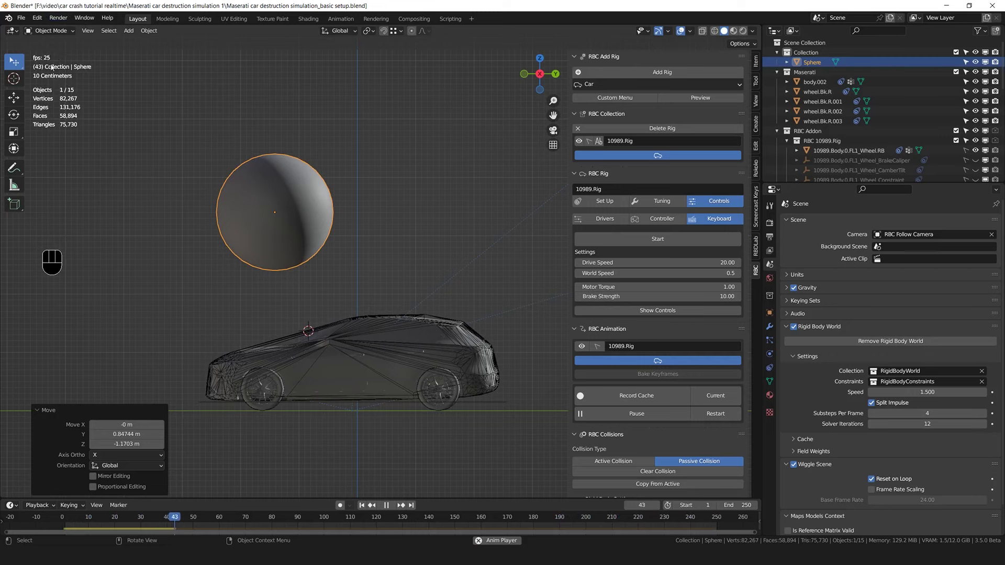
Move the sphere over the car's front, save, and restart playback from frame 1
key("g")
key("space")
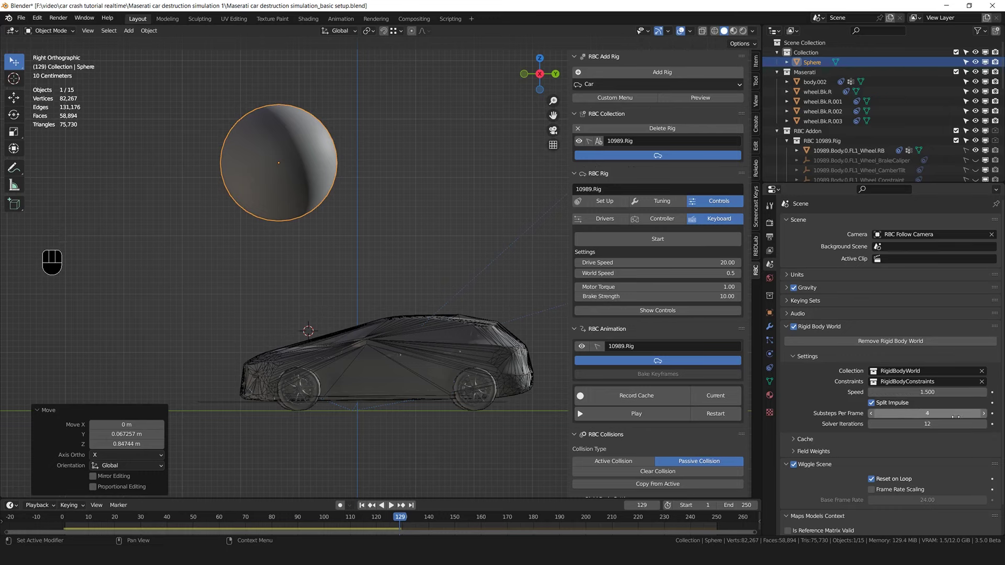
key("ctrl+s")
left_click(356, 332)
scroll("down", 3)
scroll("up", 3)
key("space")
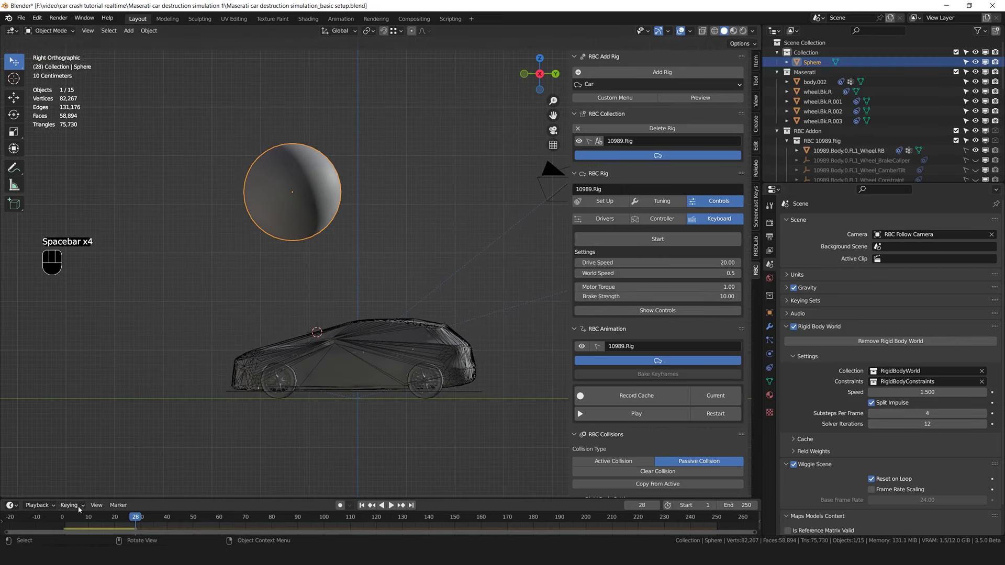
left_click(61, 516)
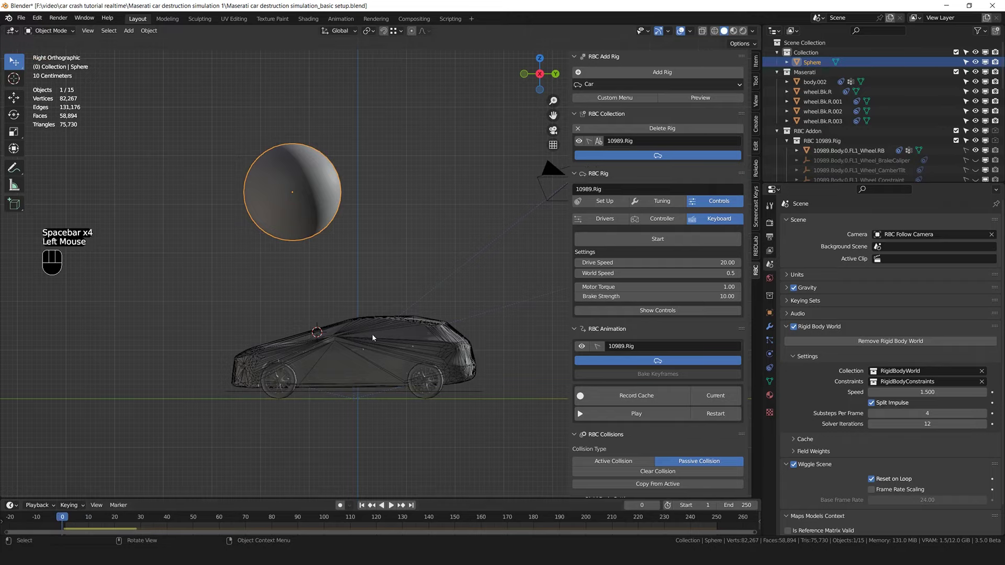
Set the Rigid Body World speed to 1.600 in Scene Properties
scroll("down", 3)
left_click_drag(410, 251, 372, 288)
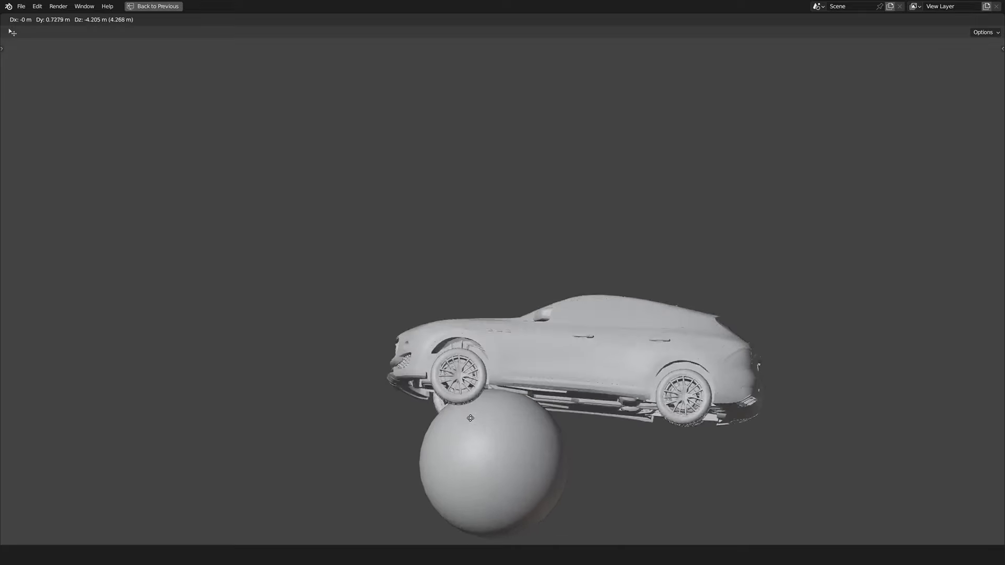
key("space")
key("space")
left_click(71, 519)
double_click(67, 518)
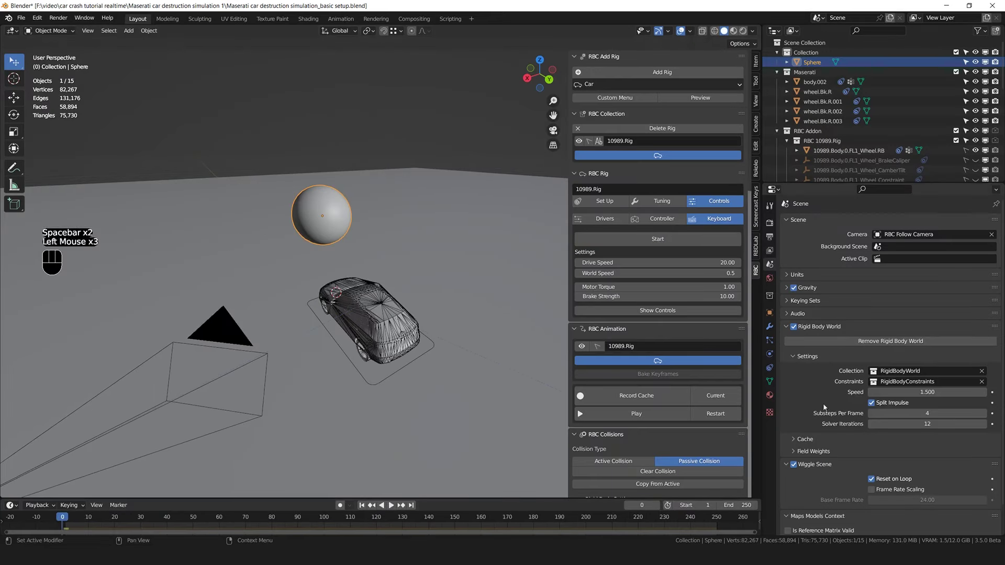
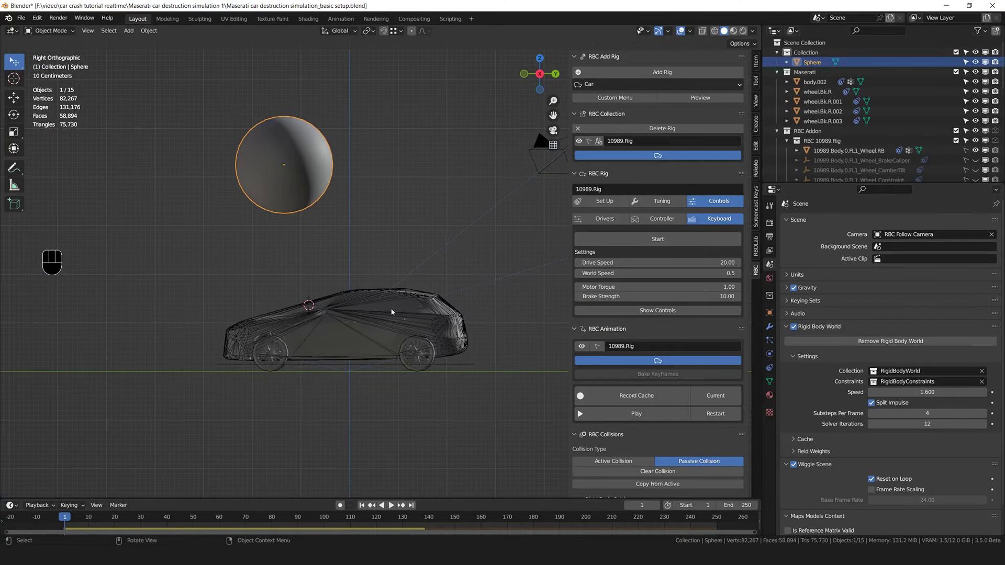
scroll("up", 3)
scroll("up", 3)
scroll("down", 3)
scroll("up", 3)
Reframe the view on the car and make the car body the active object
middle_click(375, 287)
scroll("up", 3)
left_click(314, 347)
scroll("up", 3)
scroll("down", 3)
middle_click(308, 284)
scroll("down", 3)
middle_click(322, 294)
scroll("up", 3)
left_click(243, 291)
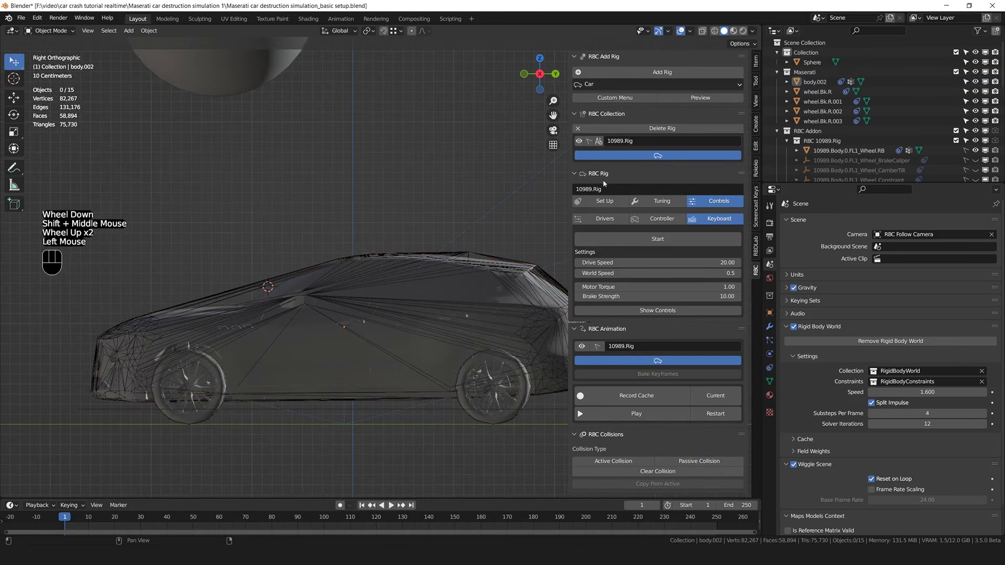
Select the rig's 10989.Vehicle Body.RB collision object in the Outliner
left_click(240, 290)
left_click(226, 289)
double_click(230, 289)
left_click_drag(235, 291, 263, 294)
left_click(263, 293)
left_click_drag(262, 292, 261, 290)
double_click(240, 275)
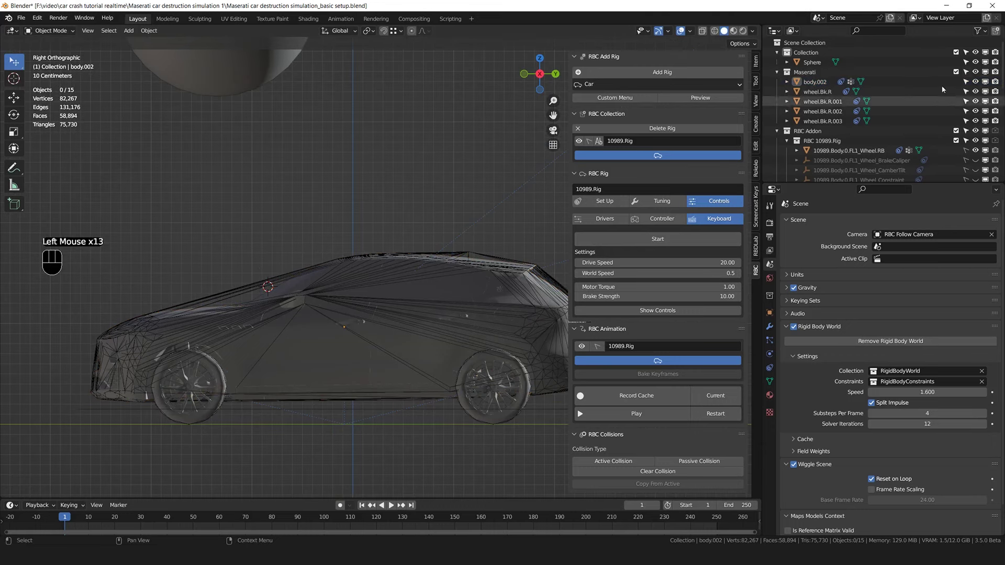
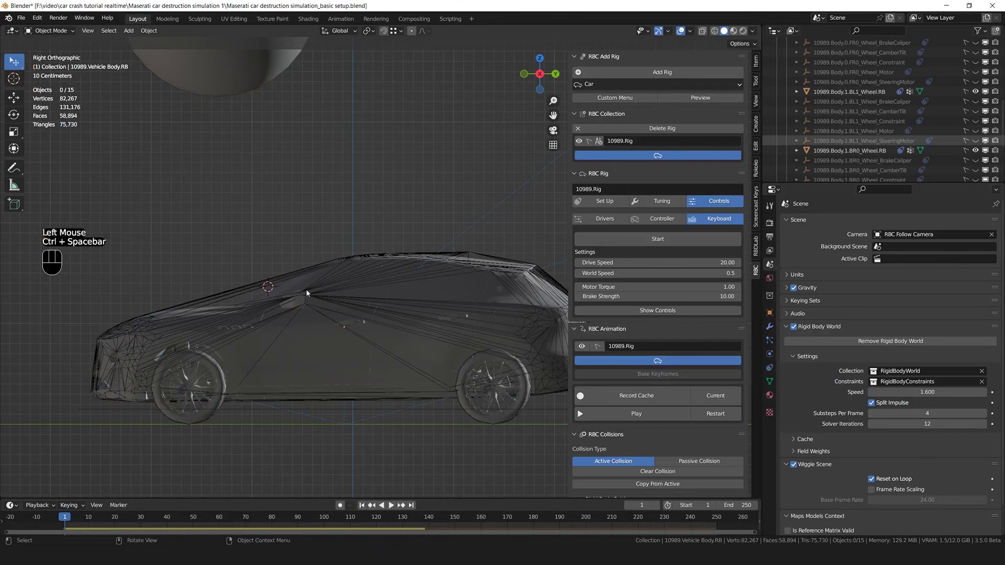
Enter Edit Mode on 10989.Vehicle Body.RB with all vertices selected, viewport enlarged
left_click(245, 291)
scroll("down", 3)
left_click(718, 34)
left_click(706, 33)
left_click(705, 33)
left_click_drag(47, 32, 14, 62)
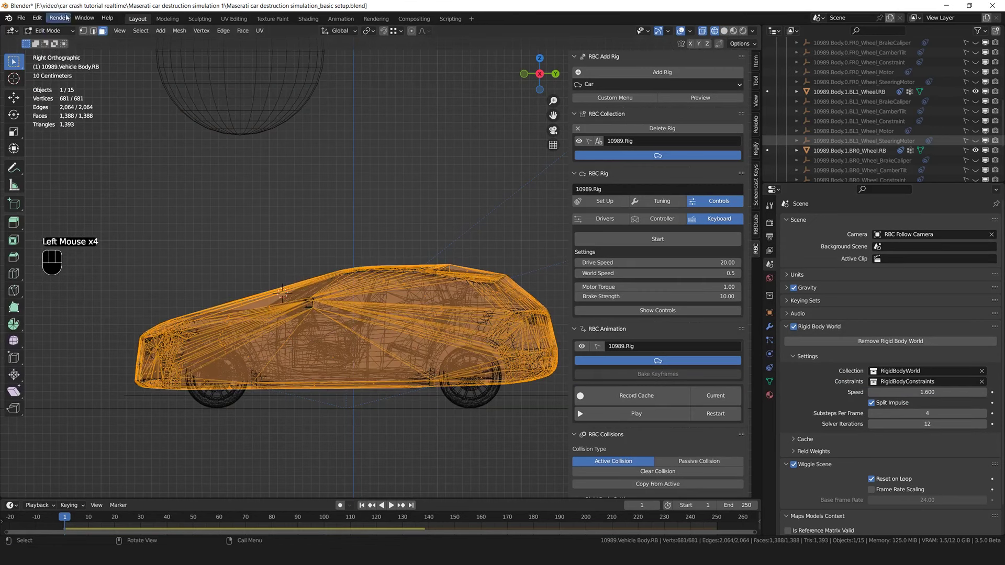
left_click(85, 34)
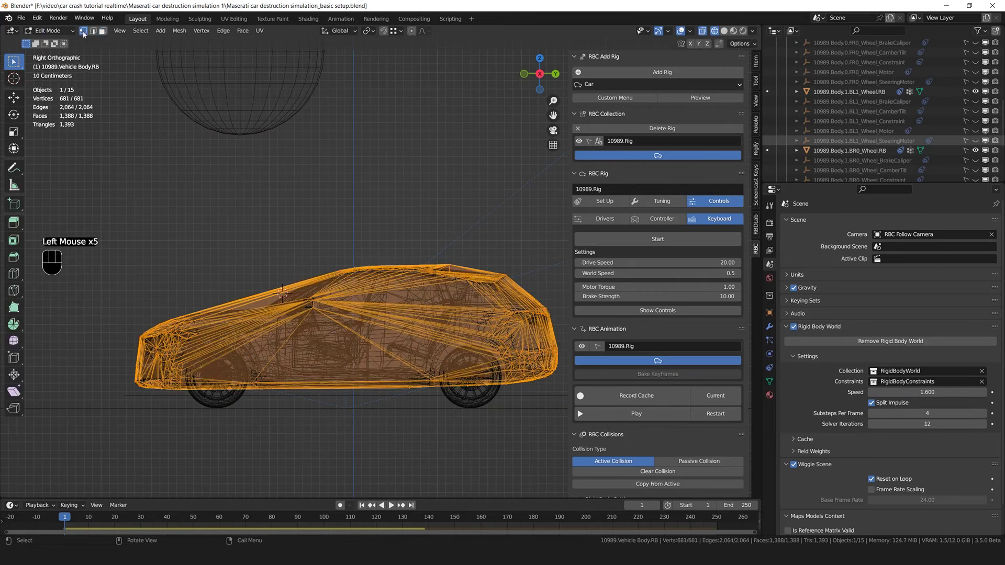
key("a")
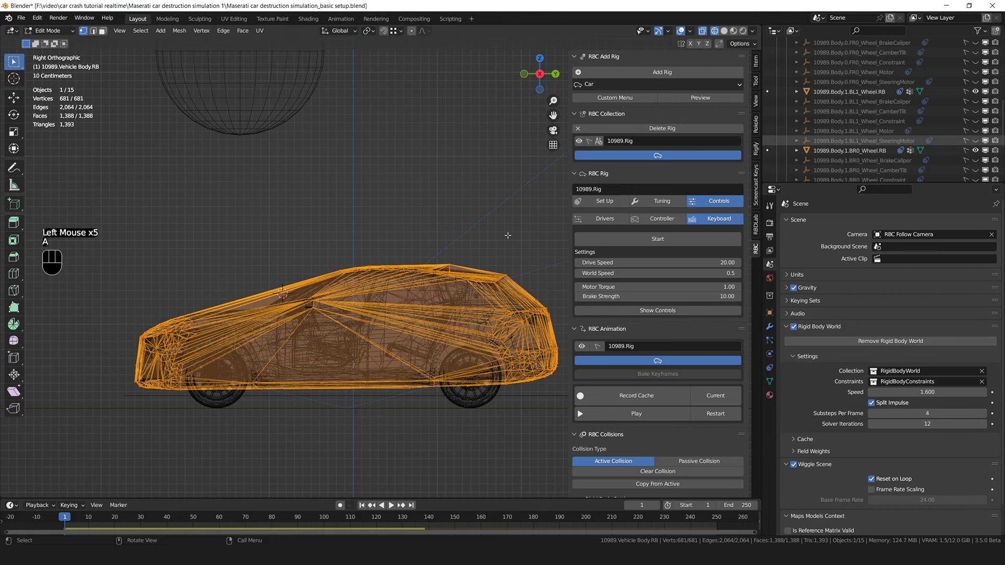
key("ctrl+space")
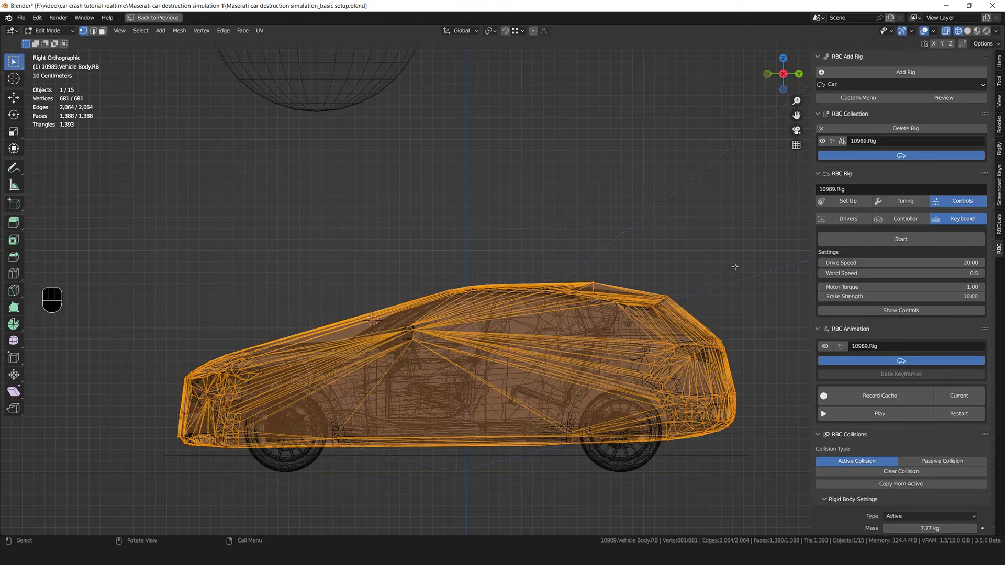
Scale the collision hull along Y, Z and X (about 0.749) to fit inside the body
key("s")
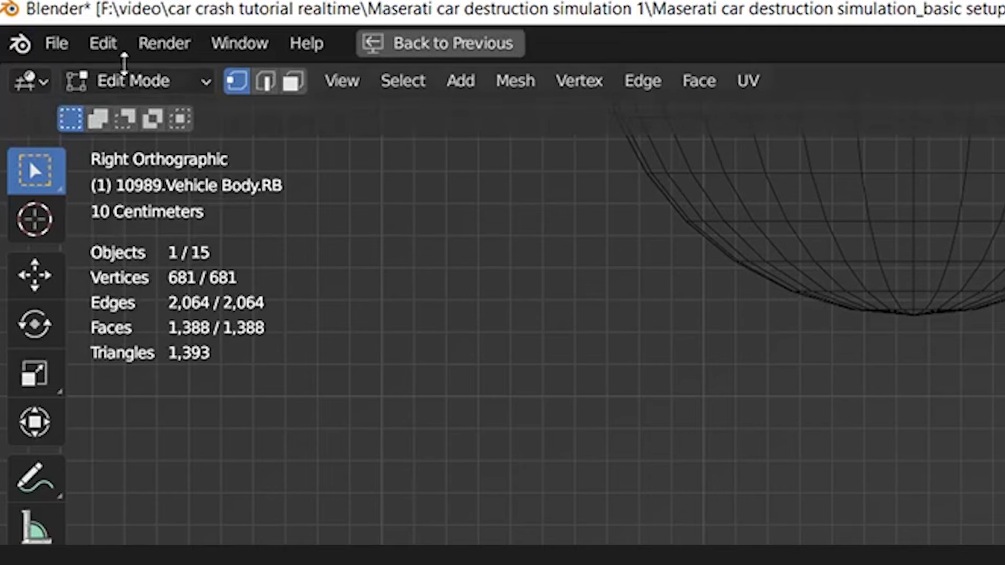
left_click_drag(53, 34, 14, 61)
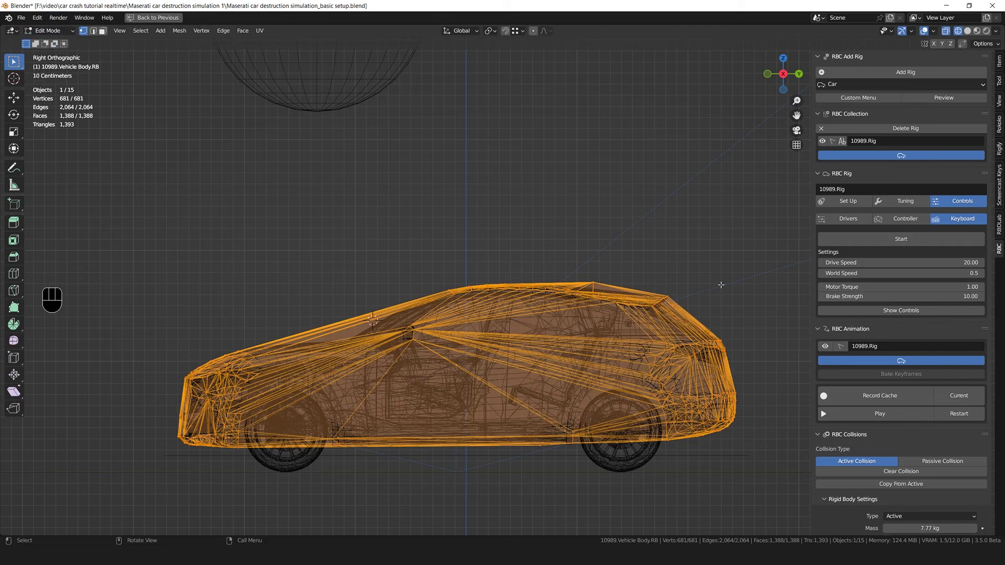
key("s")
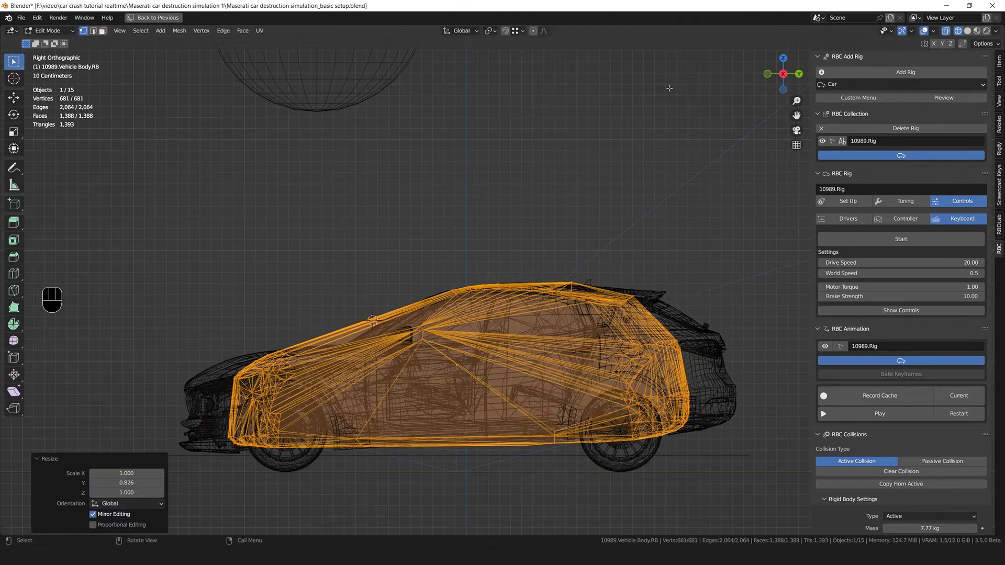
key("s")
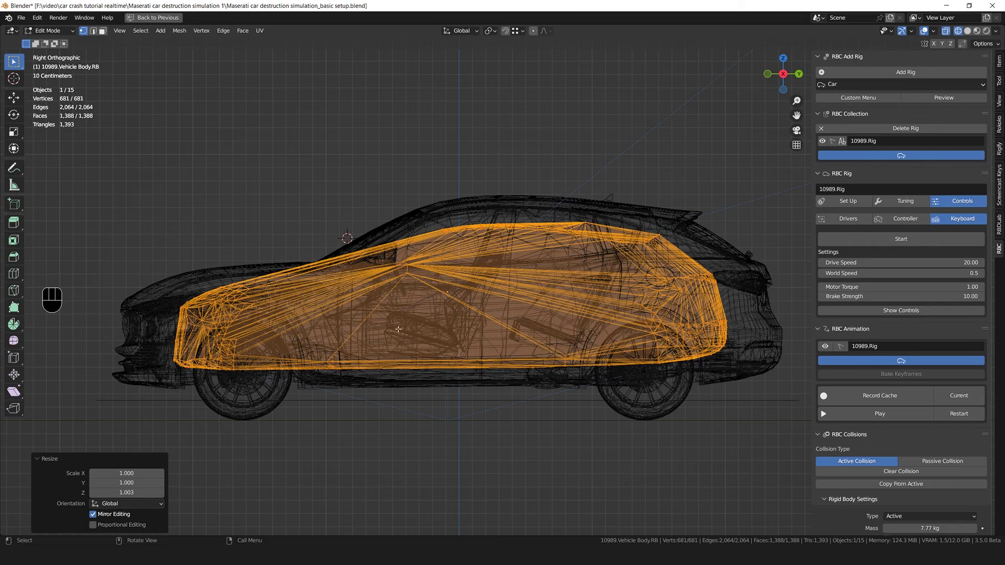
key("KP_1")
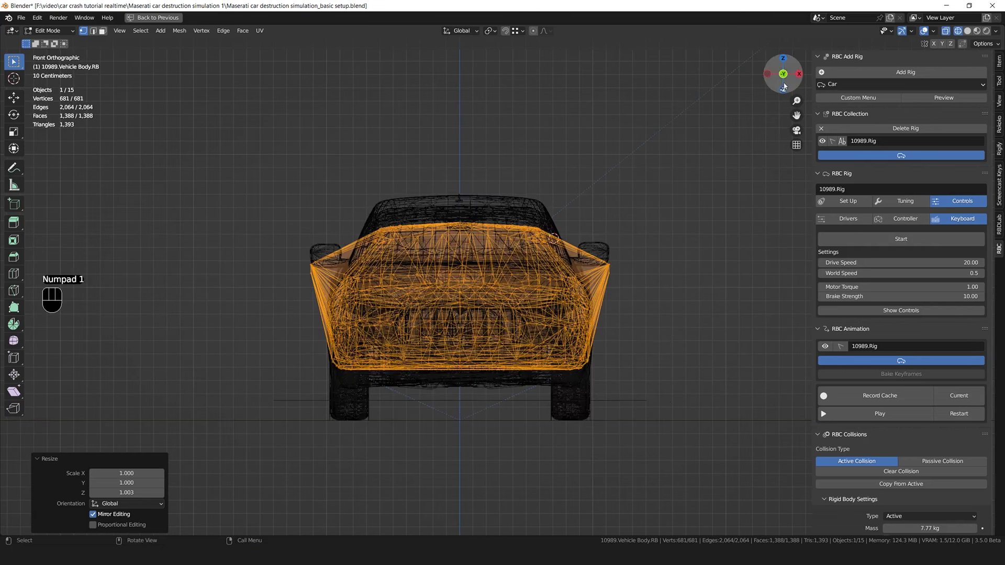
left_click(14, 61)
key("s")
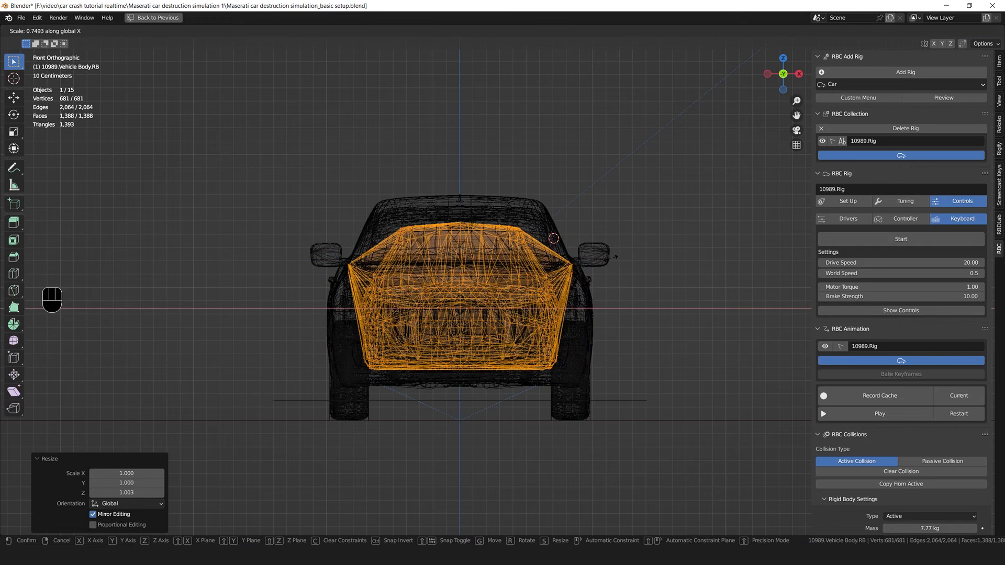
key("KP_3")
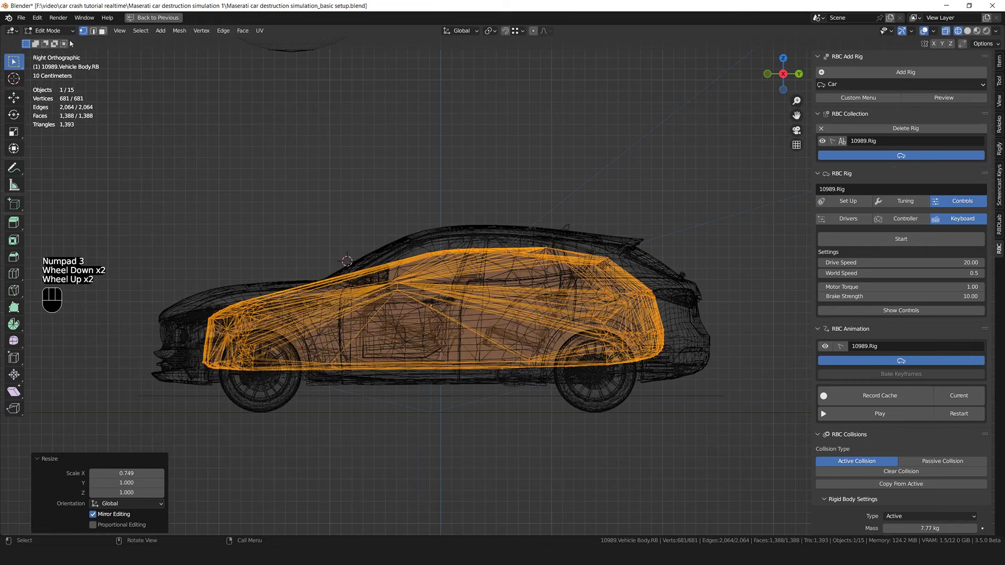
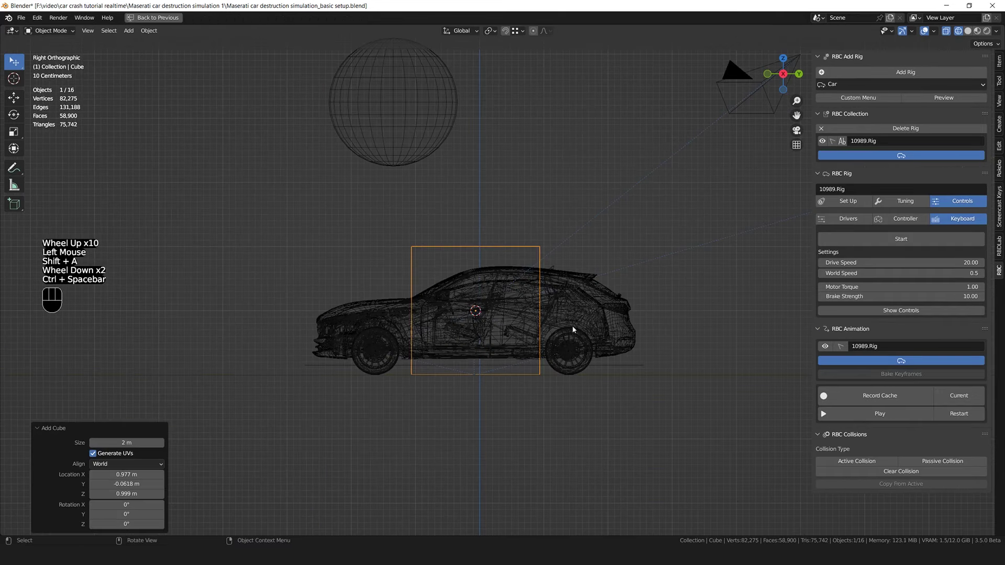
Scale and position the new cube so it encloses the car like a room
key("s")
key("s")
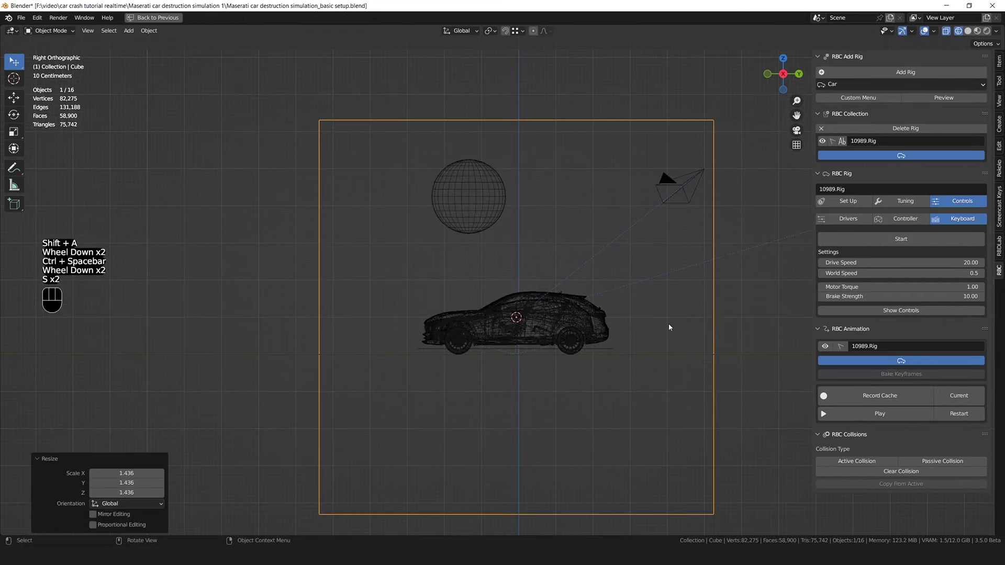
key("KP_1")
key("g")
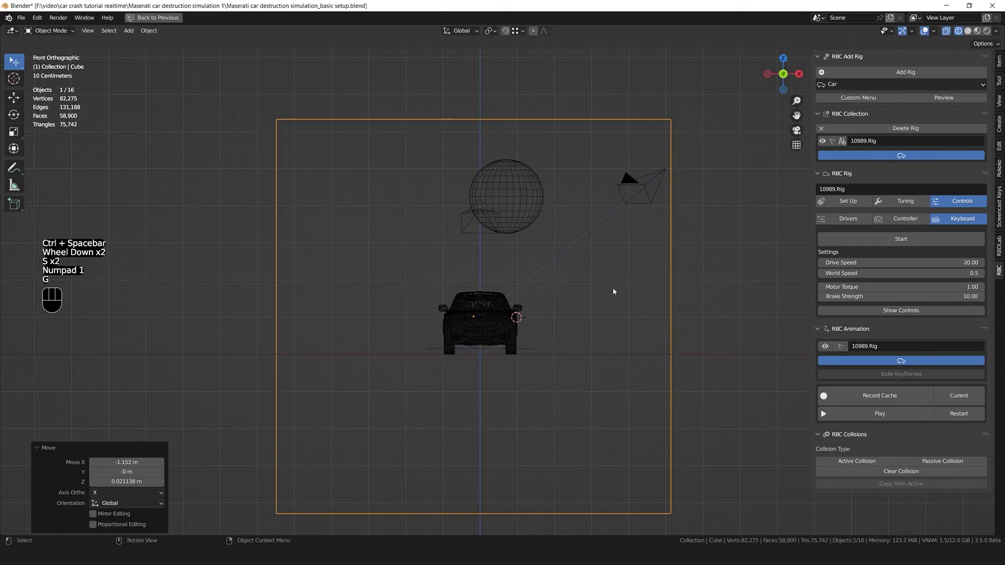
key("g")
left_click_drag(607, 239, 565, 268)
left_click(974, 34)
scroll("down", 3)
middle_click(590, 297)
scroll("up", 3)
left_click_drag(552, 271, 525, 277)
key("ctrl+space")
Apply the cube's scale and subdivide its mesh into a finer 384-face grid
left_click(337, 373)
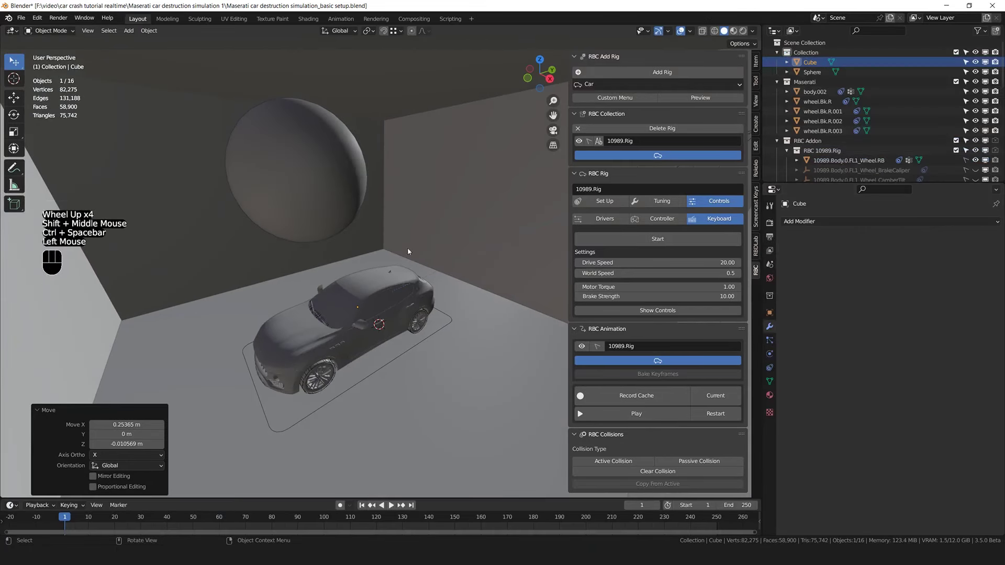
key("ctrl+a")
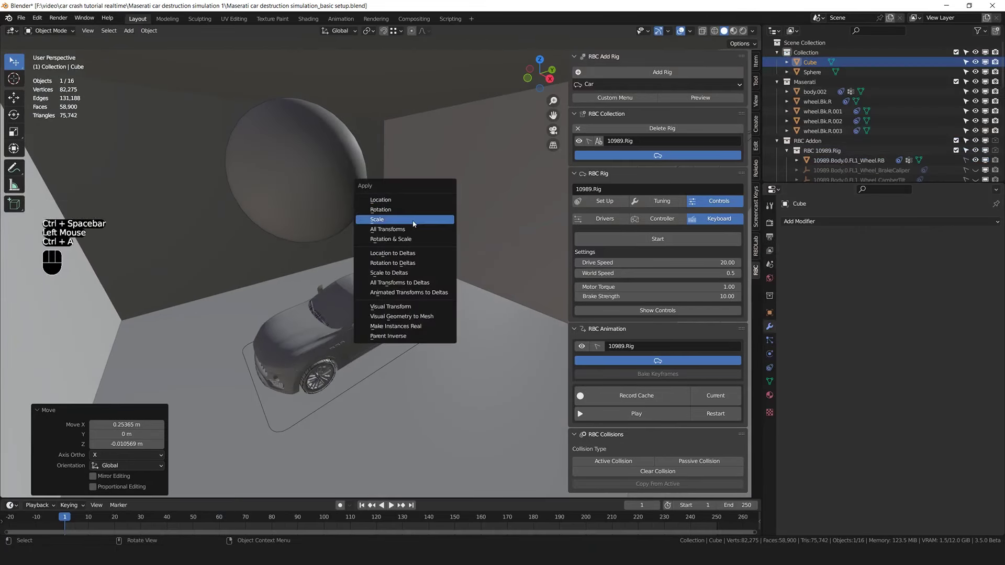
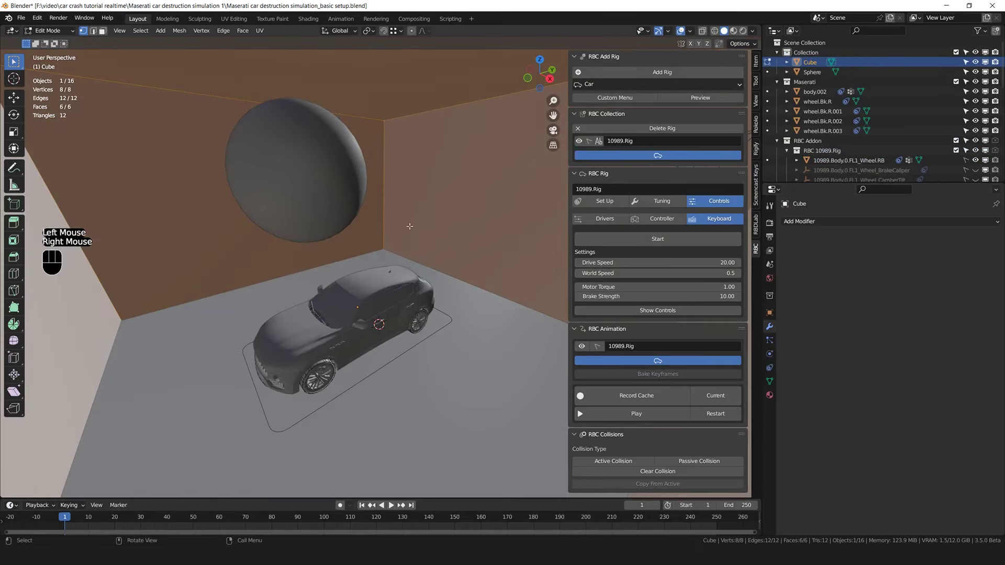
key("a")
right_click(431, 200)
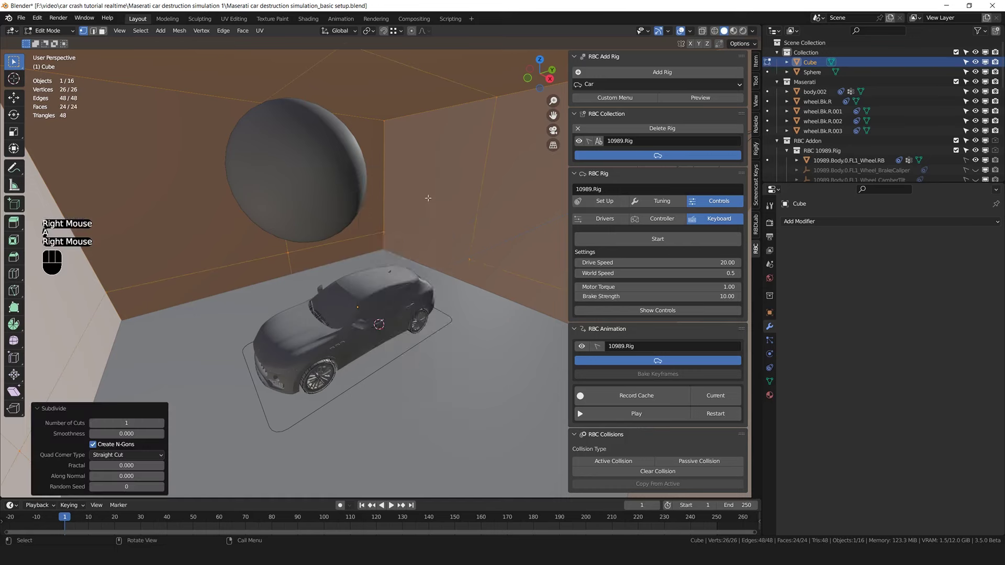
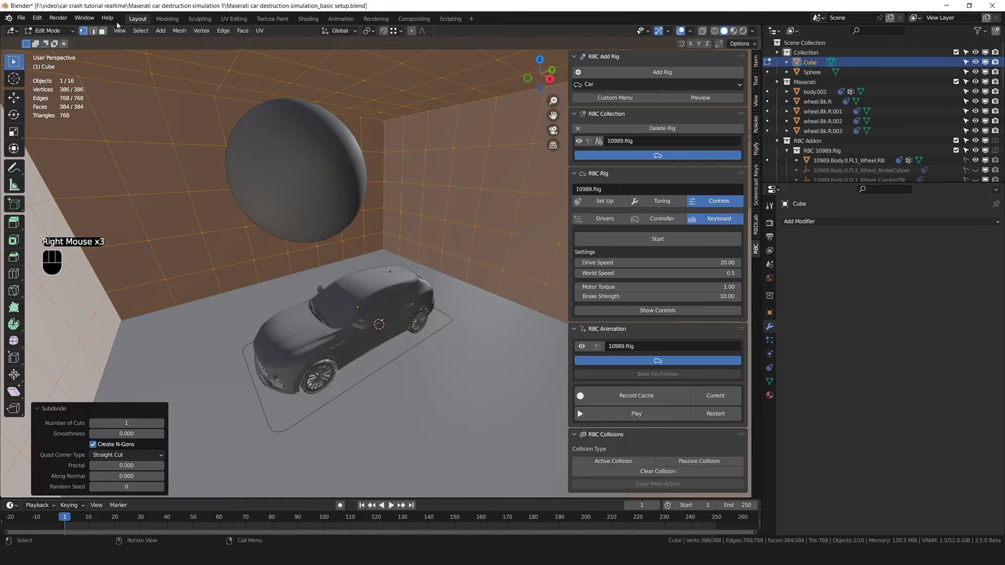
Add a Subdivision Surface modifier to the cube with viewport level 2
left_click_drag(70, 33, 64, 42)
left_click(796, 343)
left_click_drag(827, 225, 821, 399)
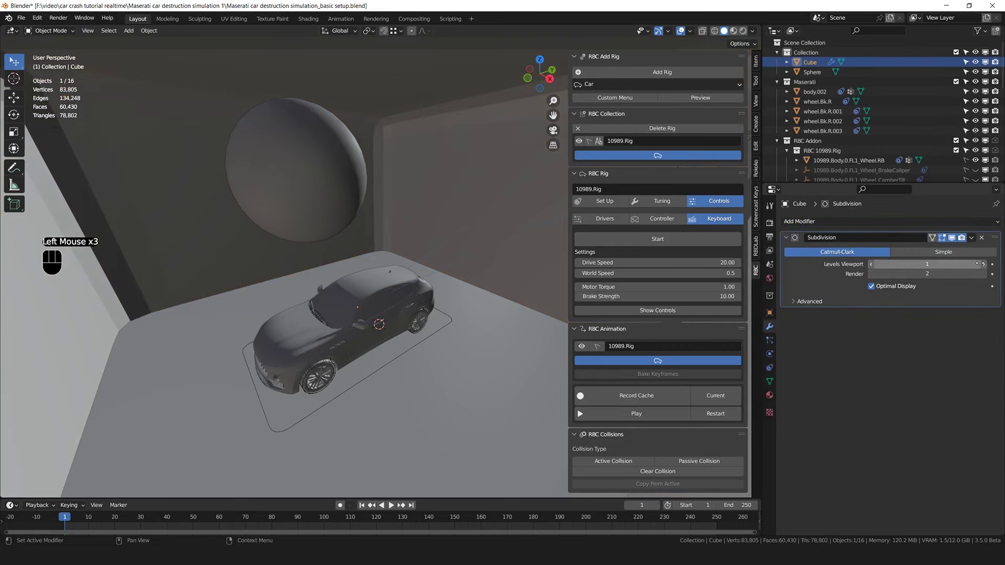
left_click(986, 268)
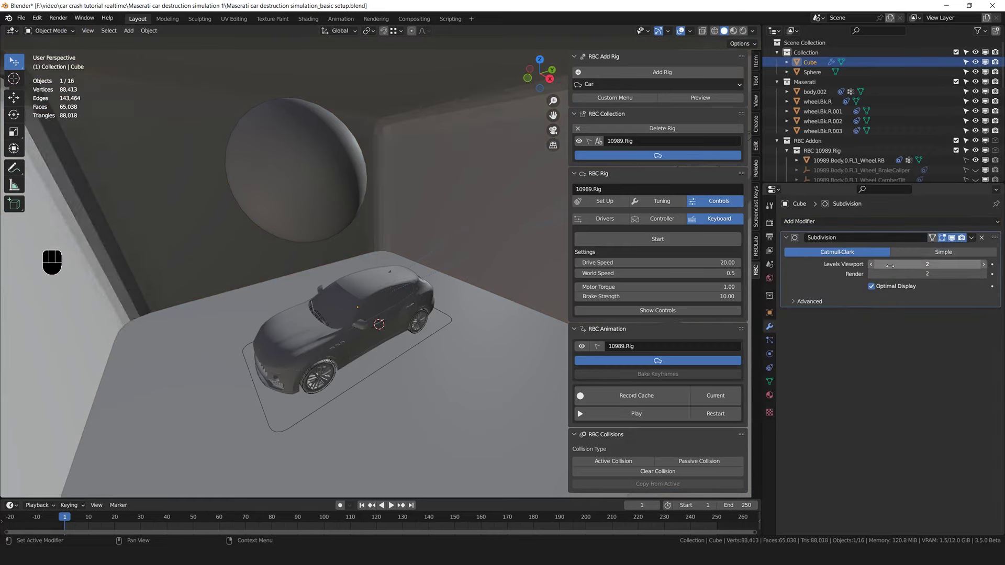
Add a Shrinkwrap modifier targeting body.002 so the cube hugs the car
left_click_drag(846, 223, 987, 349)
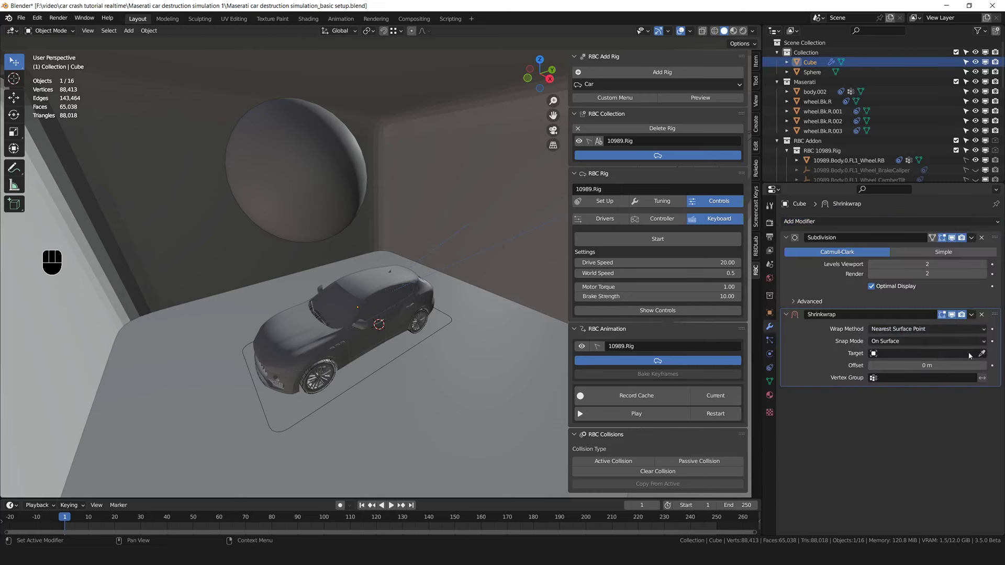
left_click(985, 356)
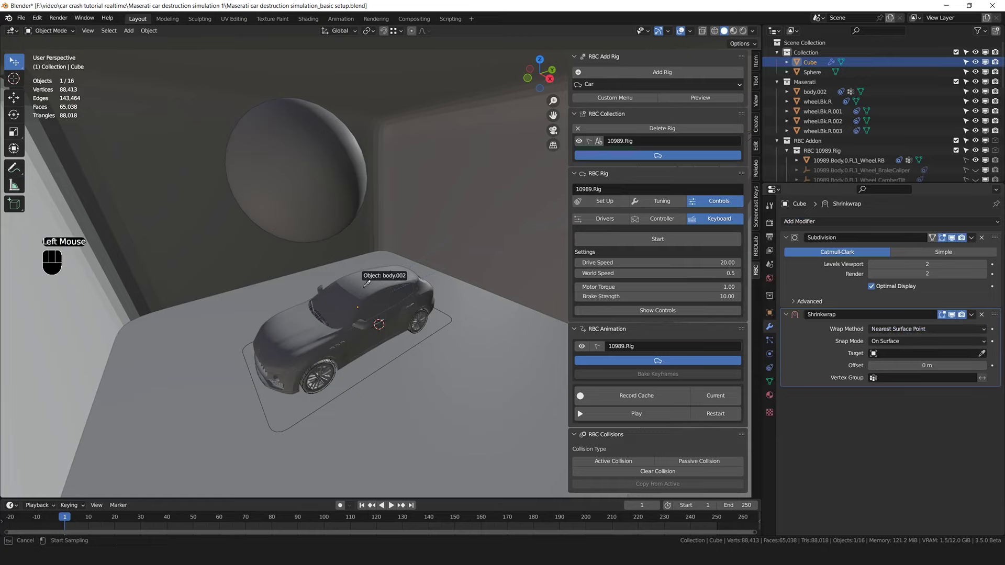
left_click_drag(350, 291, 383, 290)
middle_click(354, 329)
scroll("up", 3)
scroll("down", 3)
left_click_drag(357, 306, 354, 292)
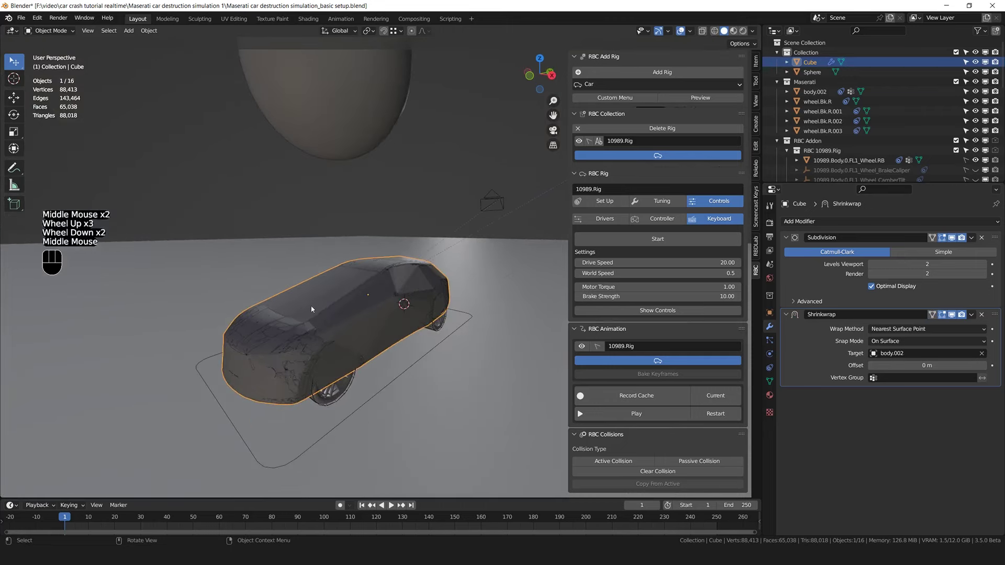
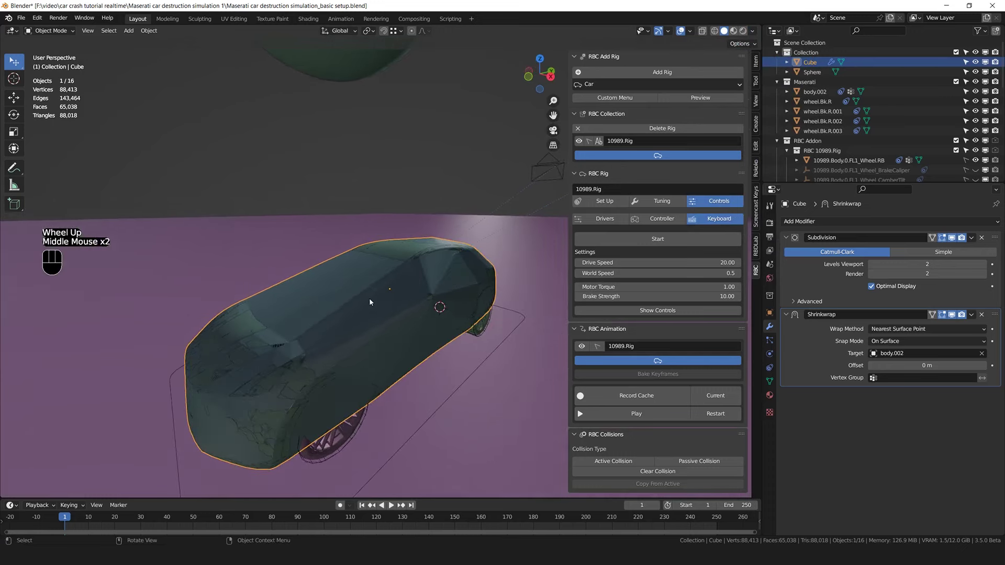
Rename the wrapped cube to 'deform bodyyyyy' in the Outliner
left_click(816, 63)
left_click_drag(816, 63, 815, 64)
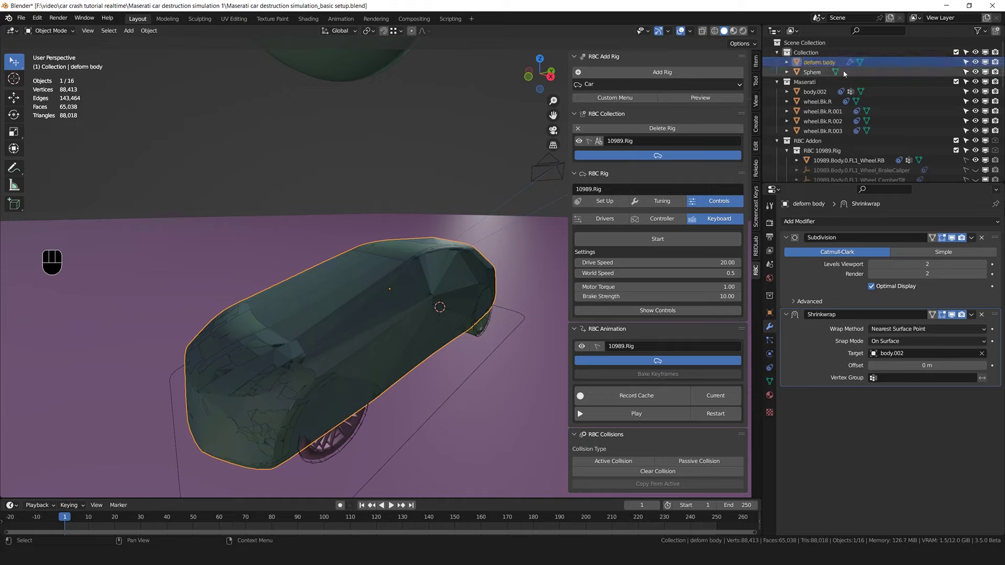
left_click(838, 66)
left_click_drag(839, 66, 839, 64)
key("y")
key("y")
Voxel-remesh the cage at 0.121 m, offset the shrinkwrap 0.026 m, and shade it smooth
left_click_drag(452, 309, 543, 321)
scroll("down", 3)
scroll("up", 3)
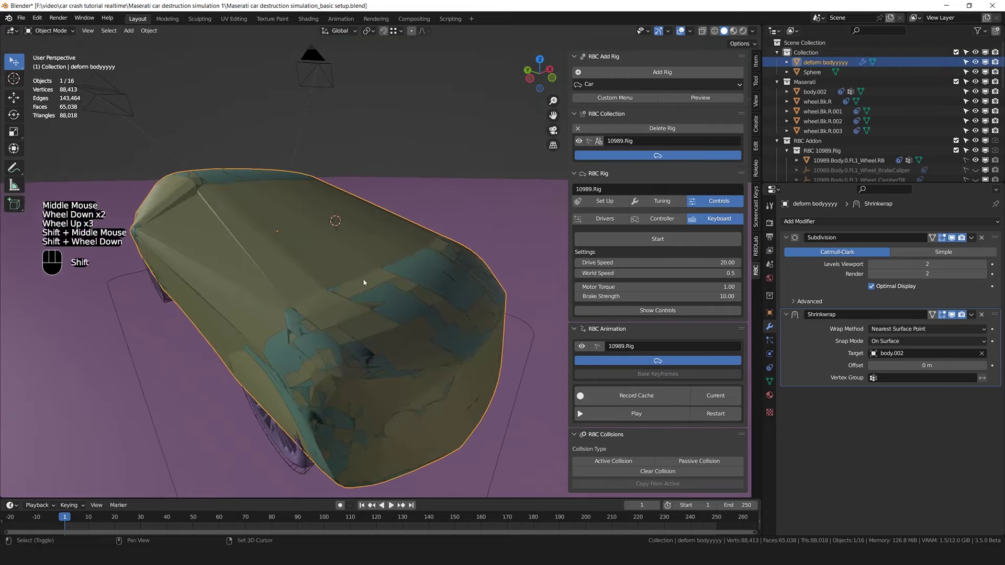
scroll("down", 3)
middle_click(357, 291)
scroll("down", 3)
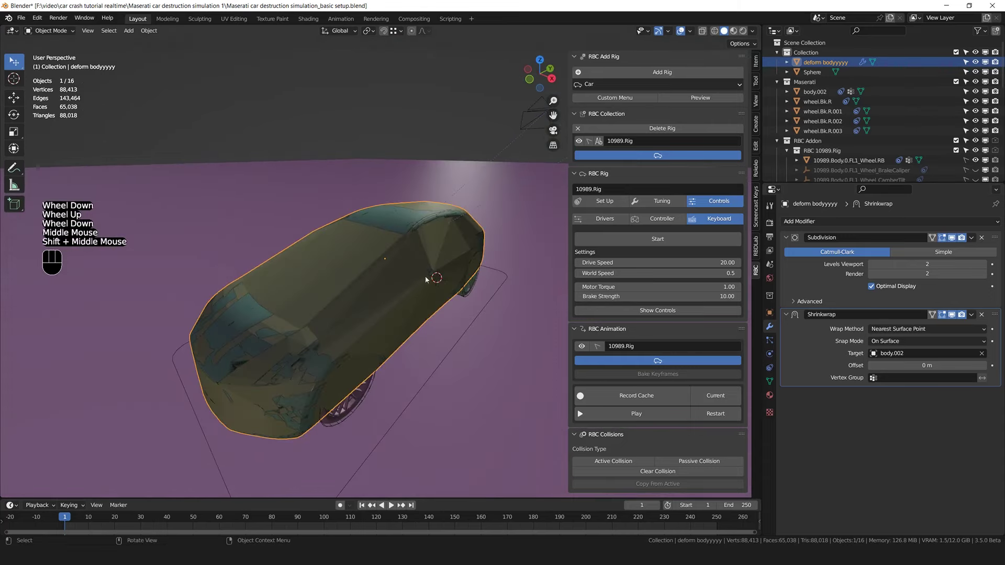
left_click_drag(692, 33, 465, 329)
left_click_drag(454, 313, 468, 320)
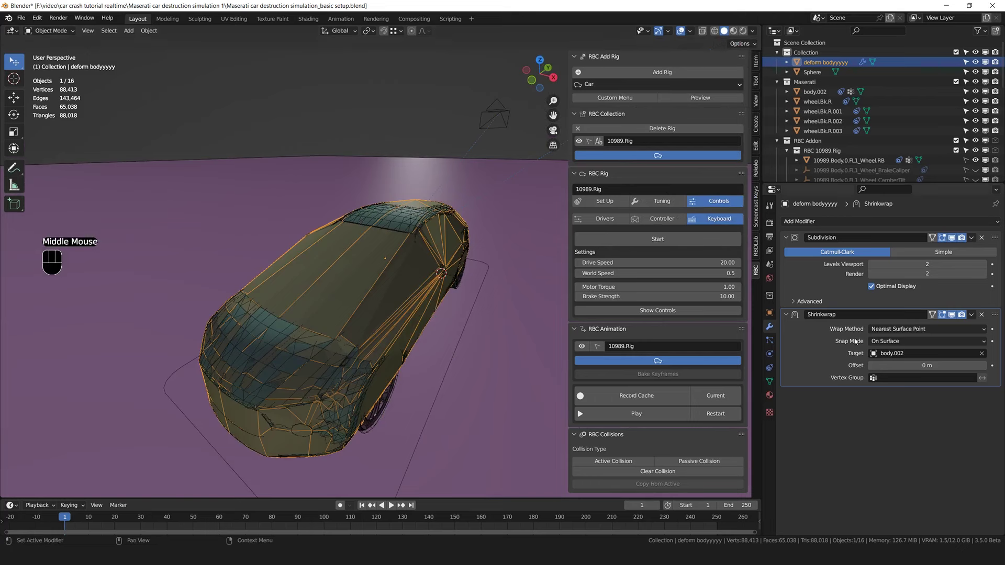
left_click_drag(833, 224, 832, 358)
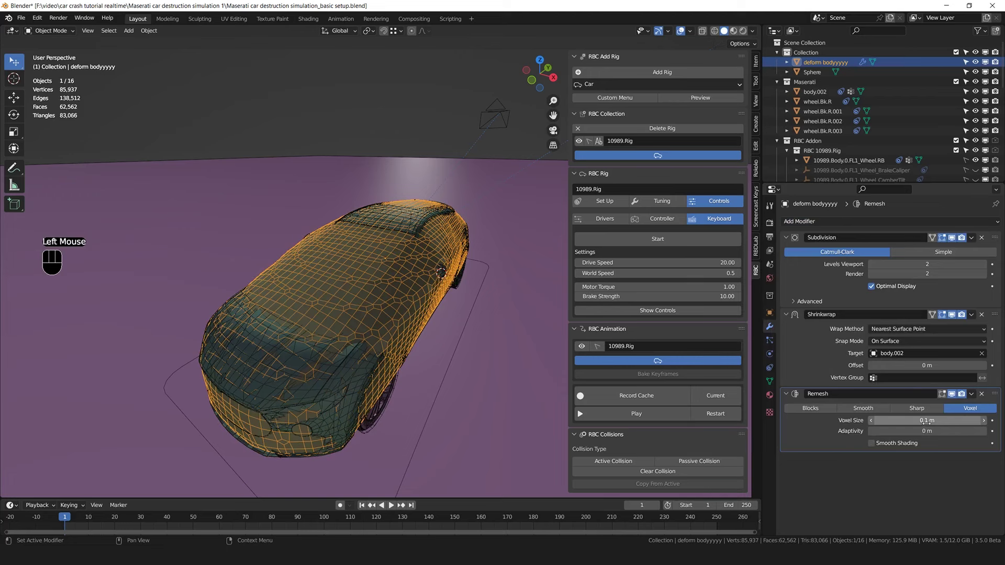
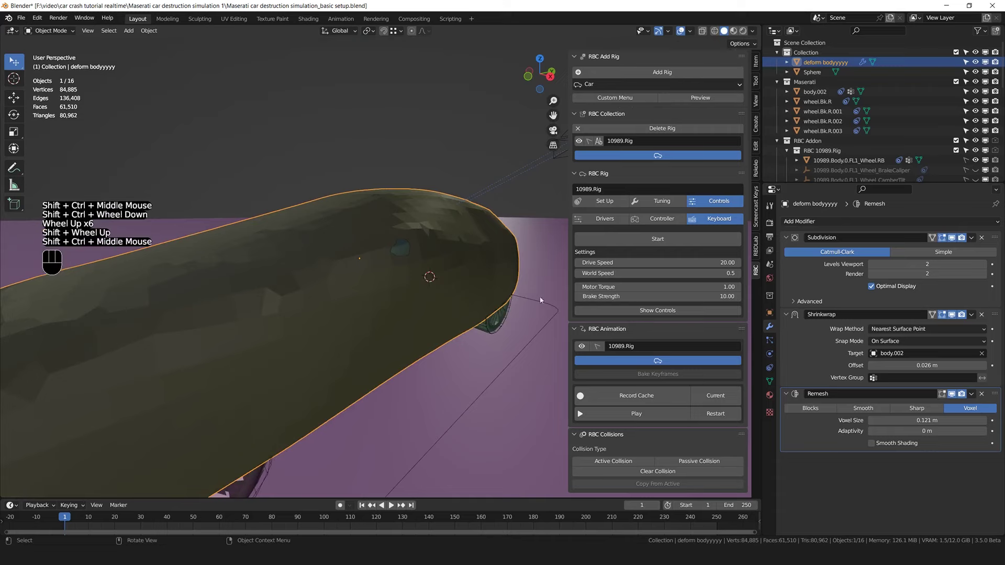
right_click(418, 157)
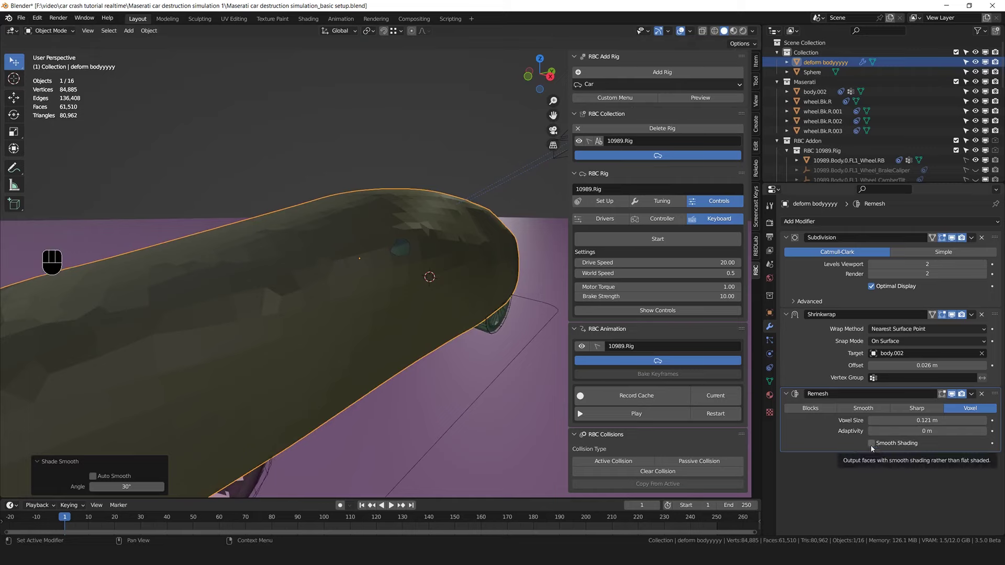
left_click(873, 449)
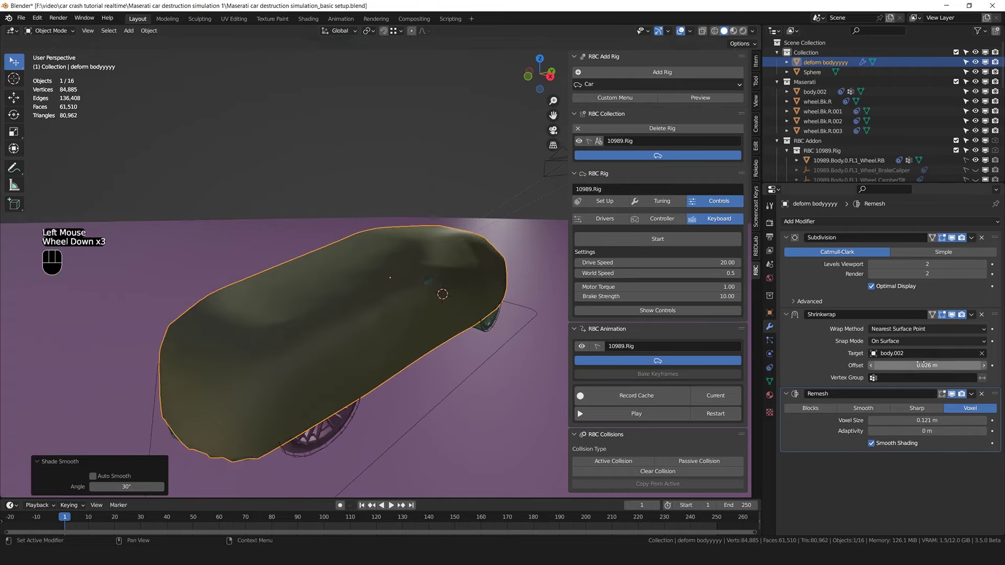
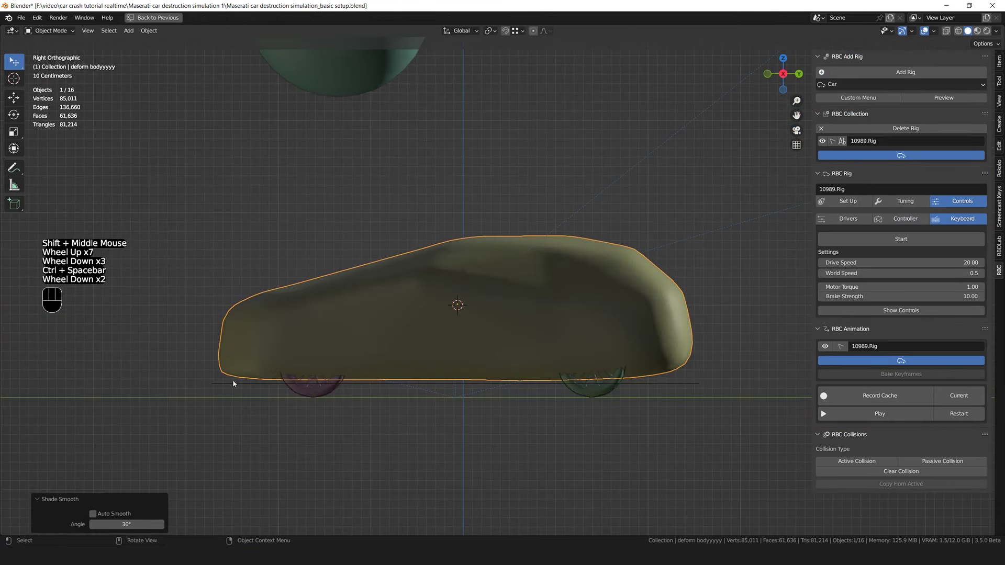
Set the shrinkwrap offset to 0.11 m, add a Smooth modifier (factor 0.5, 30 repeats), and apply the modifiers
scroll("up", 3)
scroll("up", 3)
middle_click(240, 370)
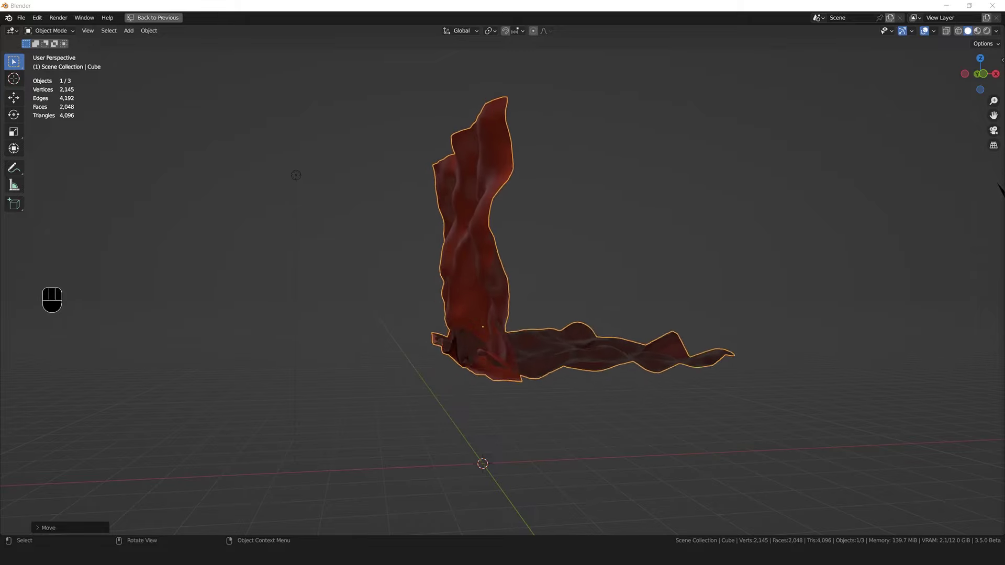
left_click_drag(499, 332, 905, 397)
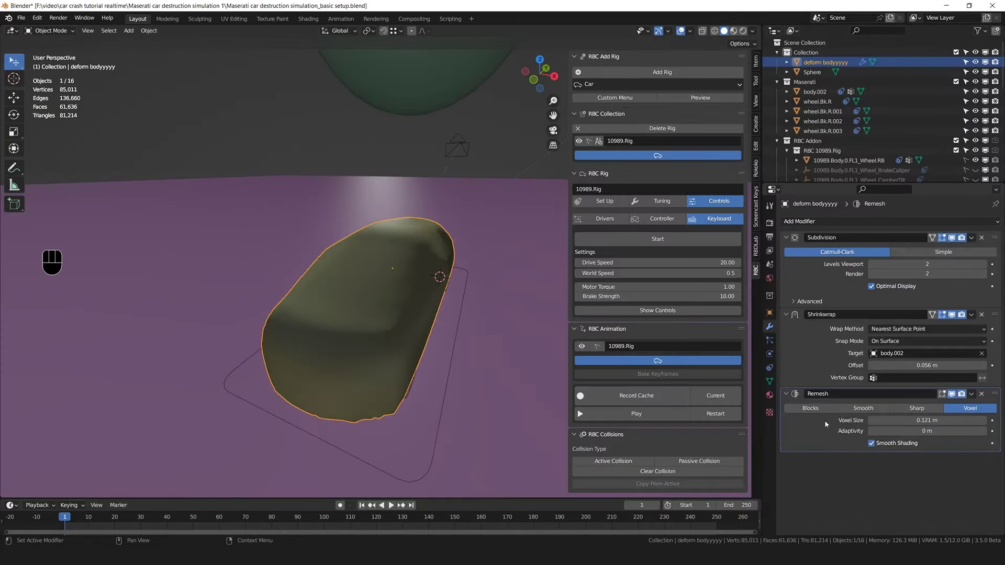
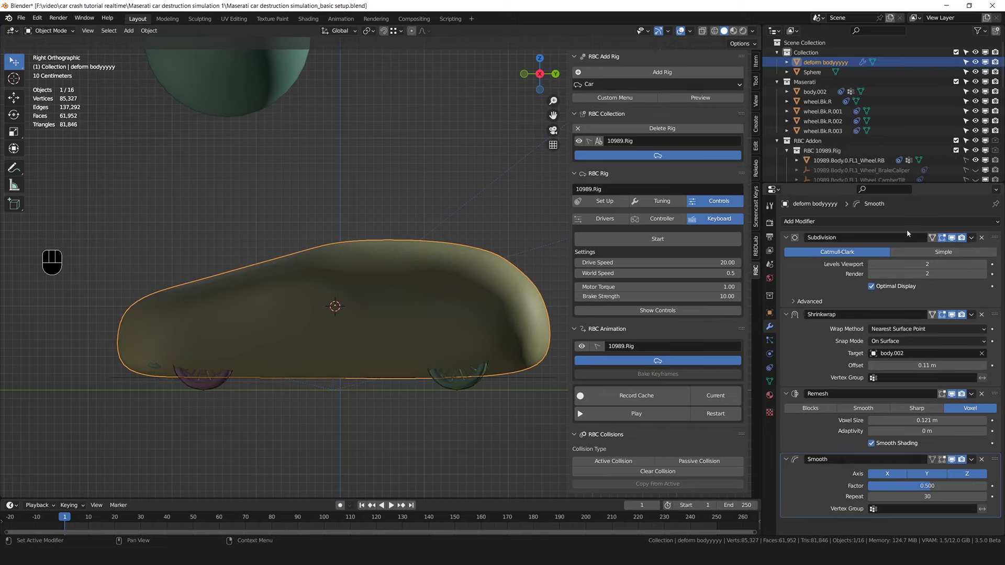
left_click(970, 243)
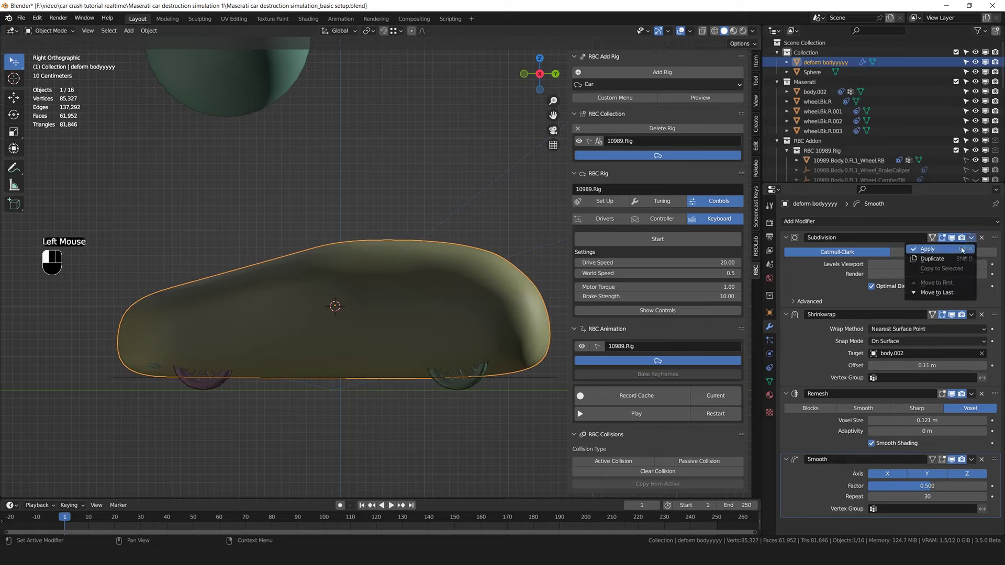
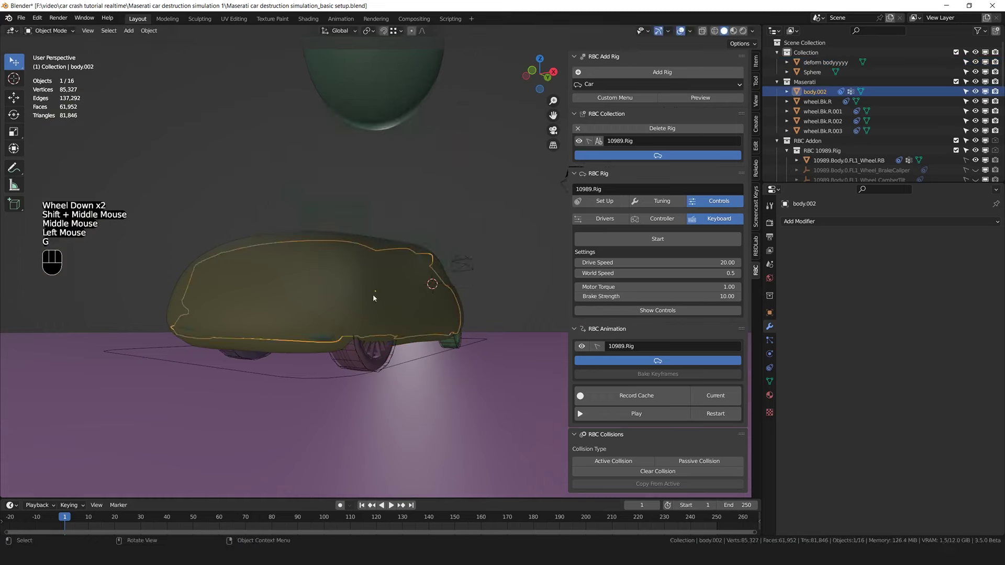
Isolate the deform cage and reshape it with the Inflate/Deflate sculpt brush
scroll("up", 3)
left_click(387, 243)
key("g")
middle_click(402, 316)
scroll("down", 3)
left_click_drag(88, 29, 390, 297)
left_click_drag(383, 299, 387, 280)
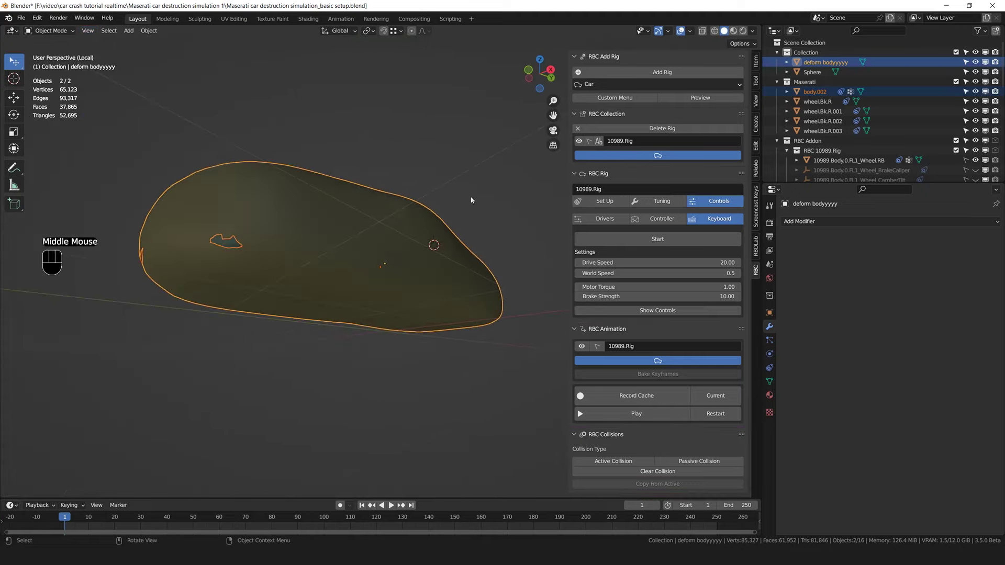
key("KP_Divide")
key("KP_Divide")
key("KP_Divide")
key("KP_Divide")
middle_click(369, 350)
left_click(369, 349)
scroll("down", 3)
key("g")
scroll("up", 3)
key("g")
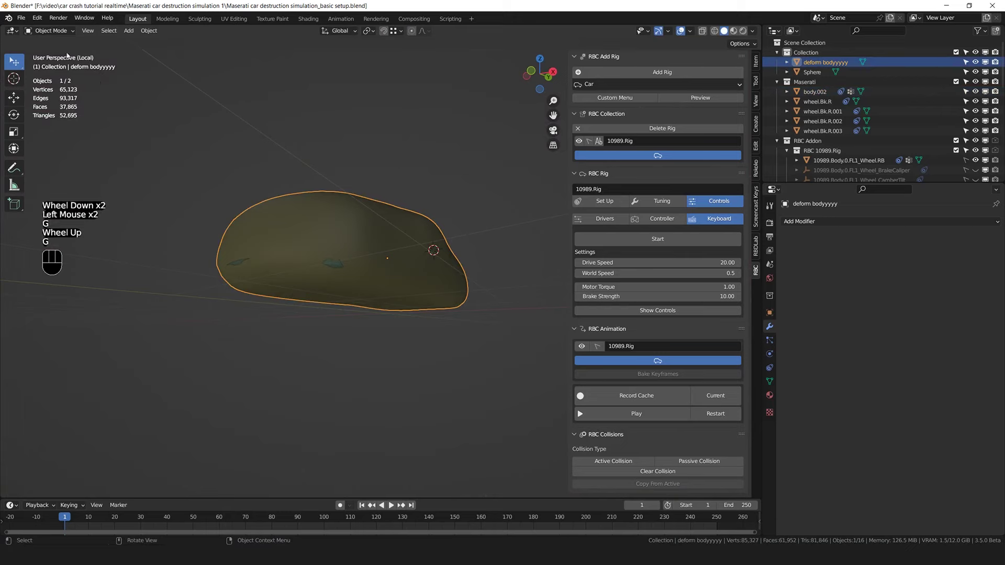
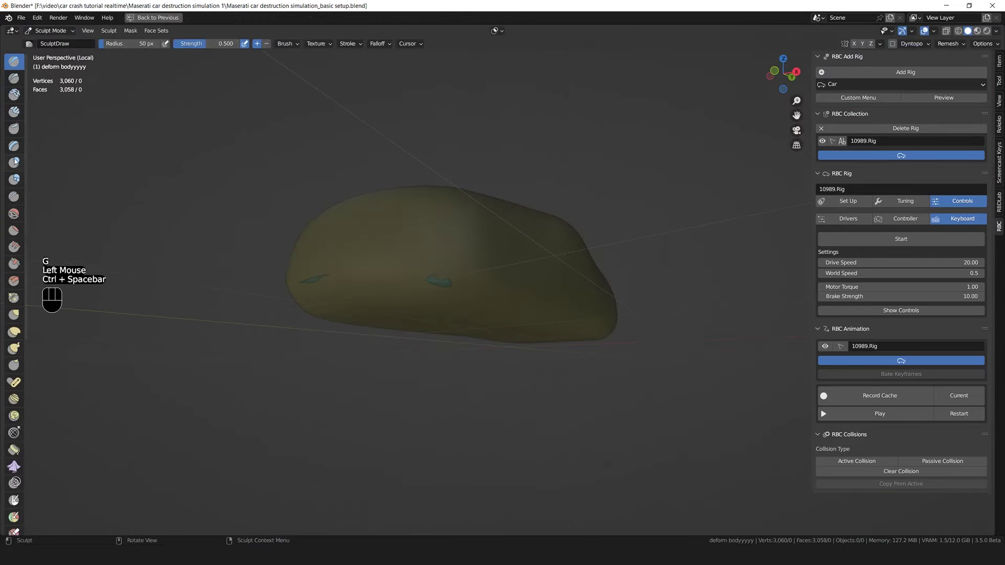
left_click(16, 161)
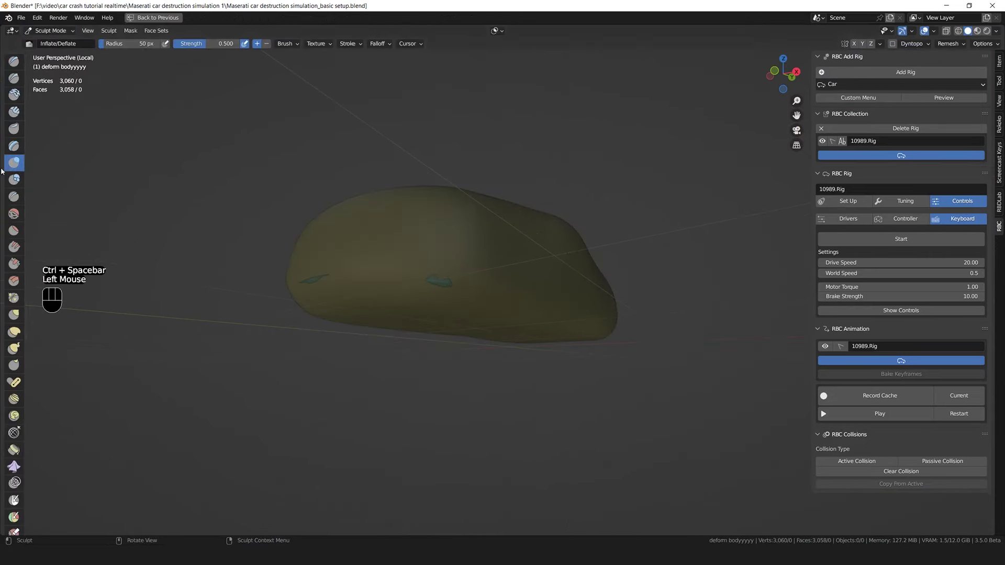
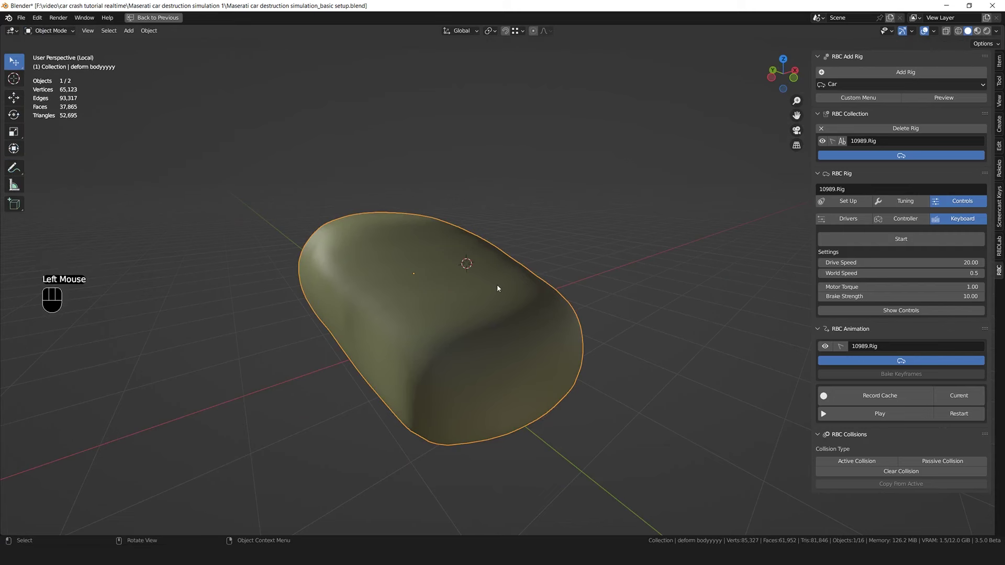
Return to the full scene in Right Orthographic view and select the deform cage
key("KP_Divide")
key("KP_3")
key("ctrl+space")
middle_click(464, 211)
scroll("down", 3)
scroll("up", 3)
scroll("up", 3)
left_click(362, 280)
key("g")
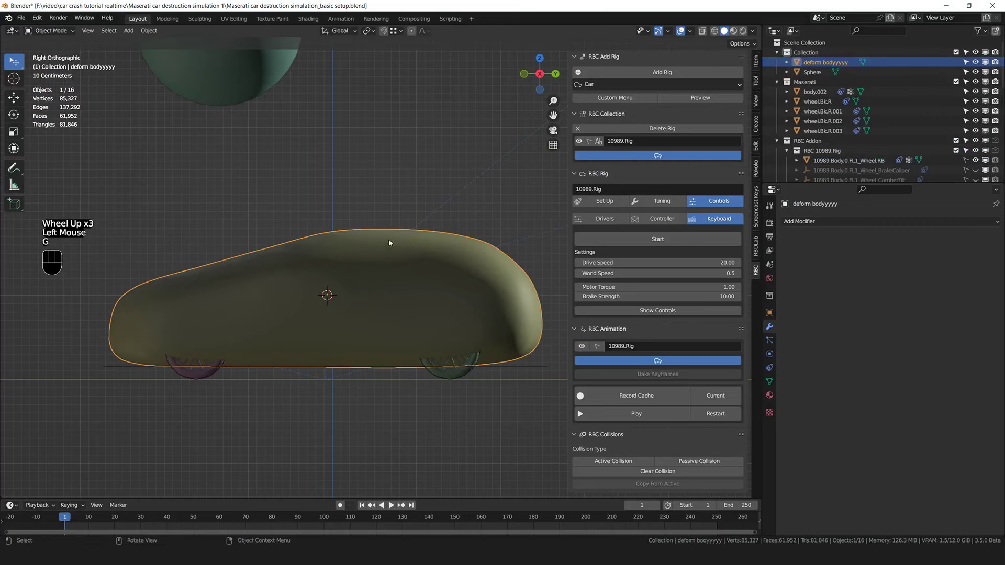
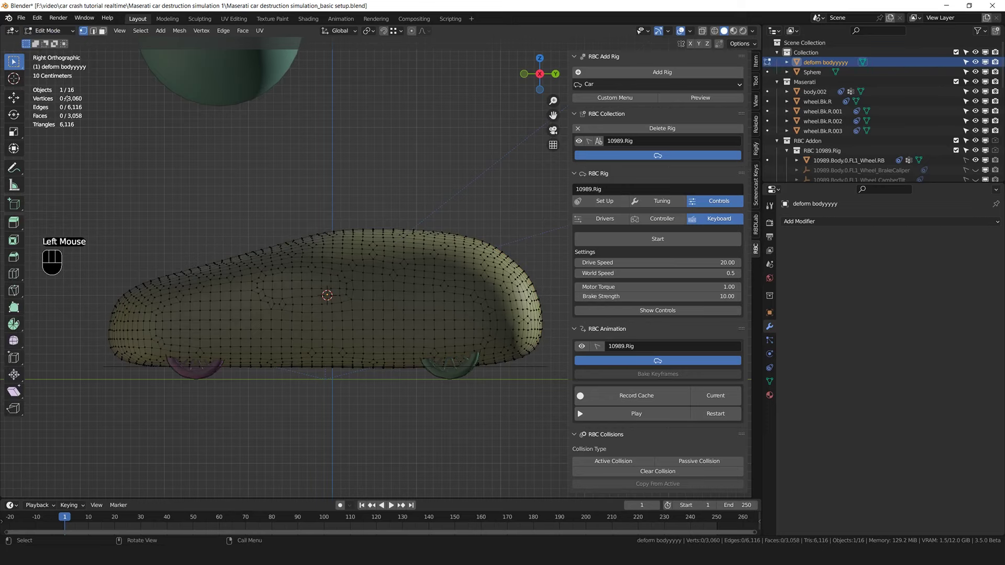
Apply an Un-Subdivide Decimate at 2 iterations to the cage and display it as wireframe
key("Tab")
left_click(819, 252)
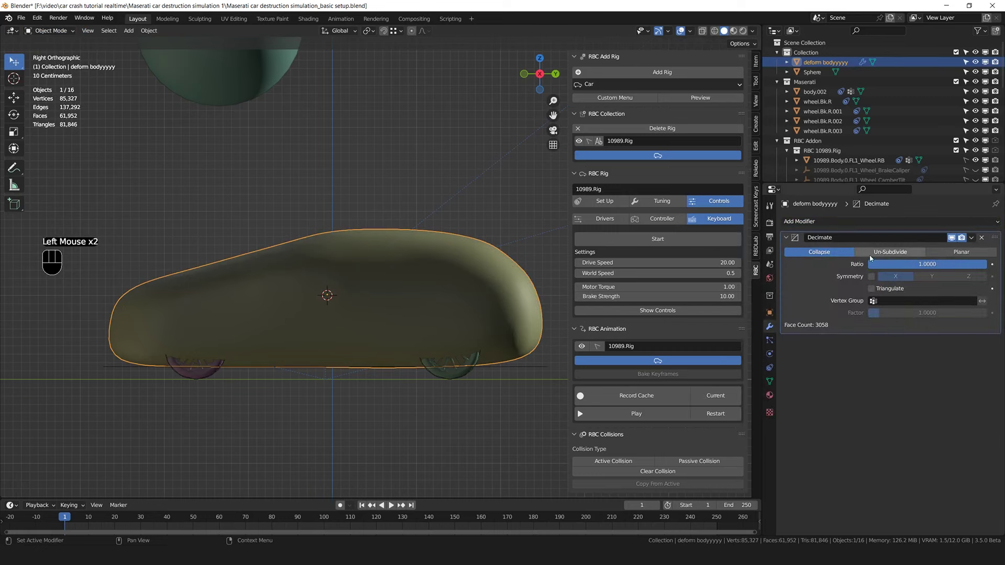
left_click(872, 257)
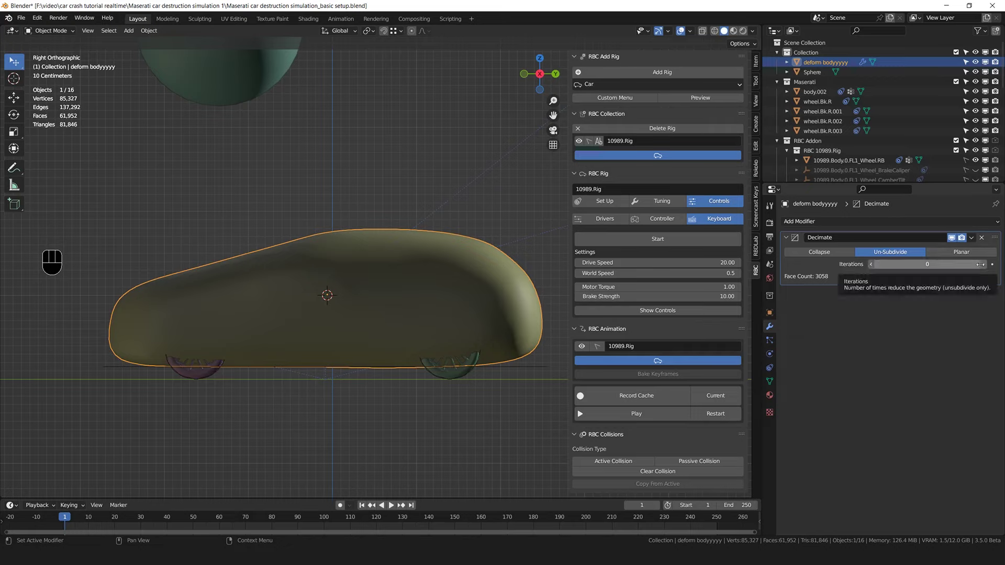
left_click(862, 282)
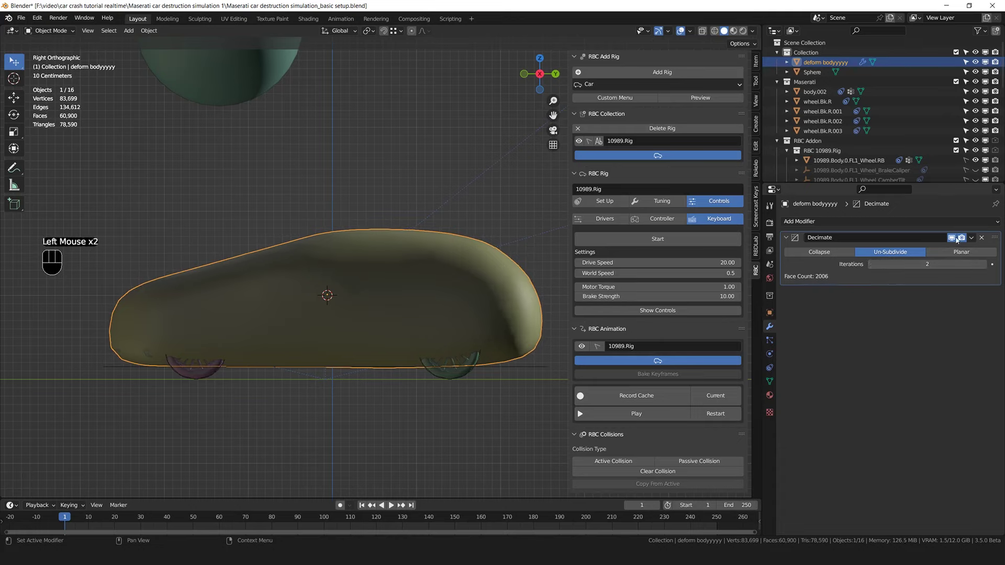
left_click_drag(971, 236, 964, 250)
left_click_drag(254, 327, 312, 318)
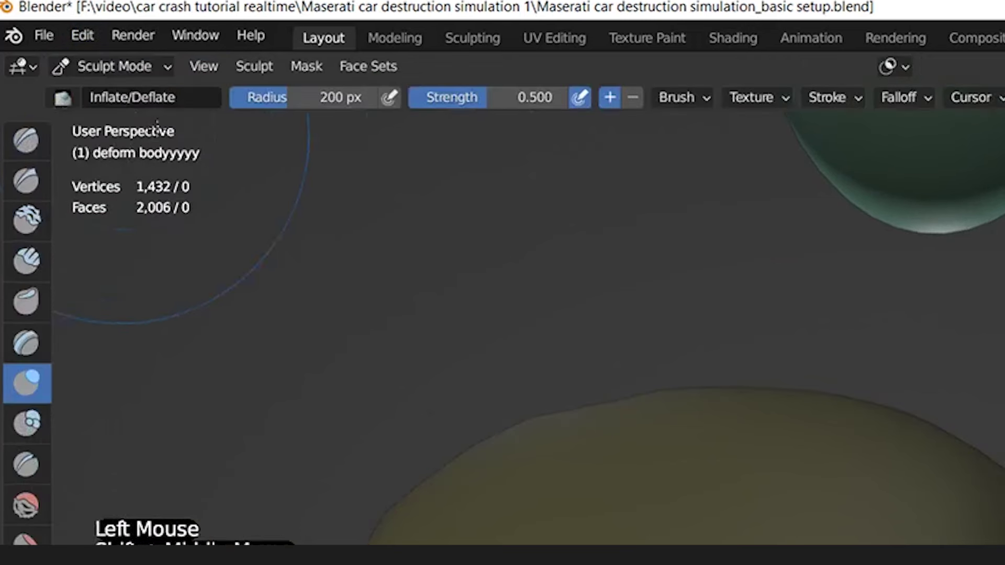
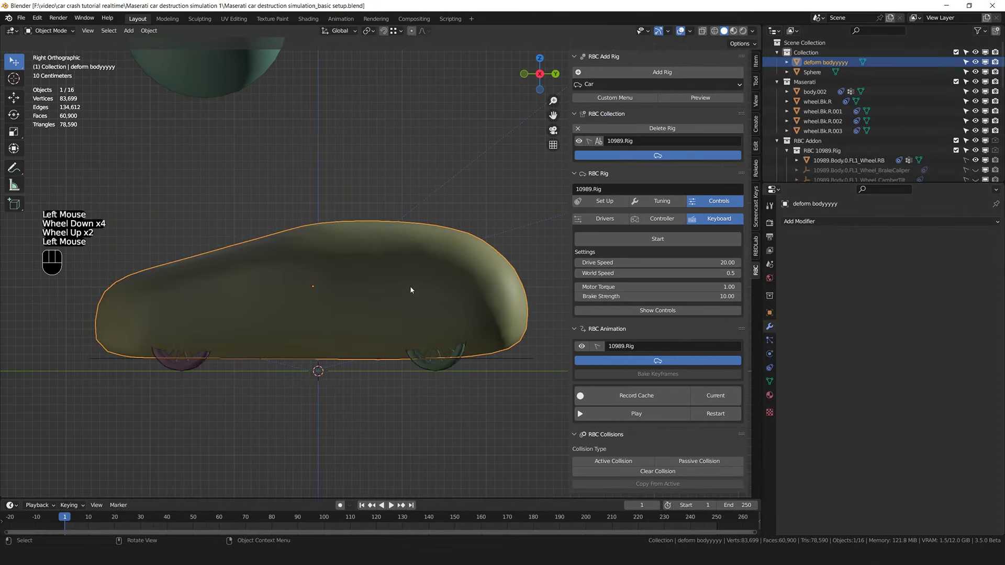
left_click(767, 310)
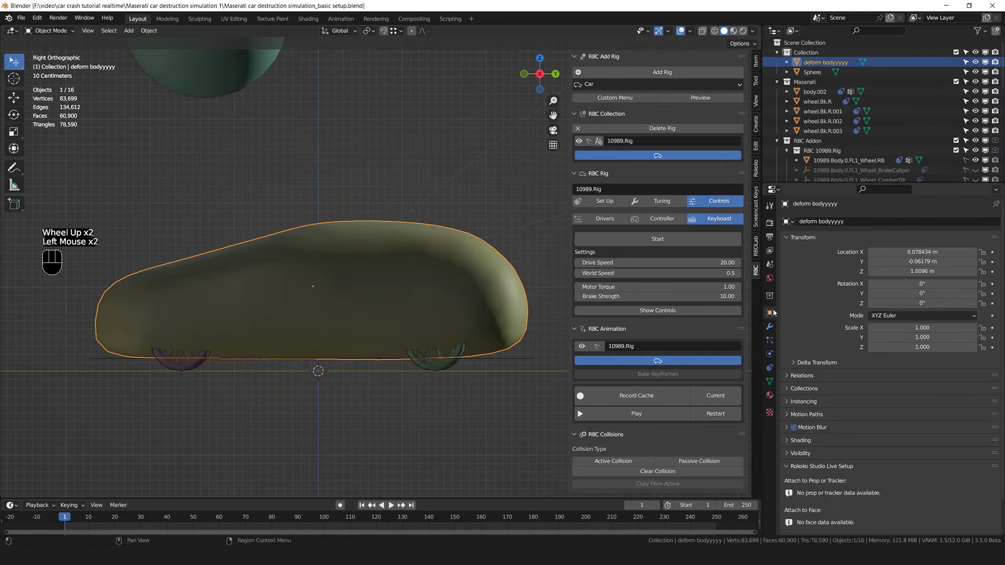
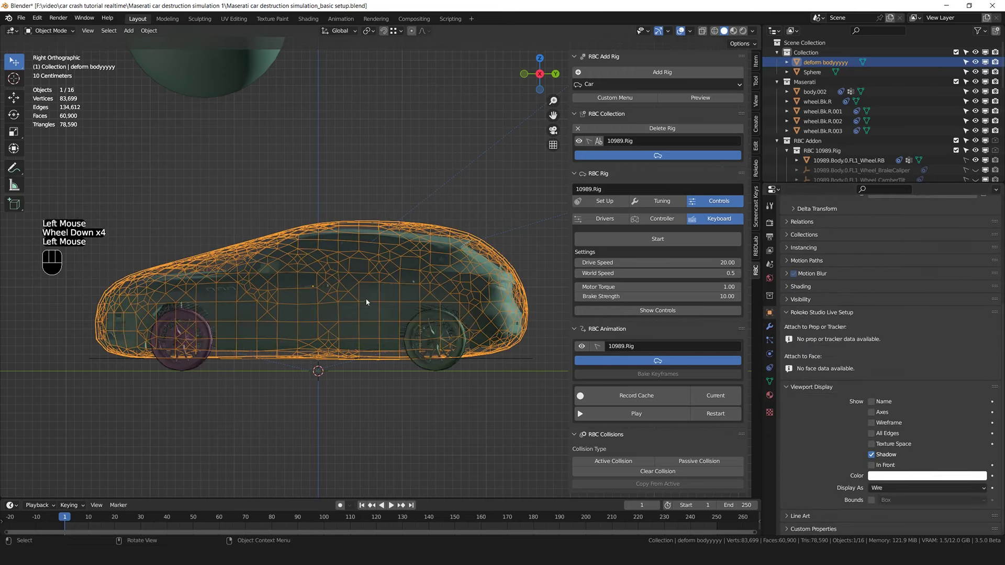
Bind body.002 to the deform bodyyyyy cage with a Mesh Deform modifier at precision 5
left_click(371, 295)
key("g")
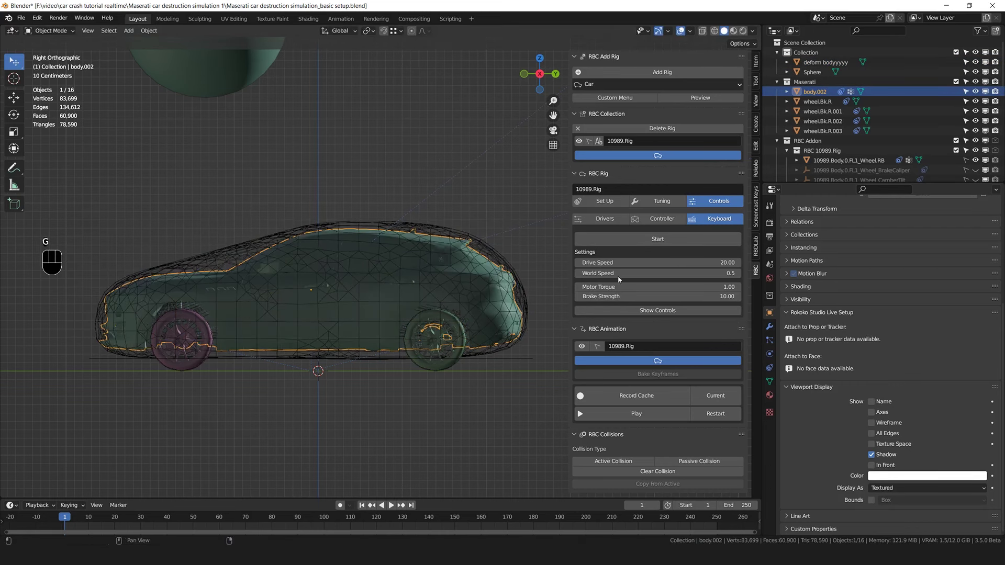
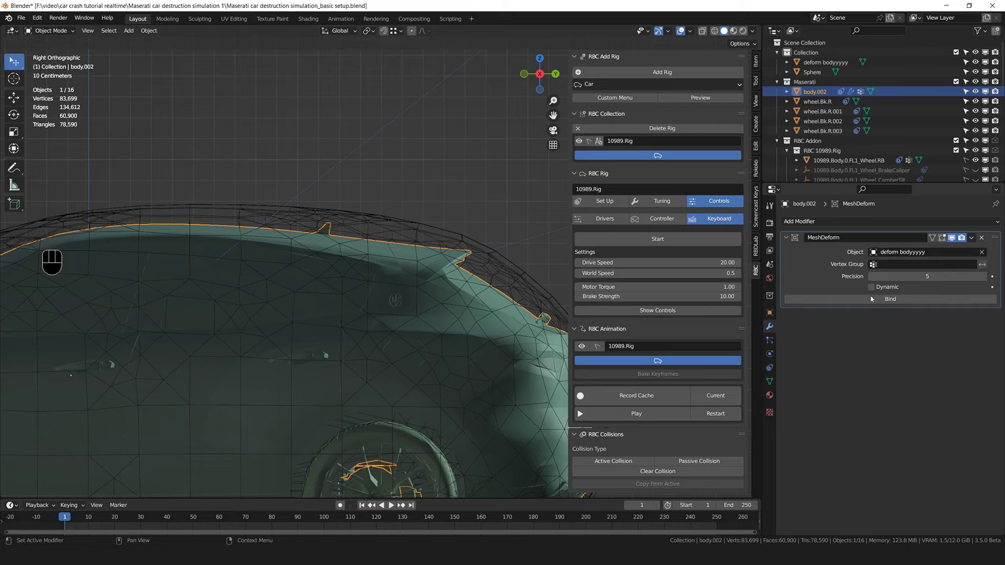
left_click_drag(909, 302, 917, 309)
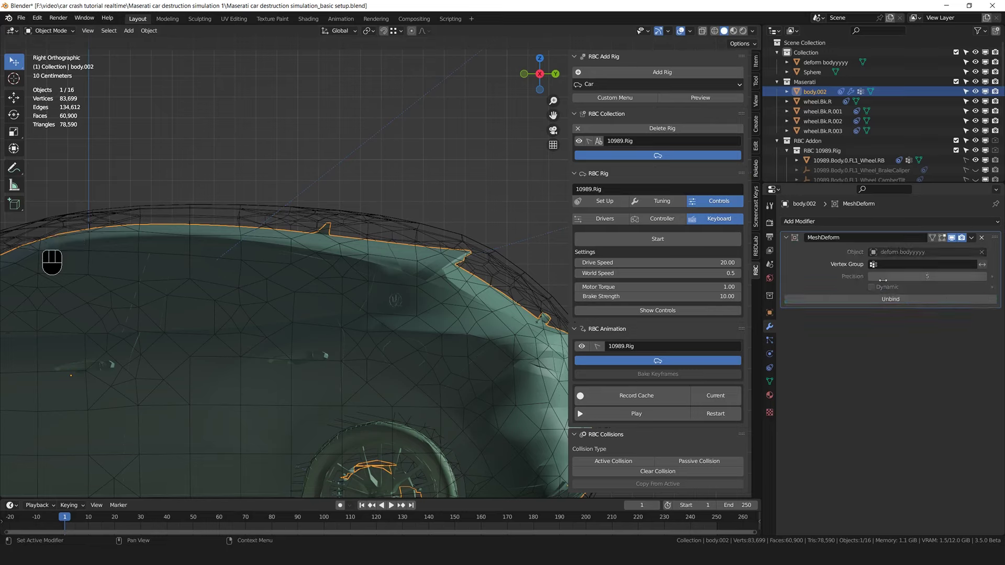
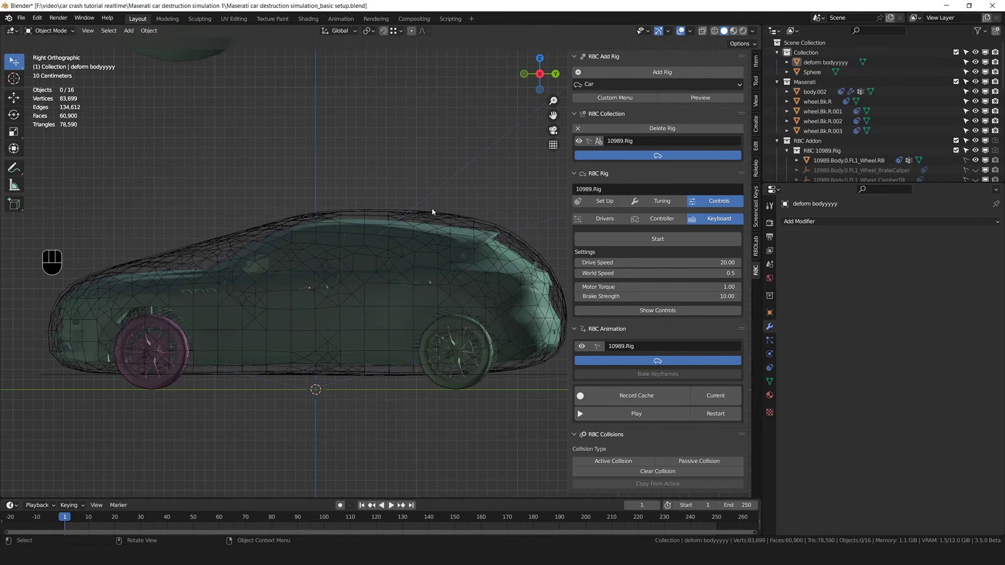
Add a Displace modifier with a new texture at strength 0.55 to the cage
left_click(435, 213)
left_click(770, 323)
left_click_drag(823, 223, 895, 283)
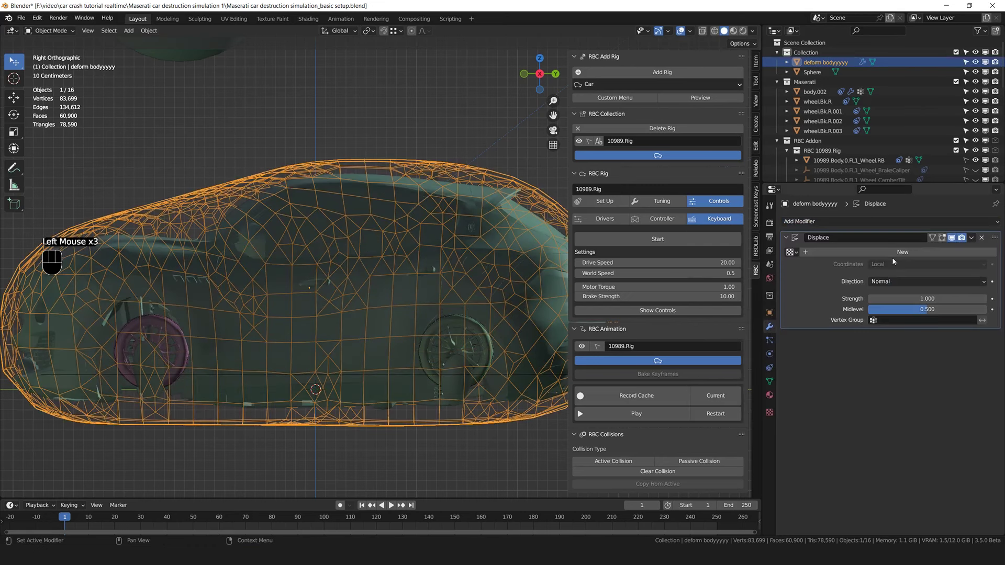
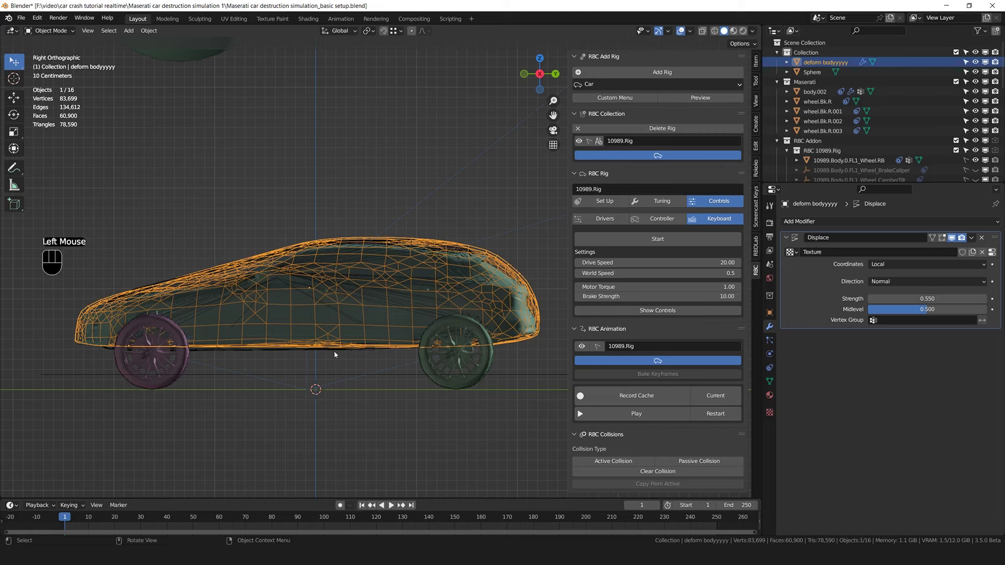
key("g")
Set the cage's viewport display to Bounds and cancel a test move
left_click(773, 320)
scroll("down", 3)
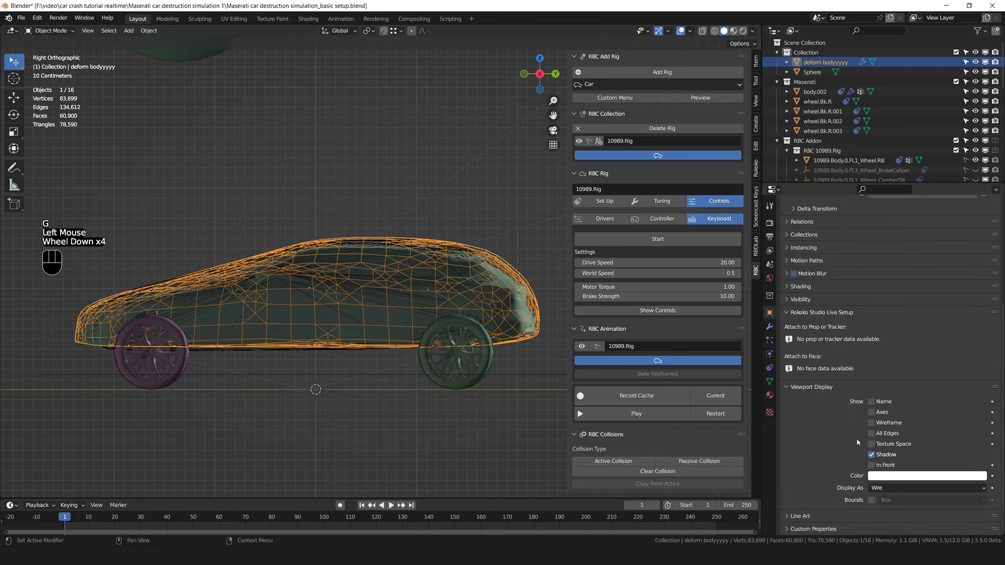
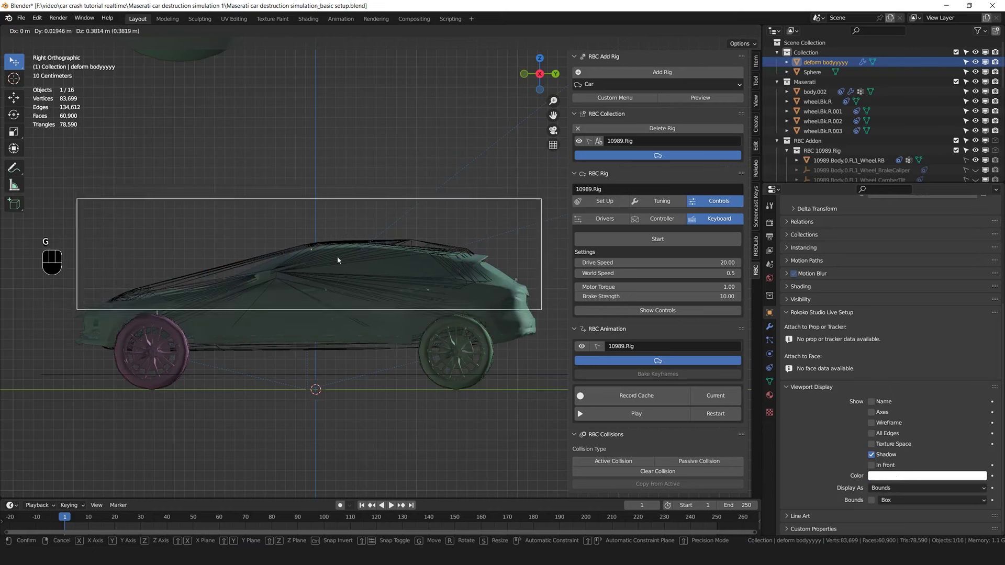
key("Tab")
key("Tab")
key("g")
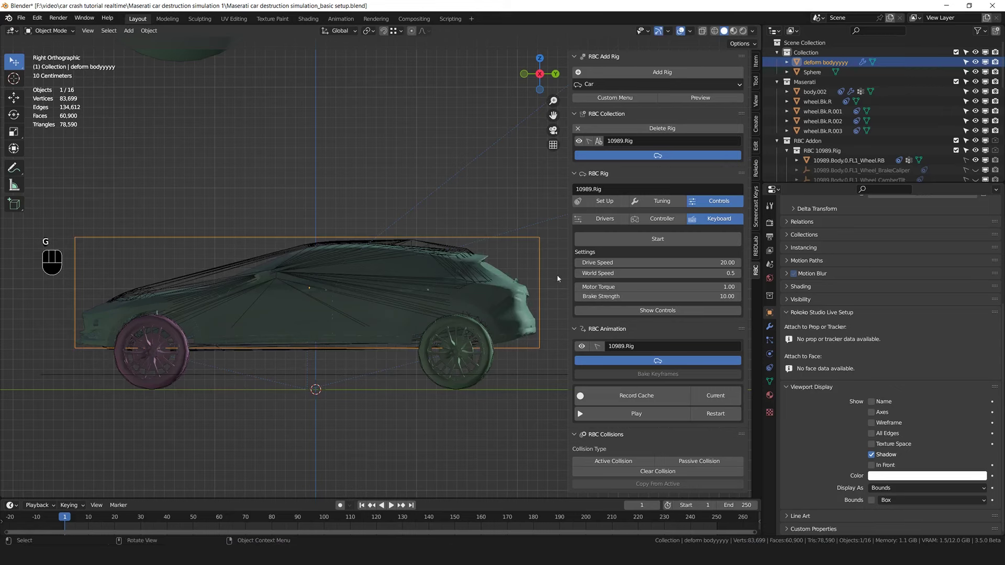
key("g")
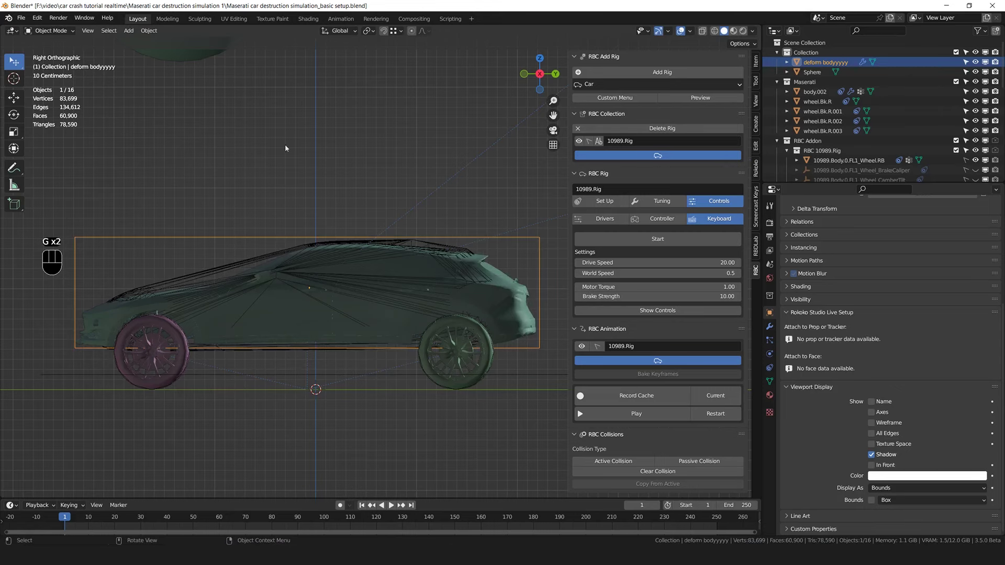
Make the displacement texture a Clouds pattern with size 0.08
left_click(775, 326)
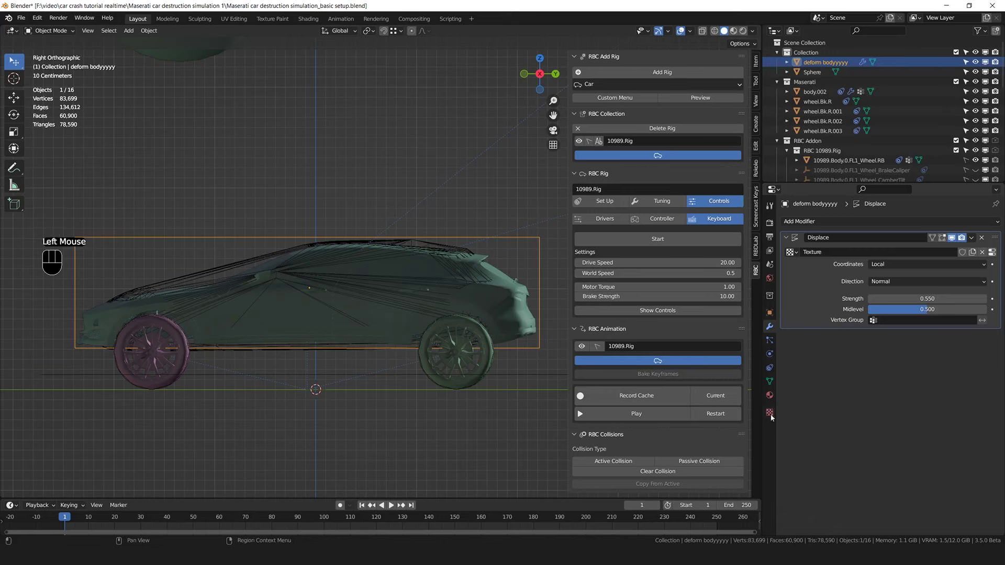
left_click(771, 416)
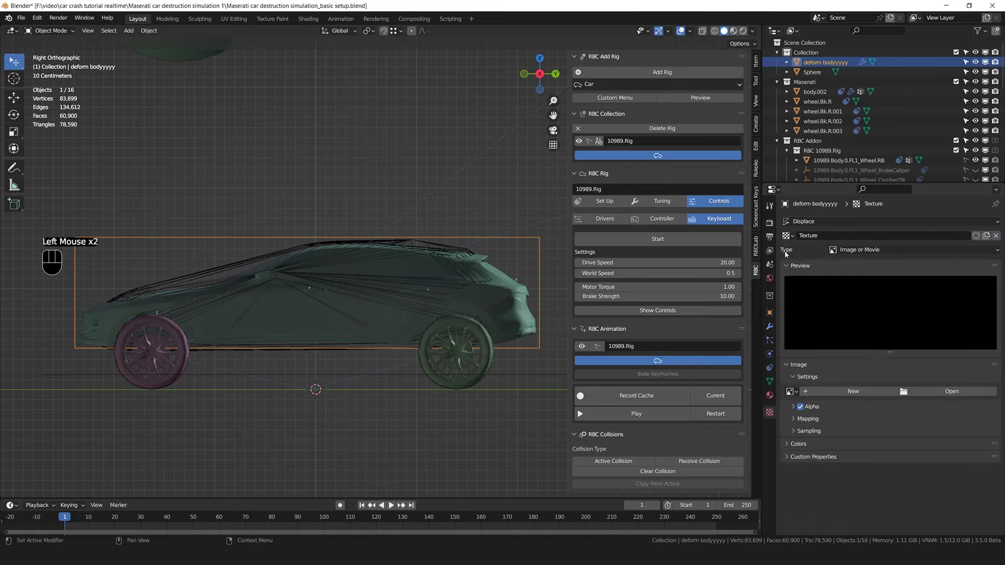
left_click(860, 258)
left_click_drag(861, 251, 863, 282)
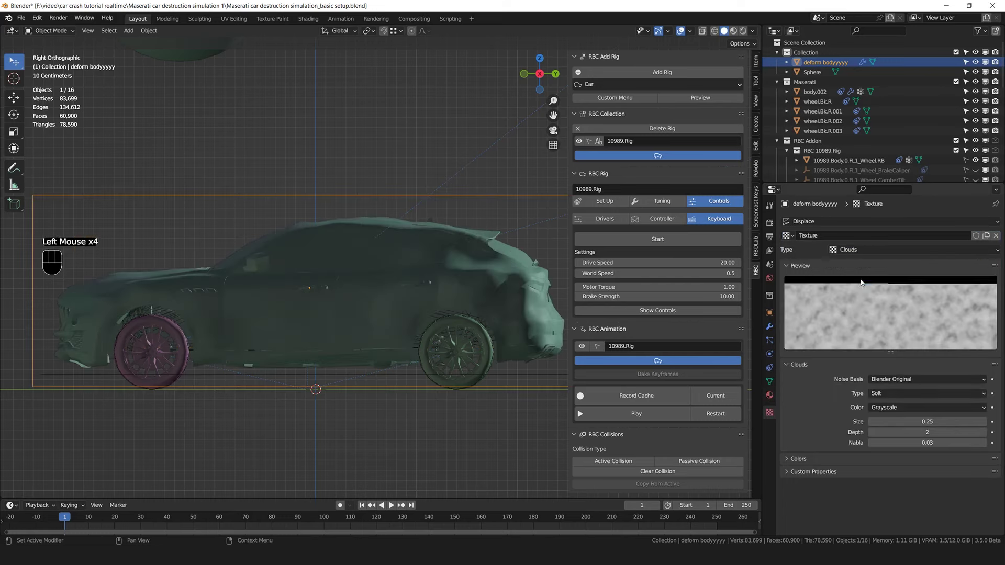
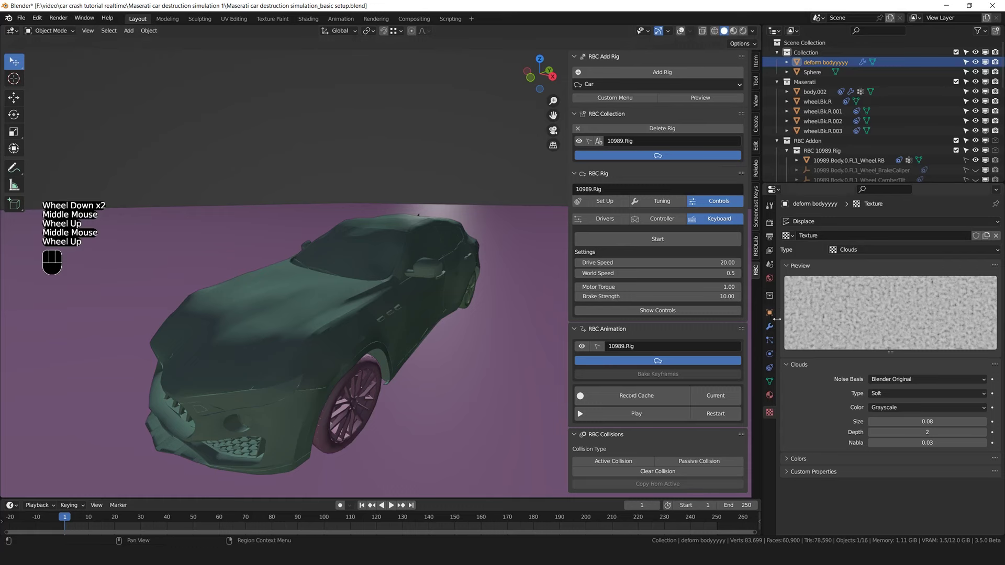
Raise the Displace strength to 0.89 and midlevel to 0.749
left_click(772, 331)
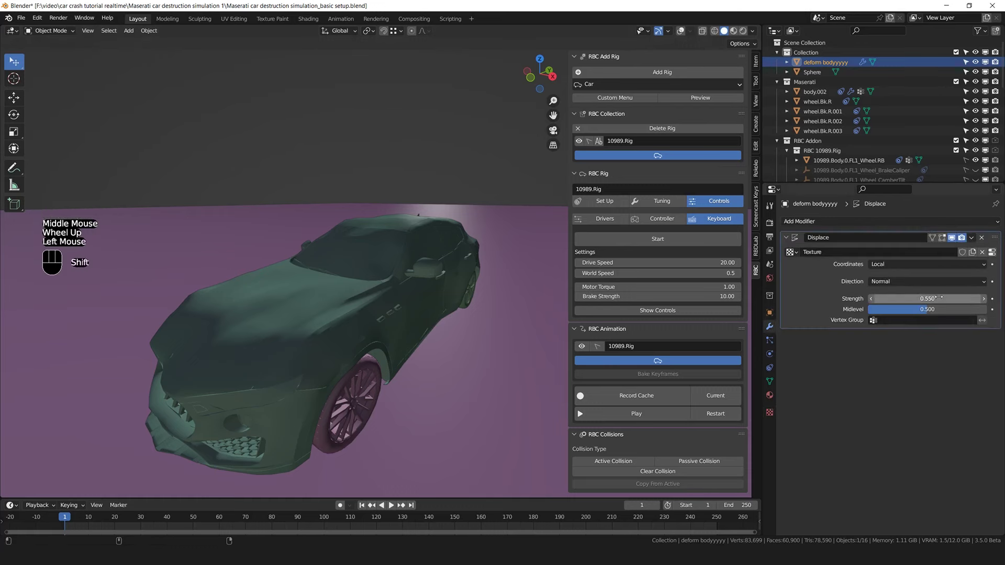
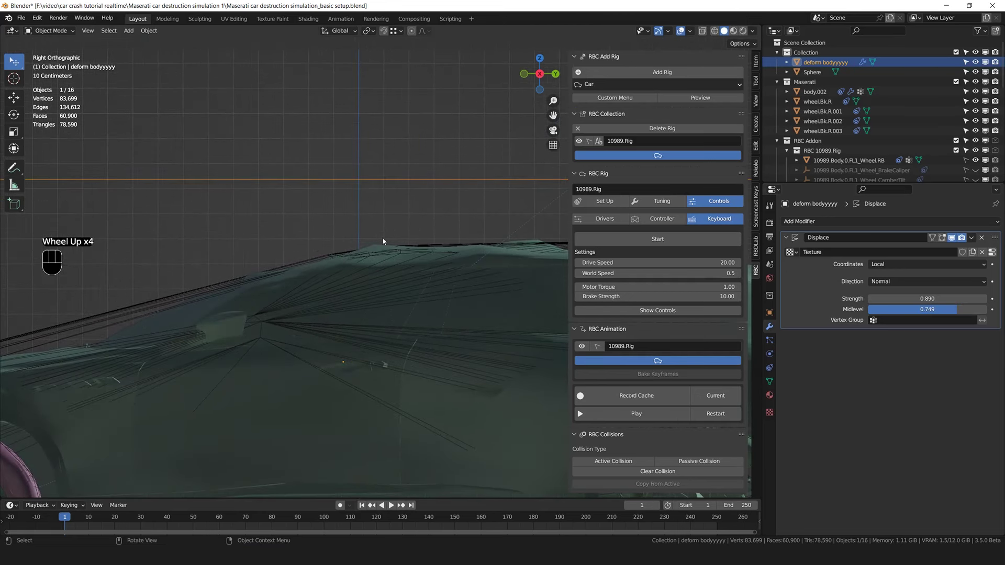
Select the Maserati body and inspect its cage binding while reframing the view on the car
scroll("up", 3)
left_click(365, 252)
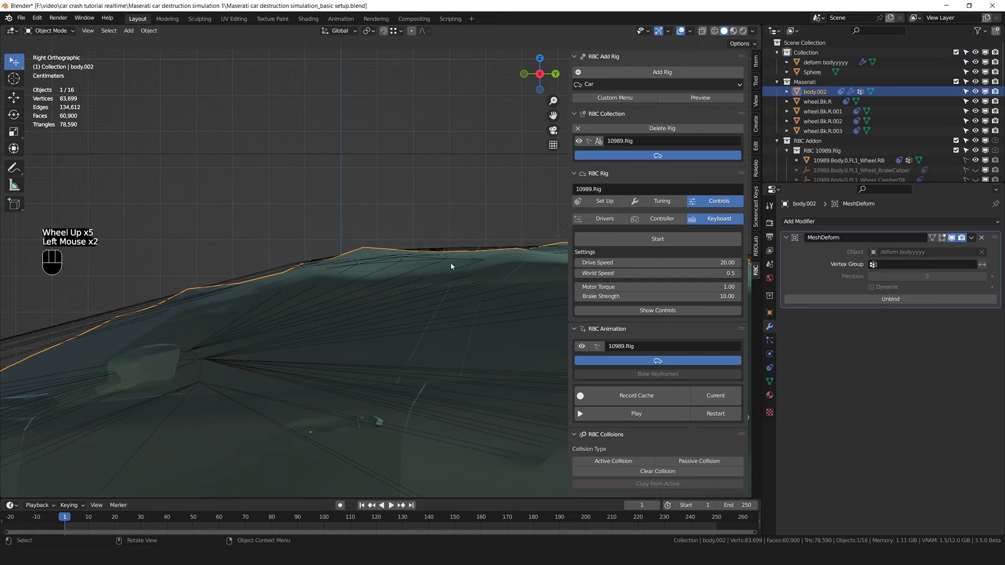
left_click(338, 314)
left_click(365, 253)
left_click(88, 320)
scroll("down", 3)
scroll("up", 3)
scroll("down", 3)
scroll("down", 3)
middle_click(354, 292)
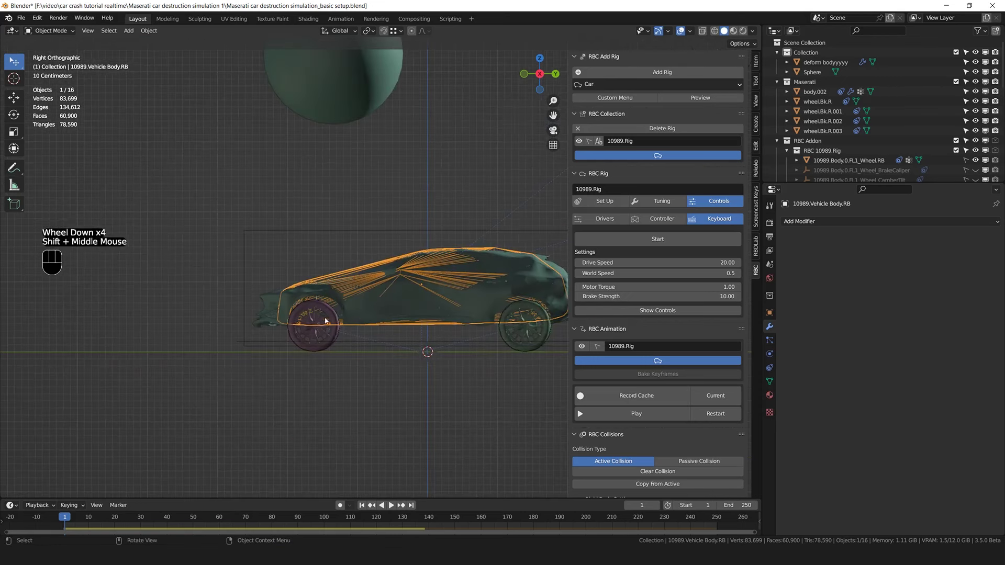
scroll("up", 3)
scroll("down", 3)
left_click_drag(405, 266, 368, 264)
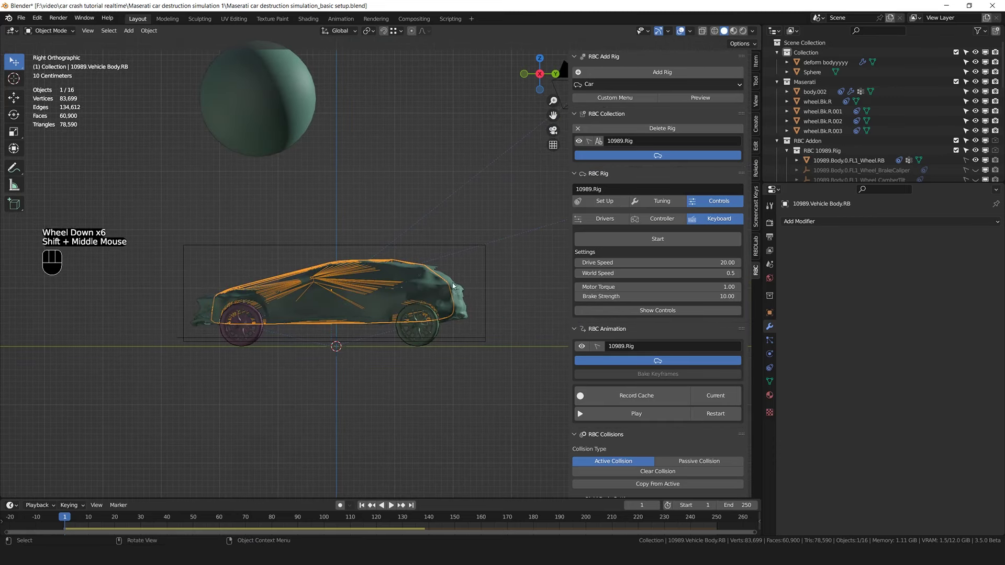
Switch to a perspective view, deselect everything and play the crash animation from the first frame
scroll("up", 3)
scroll("up", 3)
left_click(321, 194)
scroll("down", 3)
scroll("up", 3)
middle_click(426, 304)
scroll("down", 3)
key("space")
left_click(470, 312)
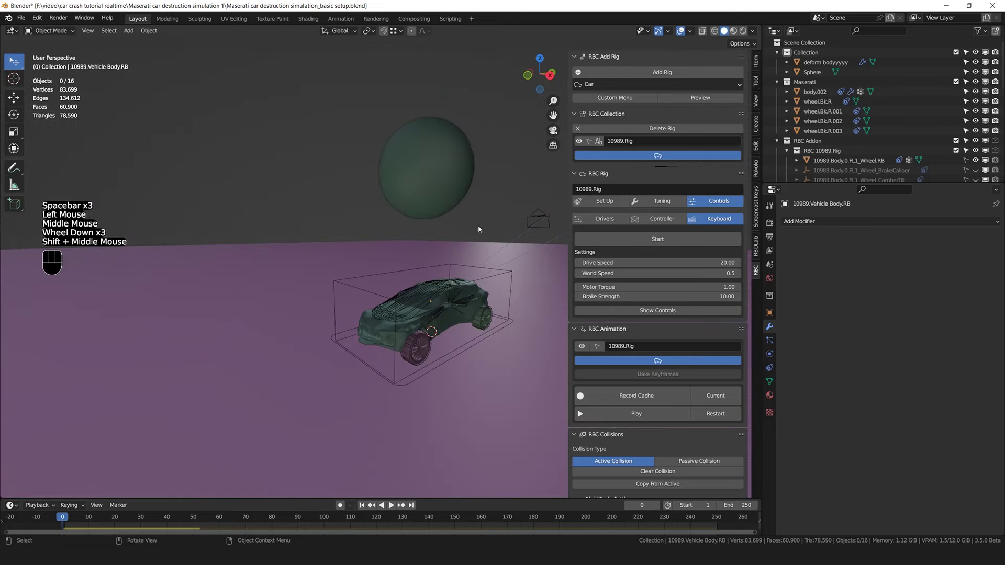
key("space")
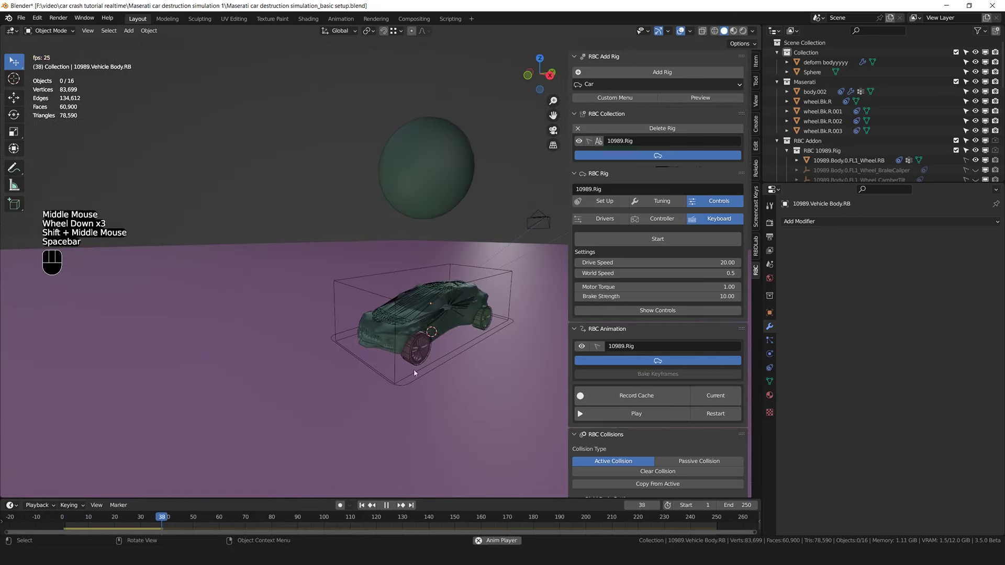
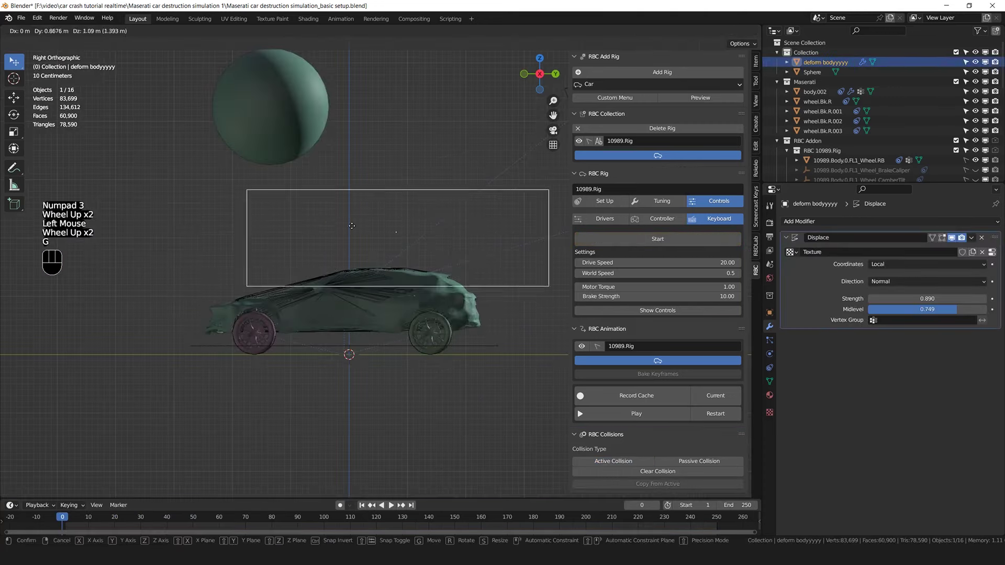
Parent the deform cage to 10989.Vehicle Body.RB via Ctrl+P Object so it follows the car
scroll("up", 3)
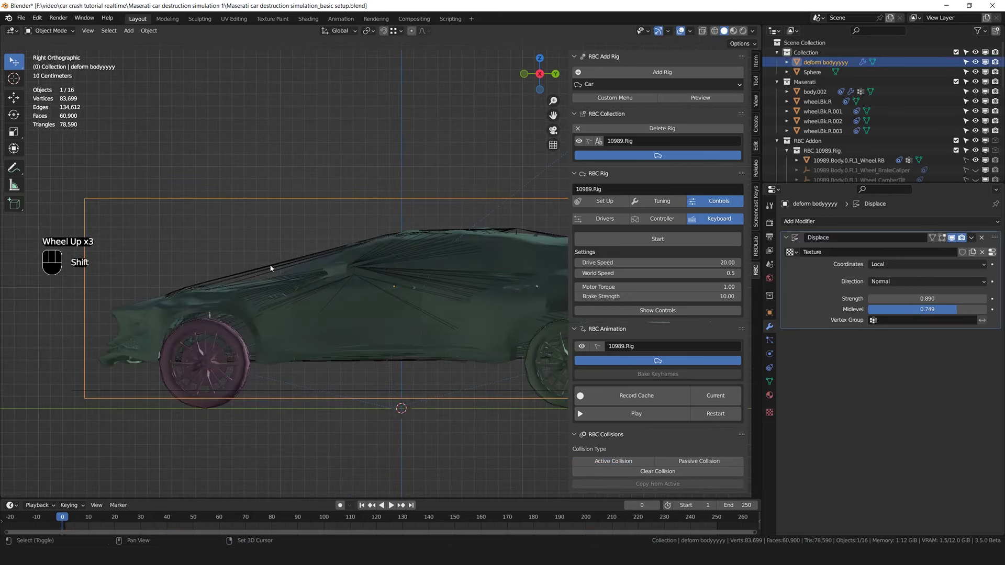
left_click(273, 267)
scroll("down", 3)
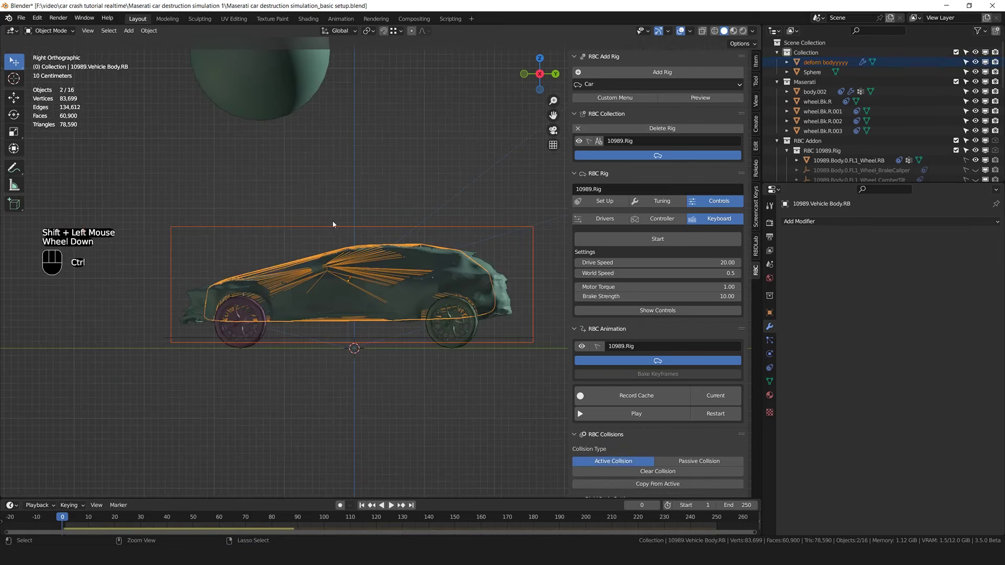
key("ctrl+p")
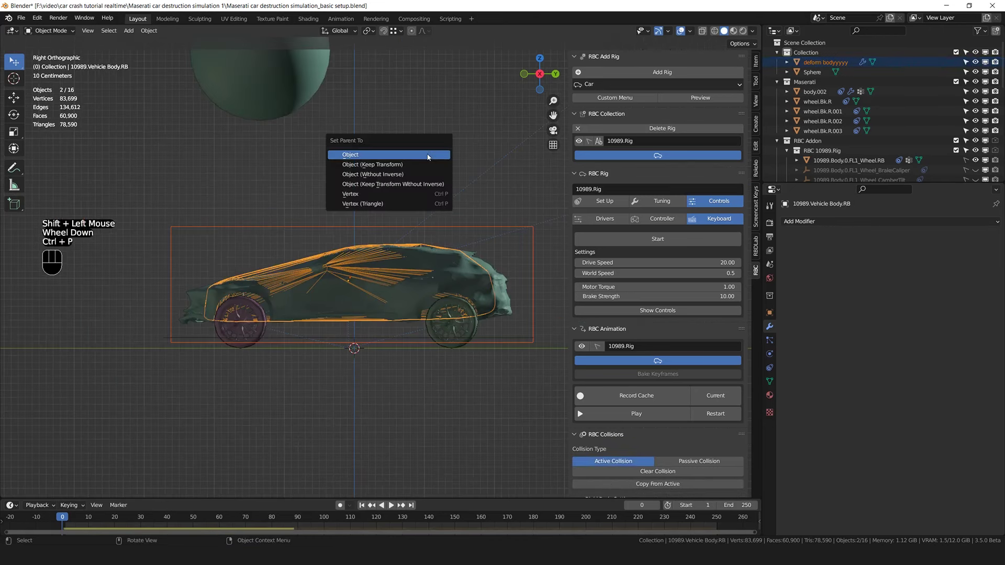
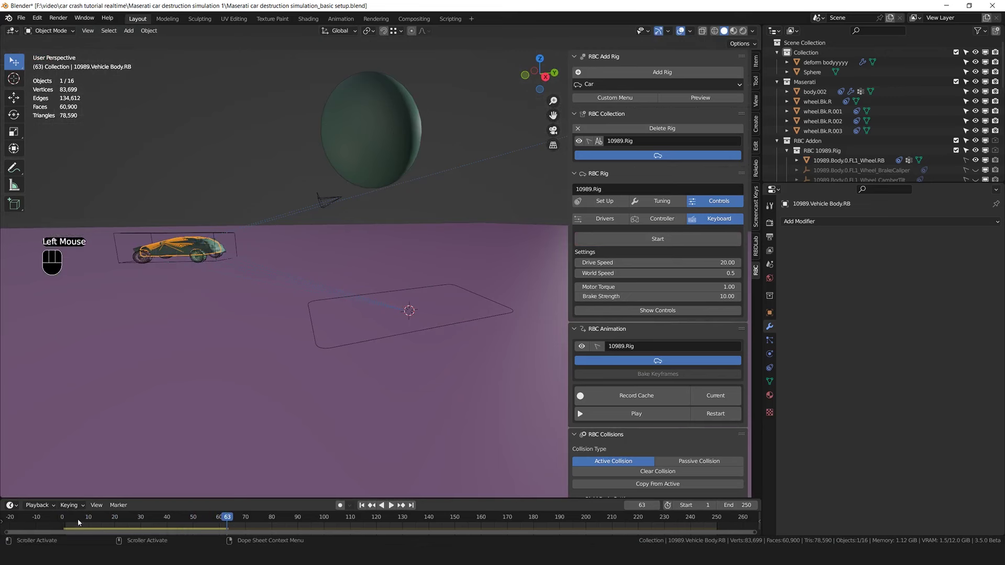
left_click(56, 522)
Stop the drive test, reselect the cage and return the timeline to the first frame
key("KP_3")
scroll("up", 3)
left_click(353, 239)
scroll("up", 3)
key("g")
scroll("down", 3)
middle_click(410, 276)
Add Dynamic Paint physics to the deform cage and make it a canvas
scroll("up", 3)
left_click(772, 352)
left_click(834, 256)
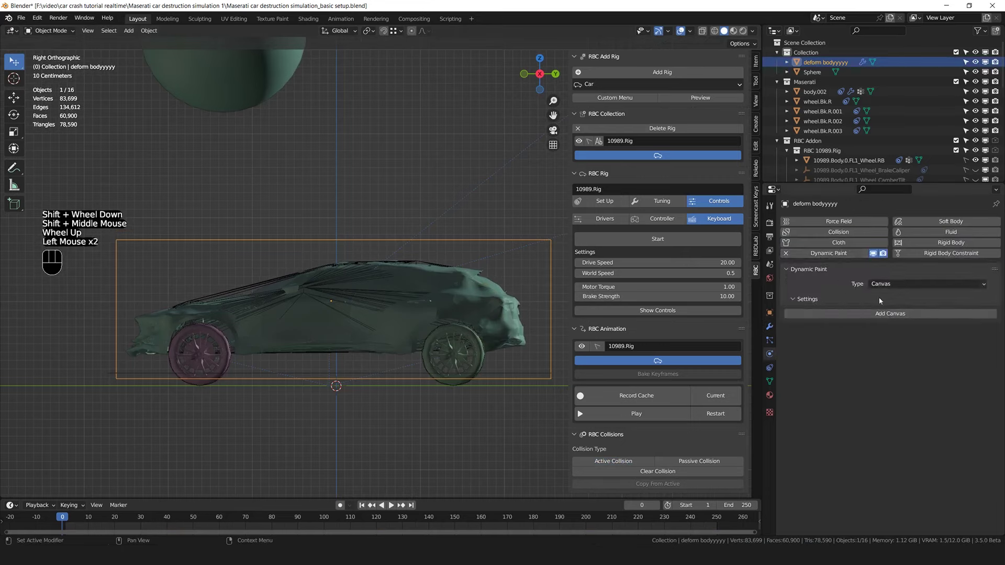
left_click(894, 318)
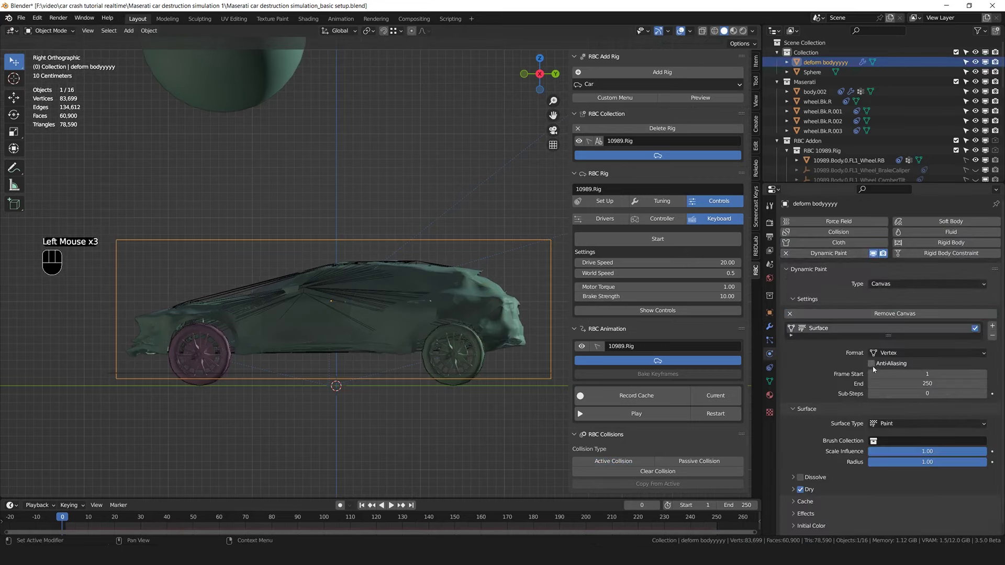
Set the canvas surface type to Weight and create the dp_weight output vertex group
left_click(876, 366)
scroll("down", 3)
scroll("down", 3)
left_click_drag(900, 419, 892, 453)
left_click(801, 507)
scroll("down", 3)
left_click(984, 516)
scroll("down", 3)
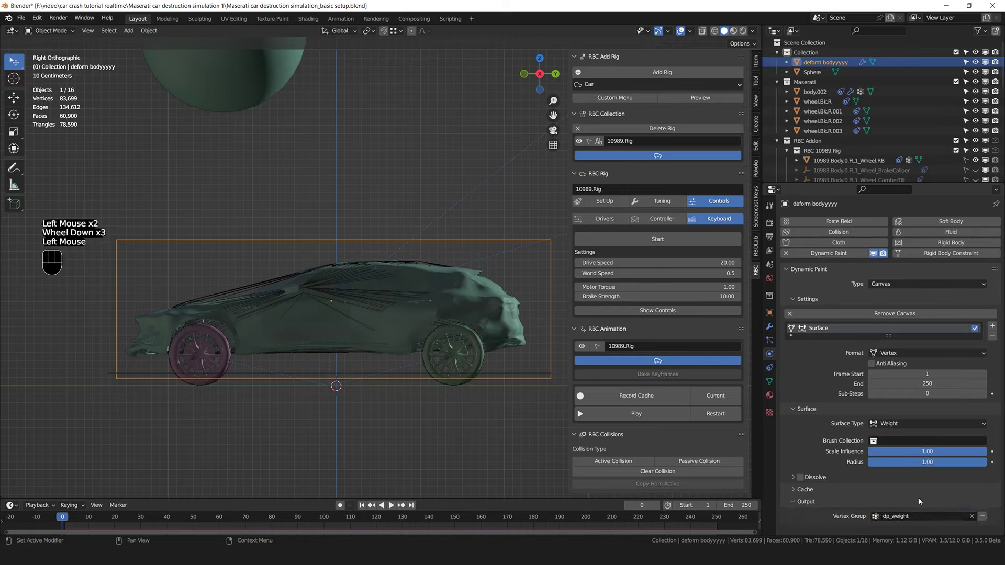
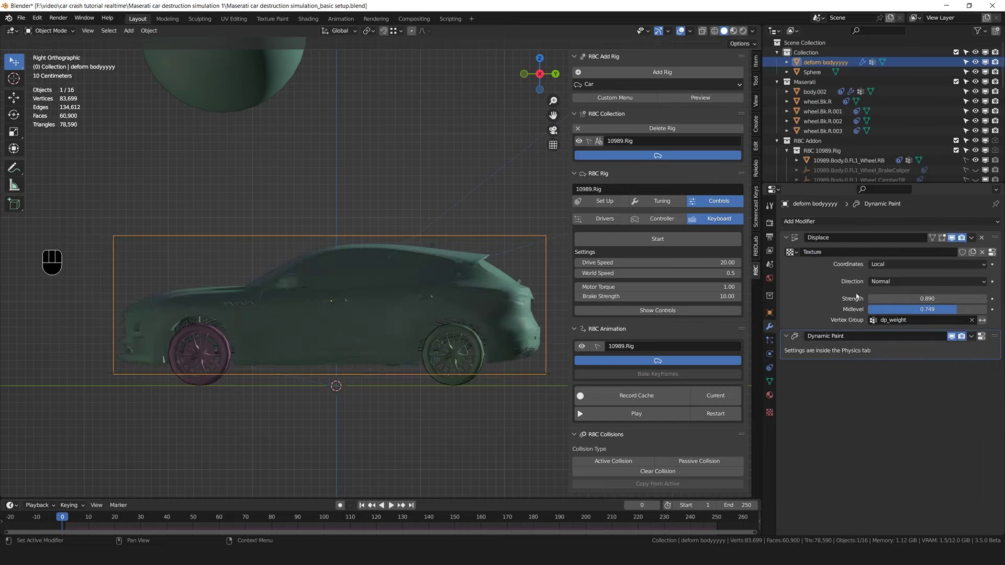
Move the cage's Dynamic Paint modifier above Displace in the modifier stack
key("g")
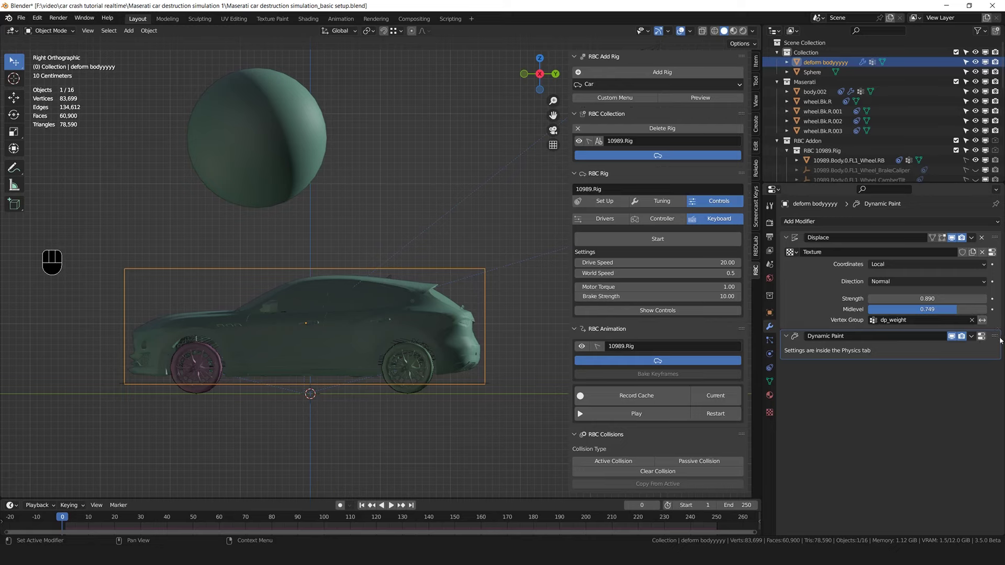
left_click_drag(1001, 336, 968, 237)
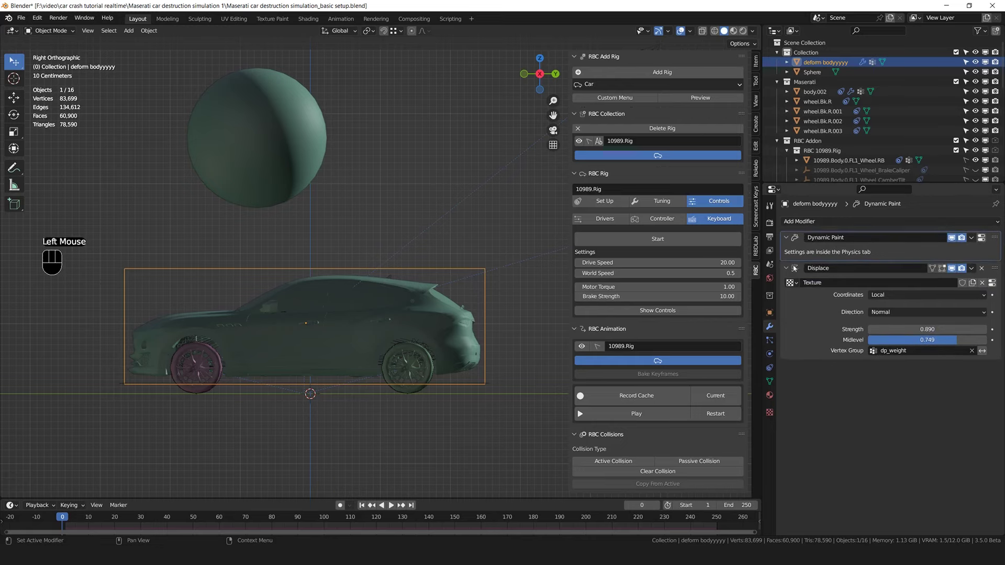
left_click(788, 269)
left_click(786, 268)
Reset playback, select the Sphere and add Dynamic Paint physics to it
key("g")
key("space")
key("g")
left_click(767, 355)
left_click(839, 257)
Make the Sphere a Dynamic Paint brush with Mesh Volume + Proximity paint source
left_click_drag(897, 287, 885, 305)
left_click(901, 317)
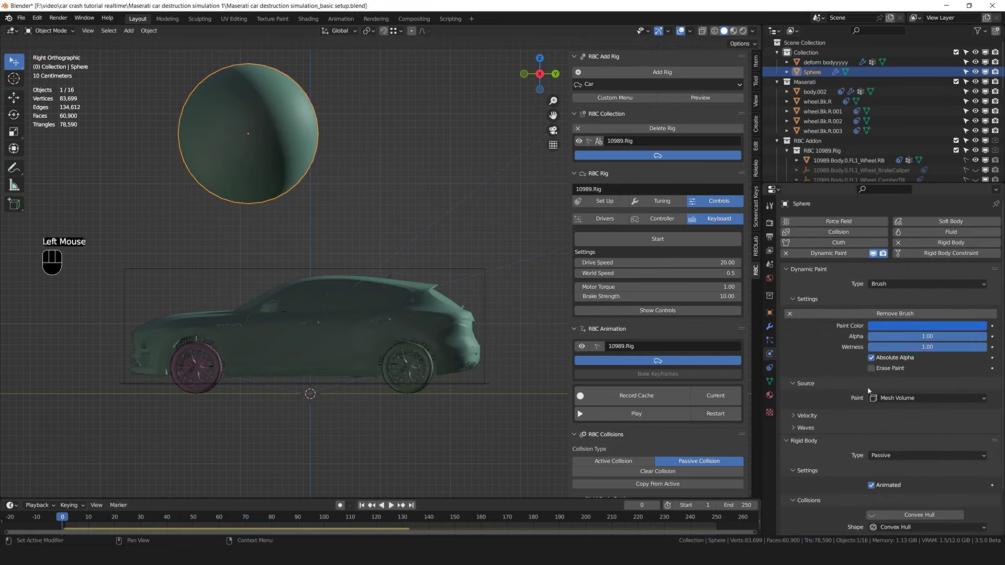
left_click_drag(893, 401, 898, 440)
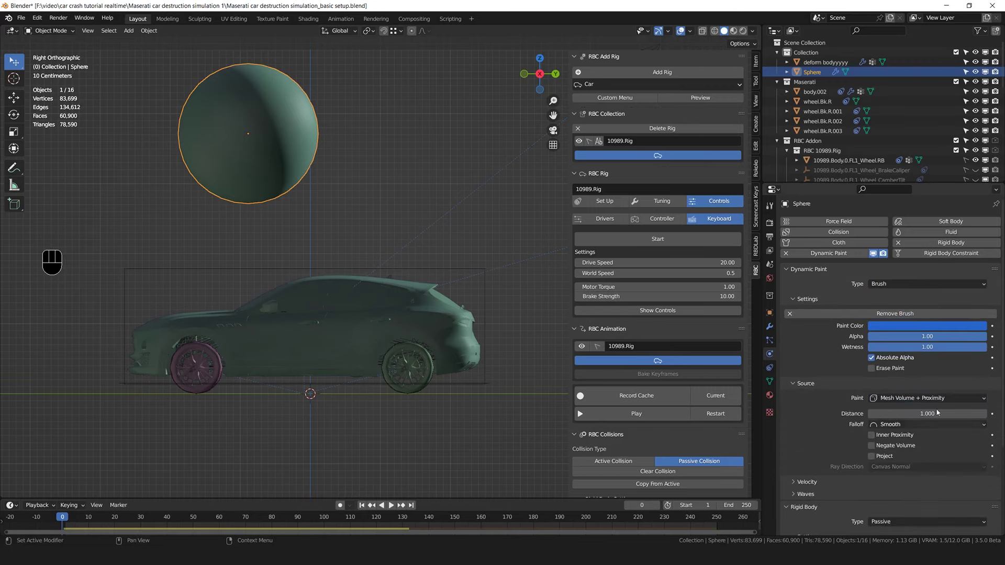
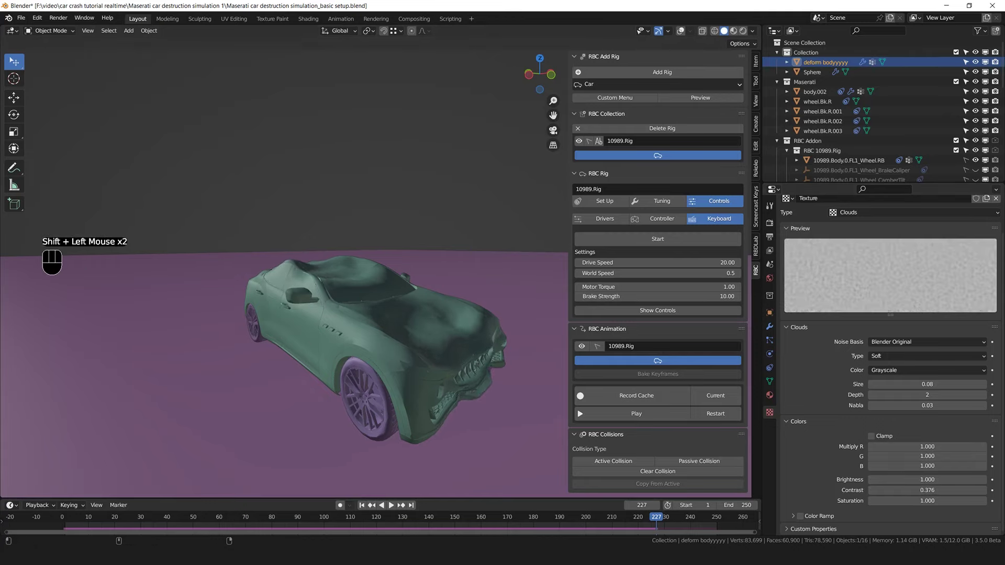
Move the Sphere down beside the car into its path while the crash plays
key("KP_3")
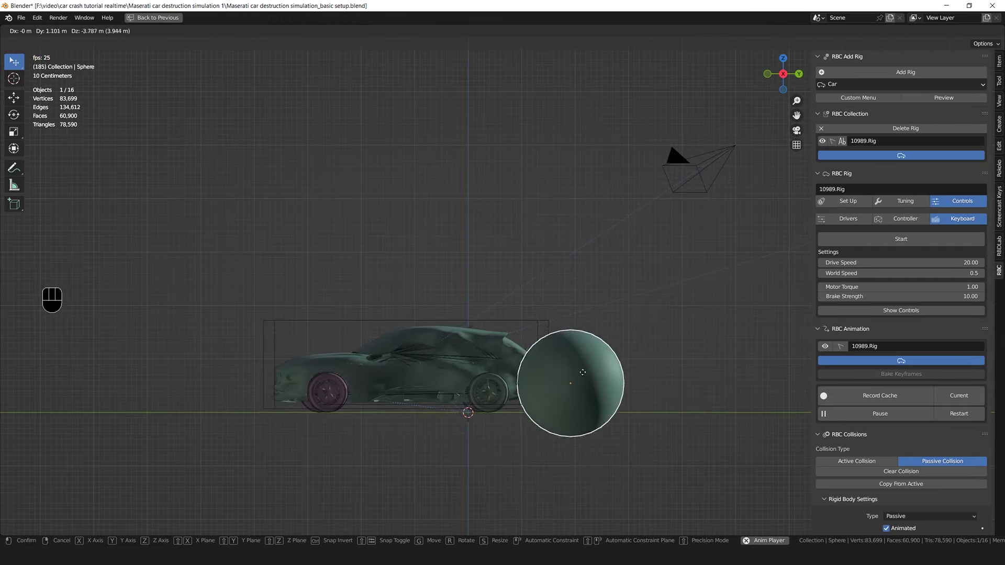
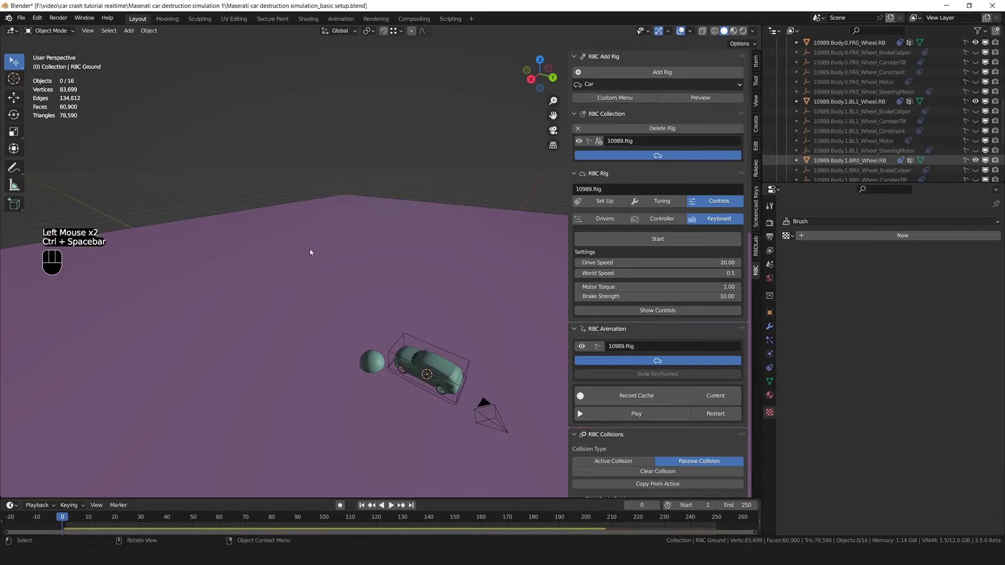
Give the RBC Ground plane Dynamic Paint physics of type Brush
double_click(312, 252)
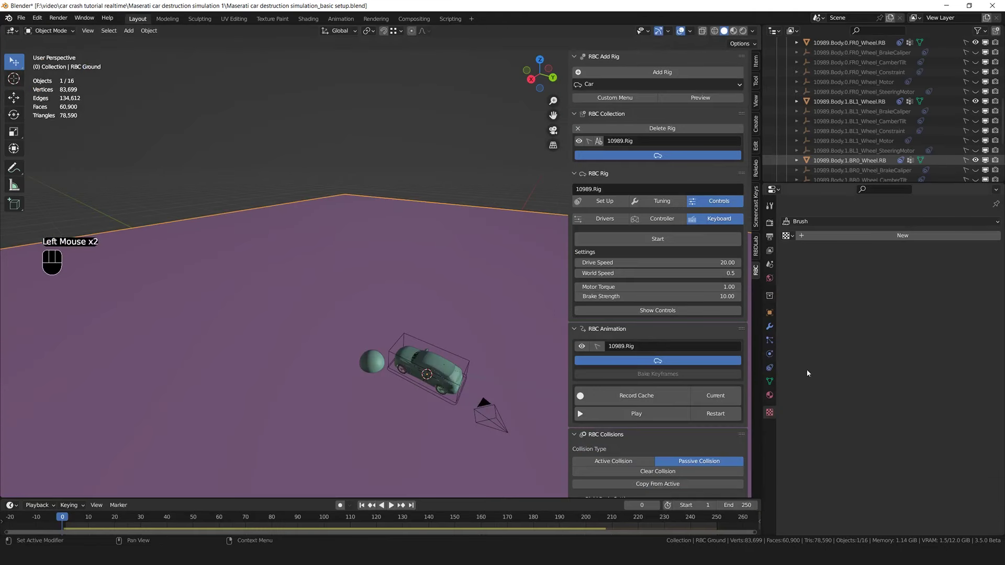
left_click(776, 358)
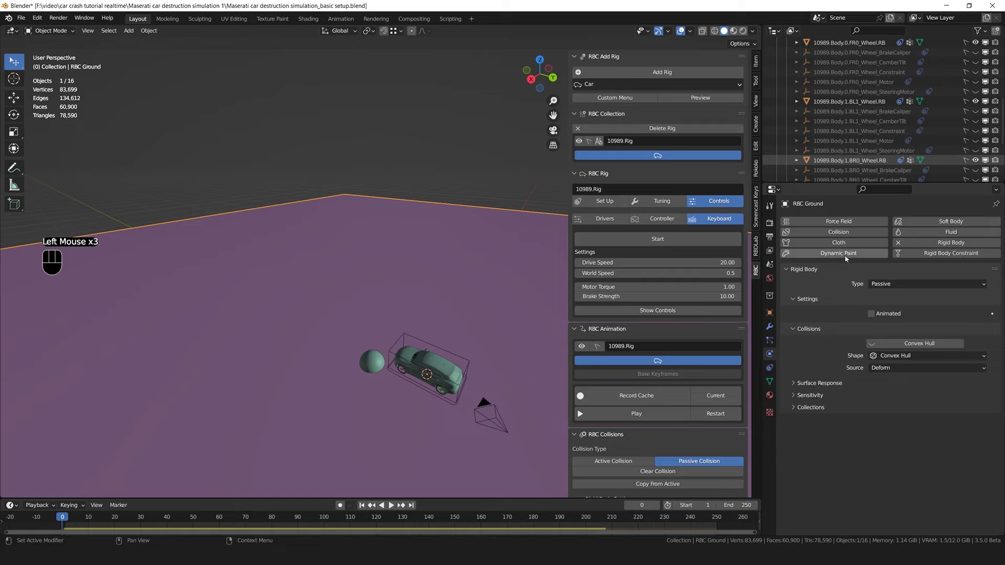
left_click(847, 258)
left_click_drag(889, 284, 889, 306)
left_click(891, 318)
scroll("down", 3)
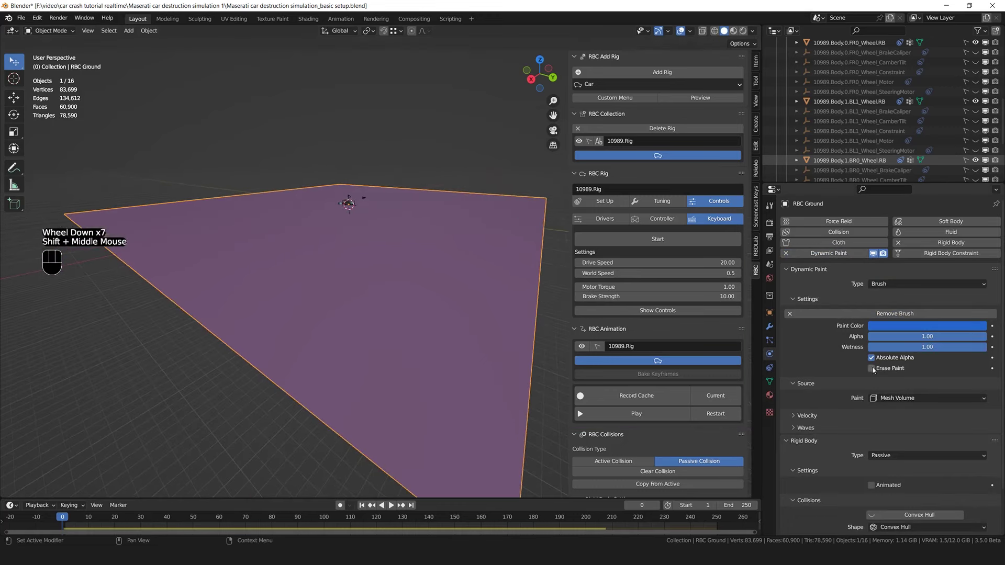
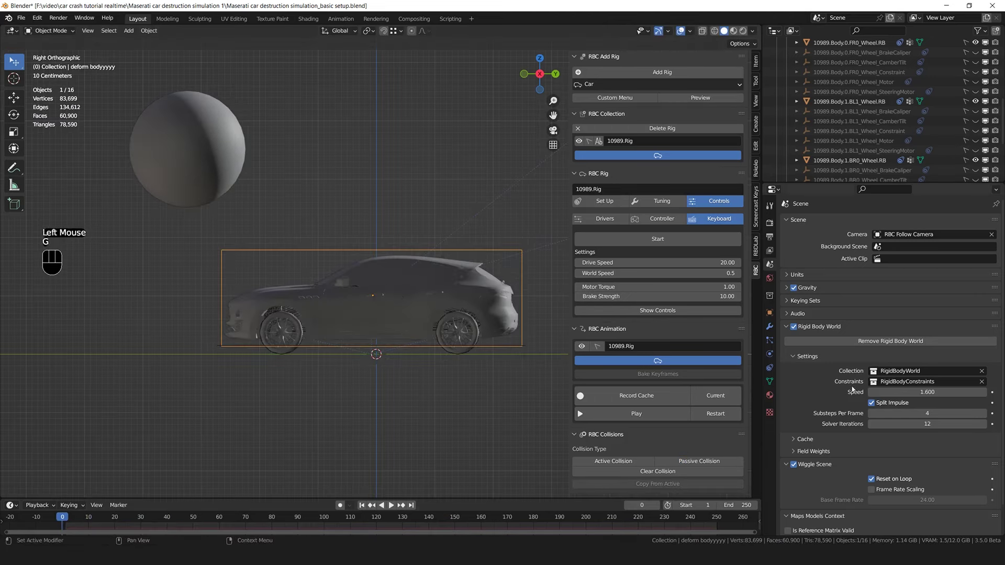
Set the deform cage canvas Sub-Steps to 1
left_click(773, 356)
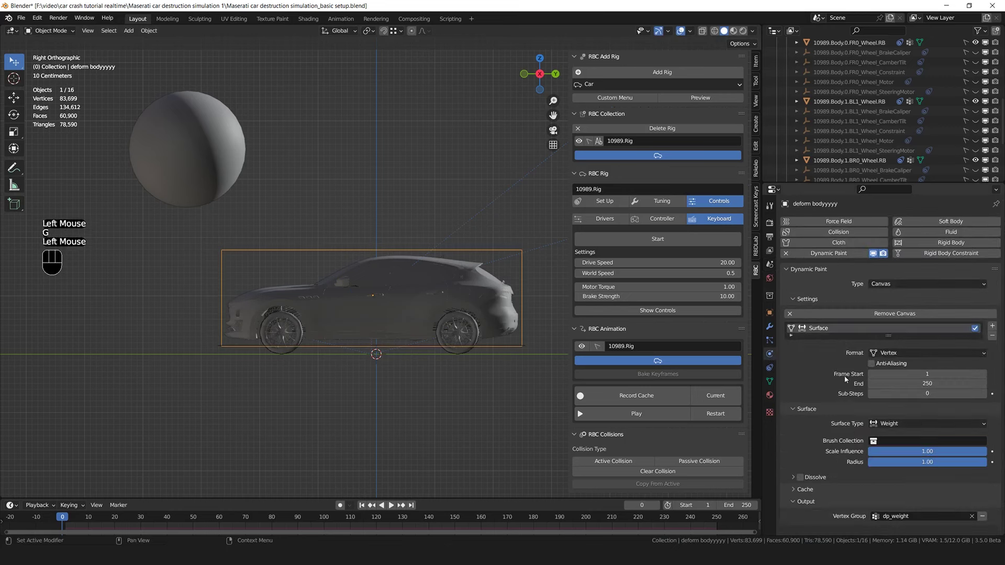
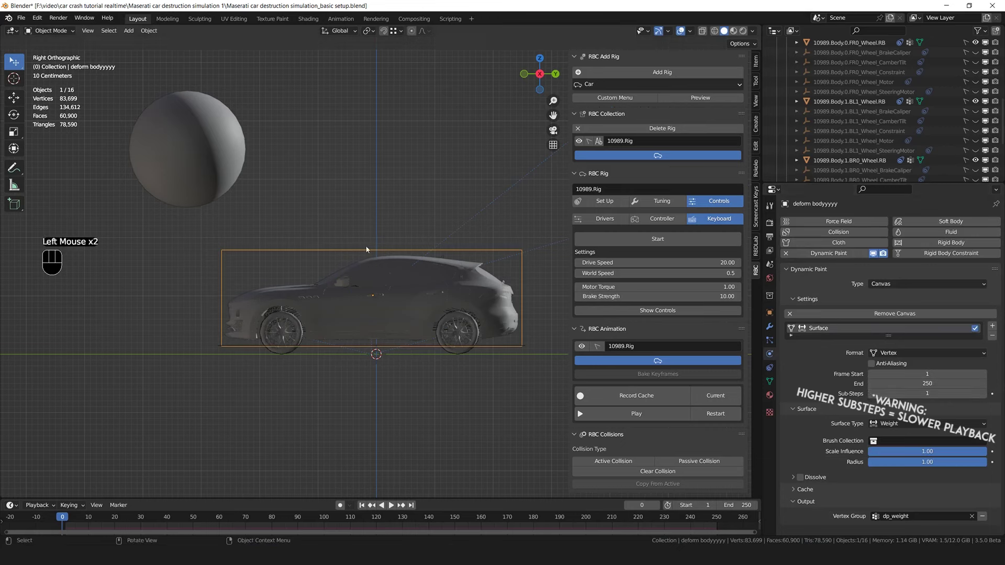
left_click(205, 135)
key("space")
Set the Sphere brush Distance to 0.020 and play the crash animation
left_click(251, 163)
key("space")
key("space")
key("g")
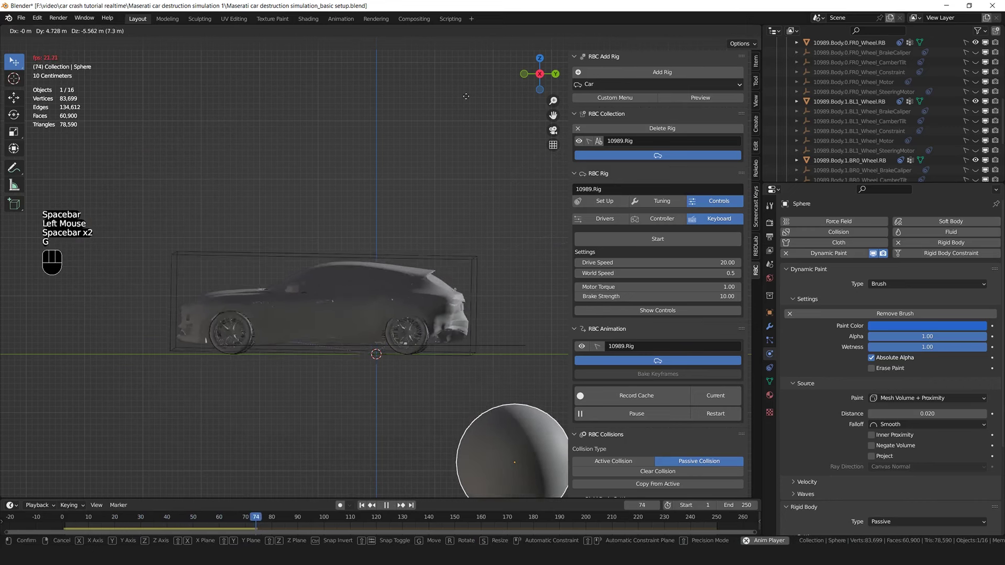